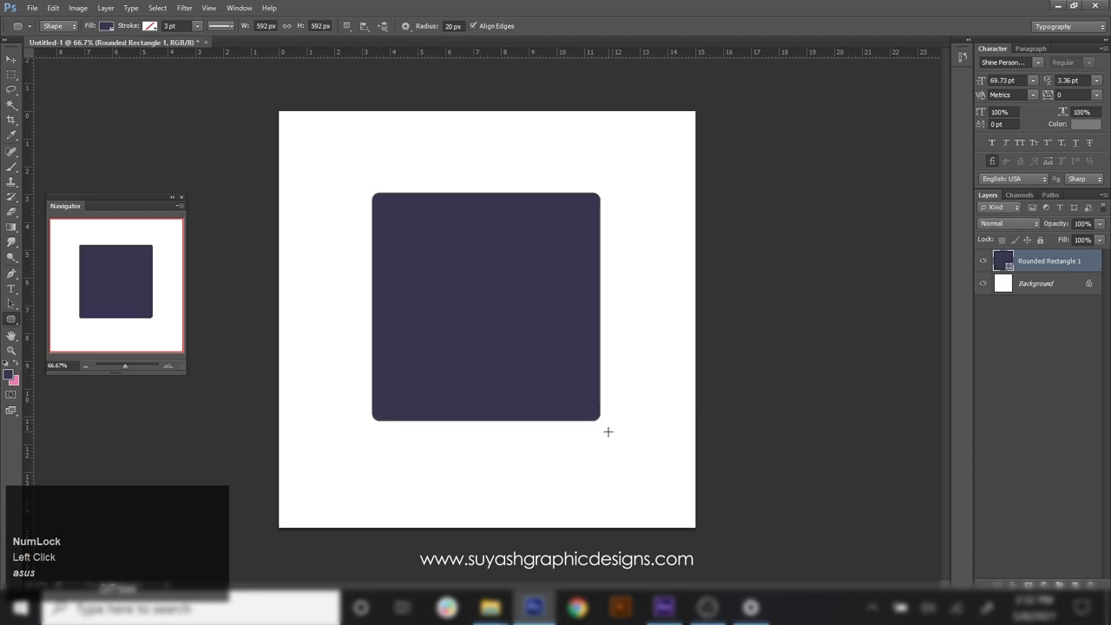
# - Recolour the rounded square's fill to a deep crimson red
pyautogui.click(110, 33)
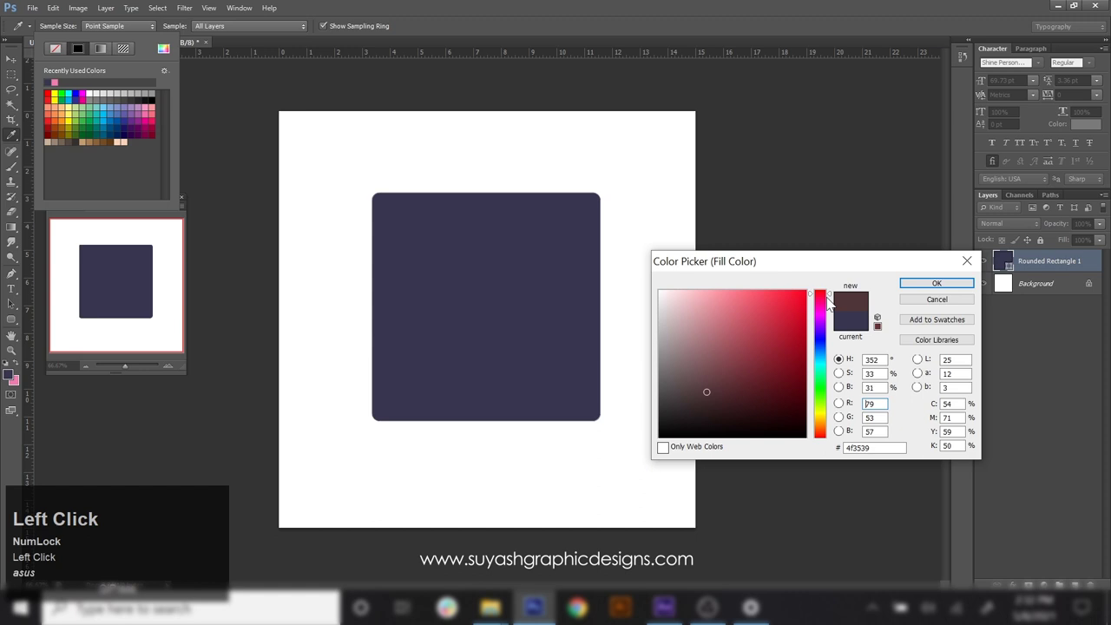
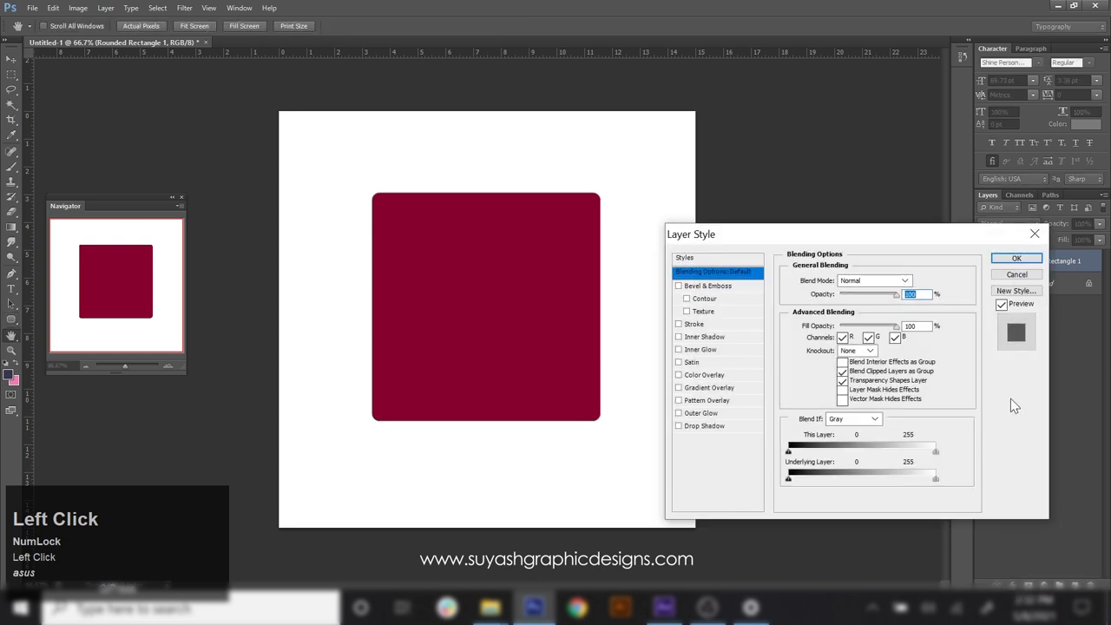
# - Enable Bevel & Emboss with a contour and a bevel Size around 152 px
pyautogui.click(684, 287)
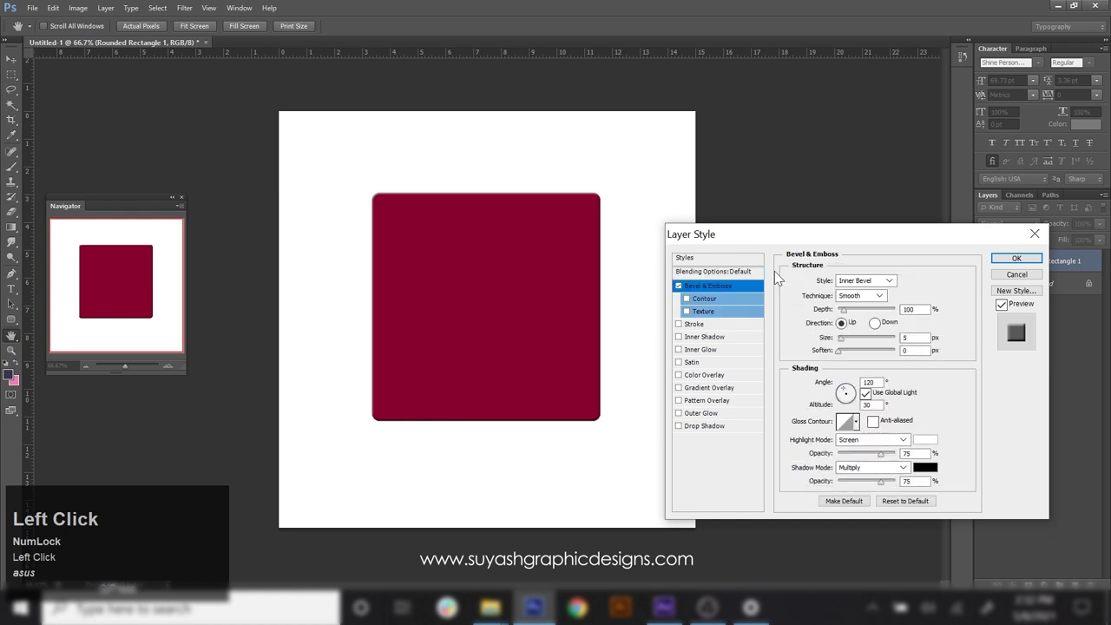
pyautogui.click(737, 304)
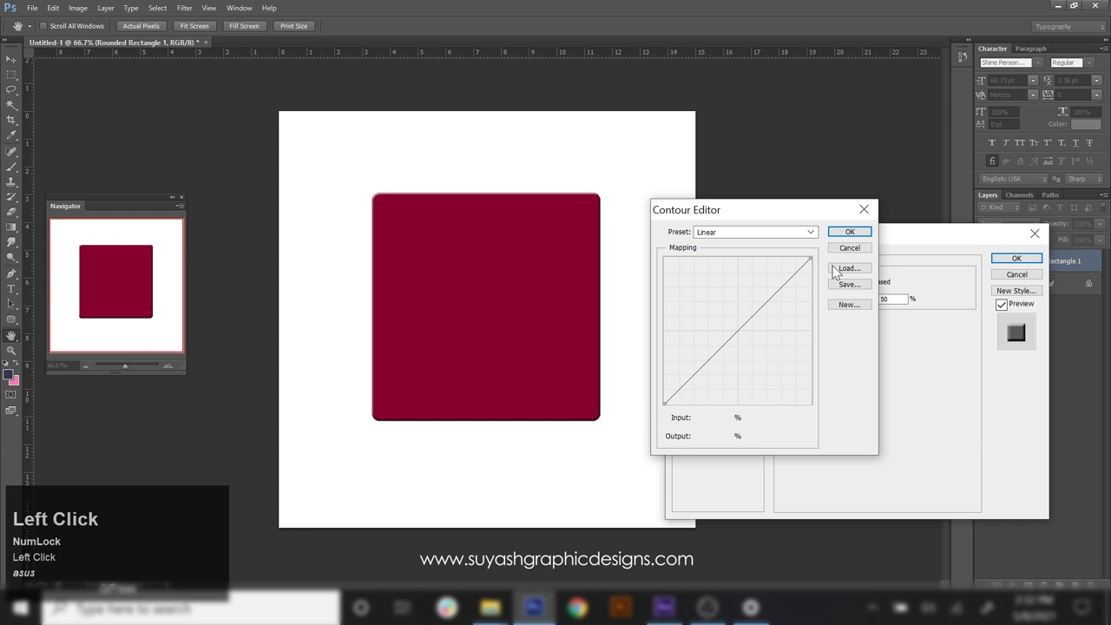
pyautogui.click(817, 217)
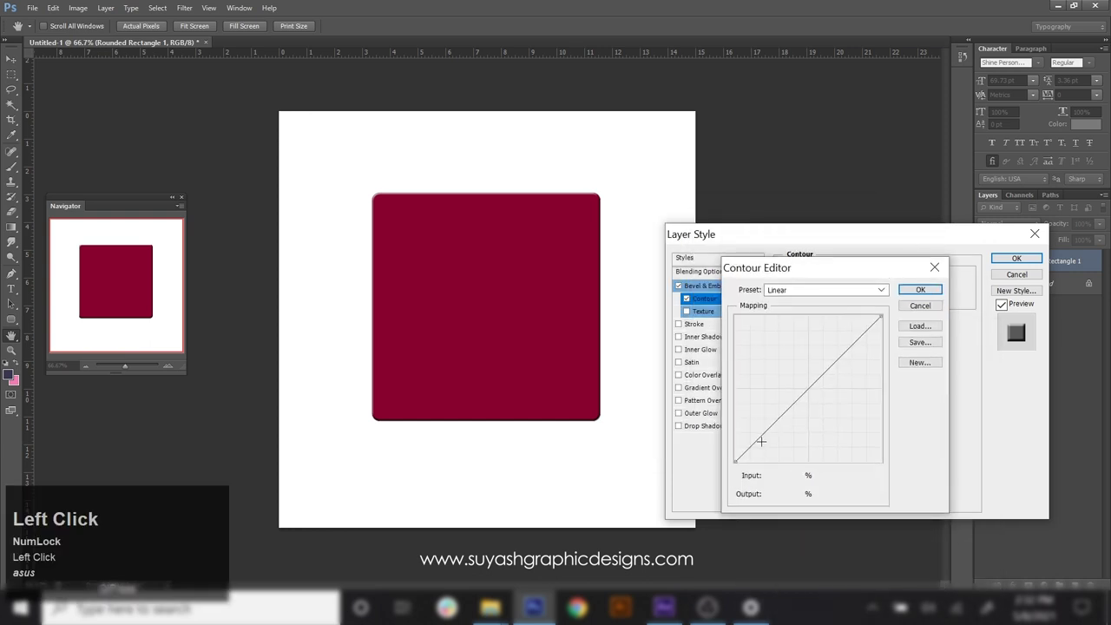
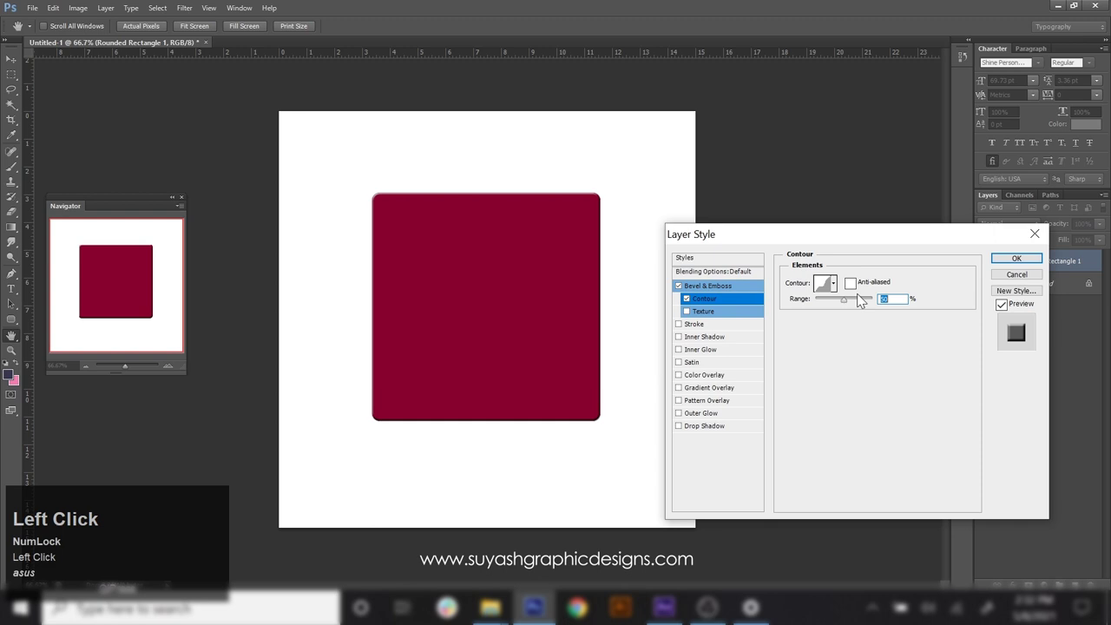
pyautogui.click(847, 301)
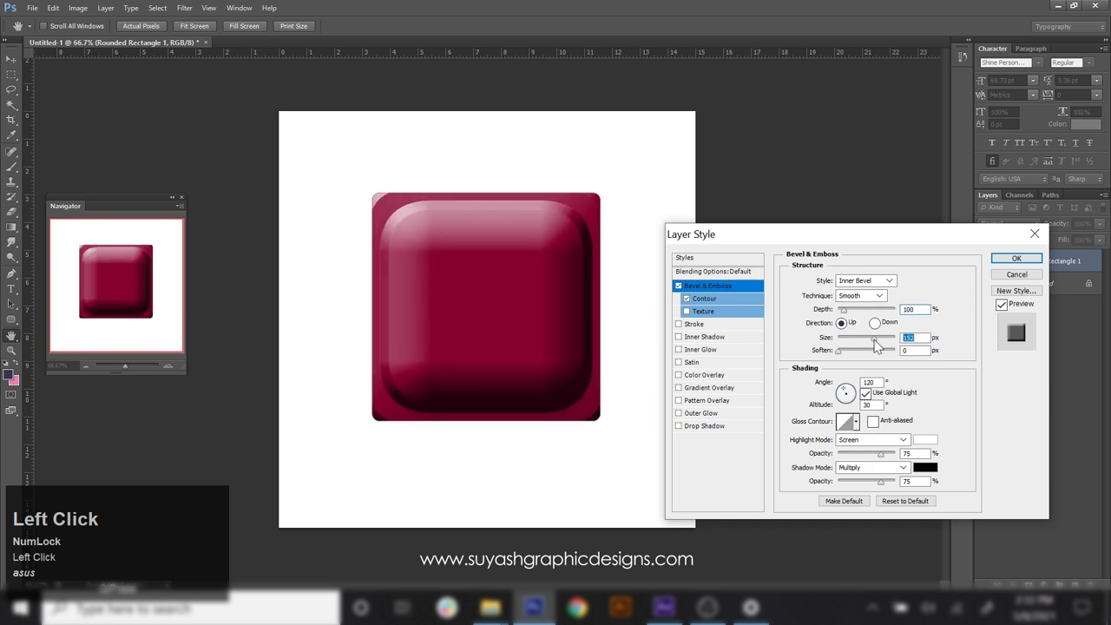
# - Set the bevel Technique to Chisel Hard with greater Depth and Size for sharp facets
pyautogui.click(887, 302)
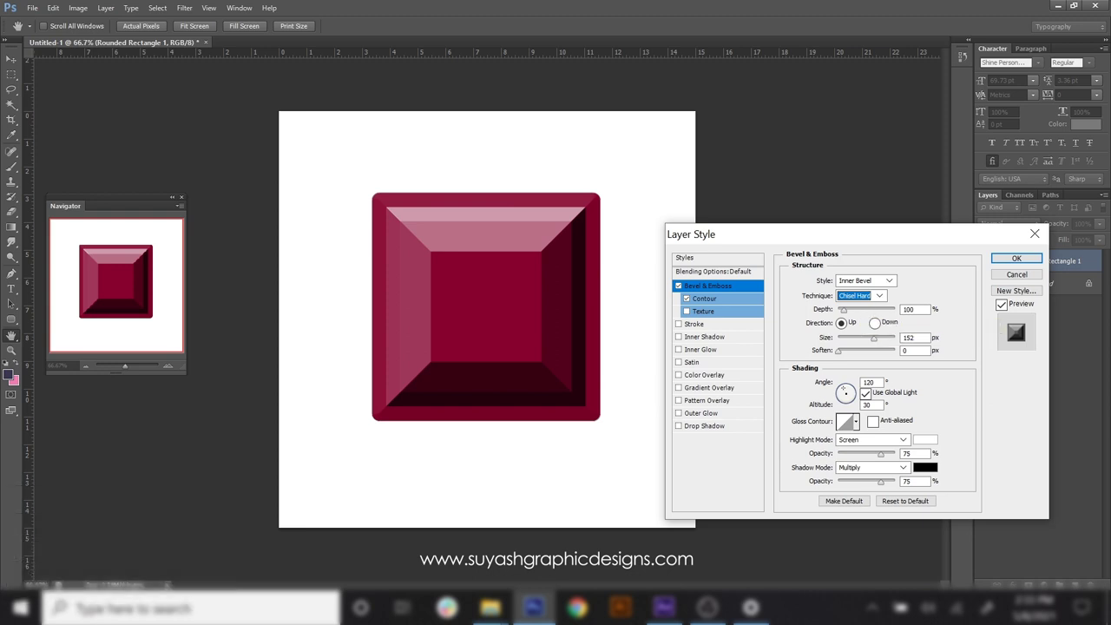
pyautogui.click(848, 314)
pyautogui.click(882, 343)
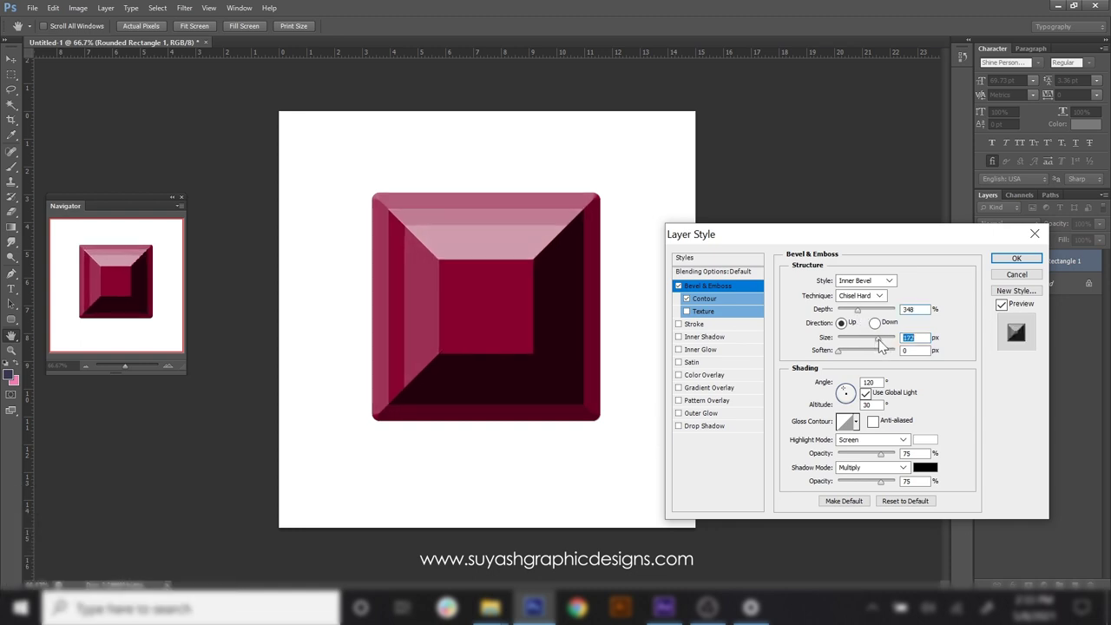
pyautogui.click(741, 292)
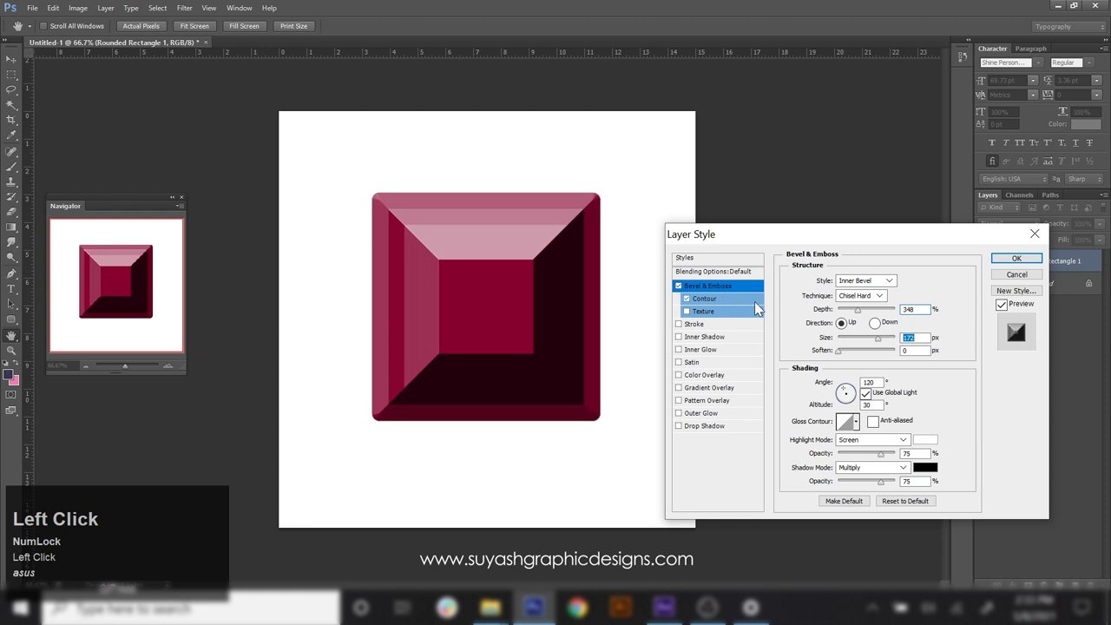
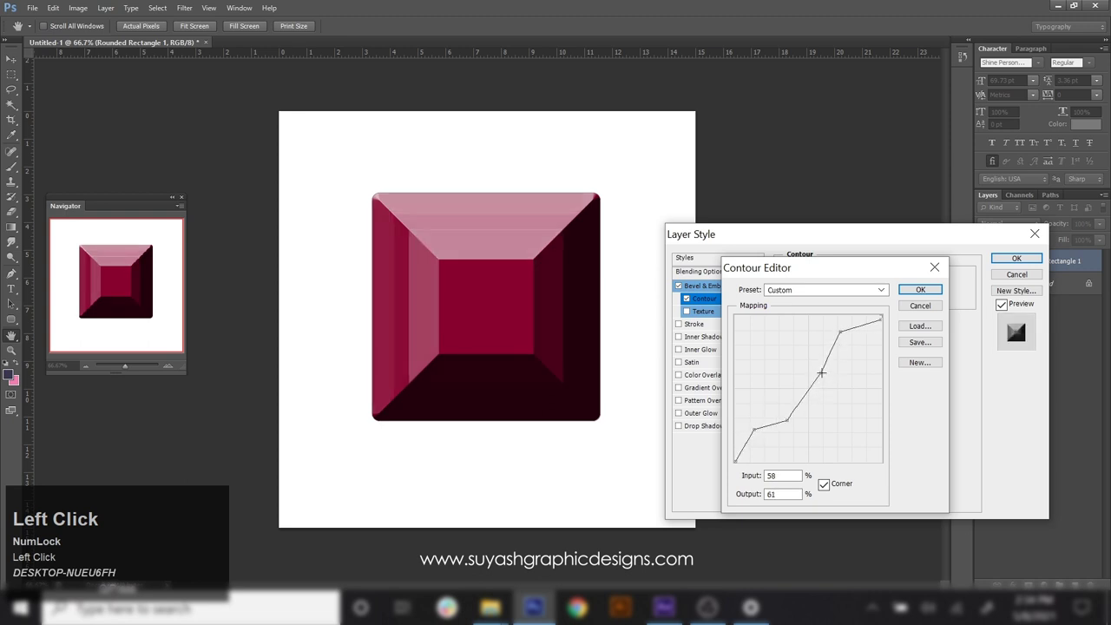
# - Set Depth to 195% and Size to 193 px and reshape the contour into stepped facet bands
pyautogui.click(933, 294)
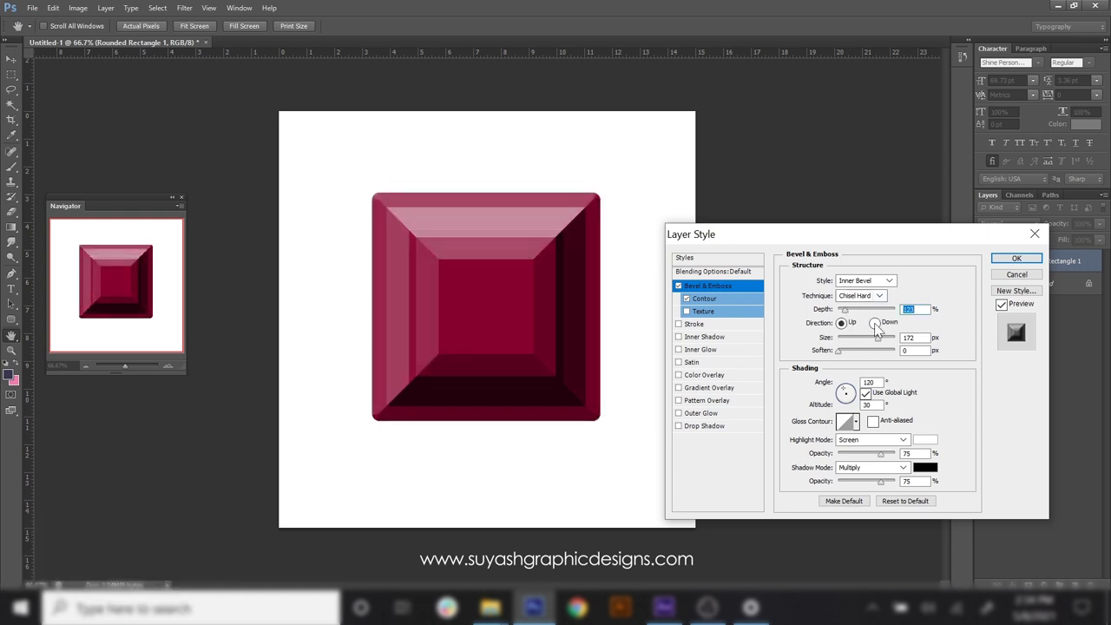
pyautogui.click(853, 316)
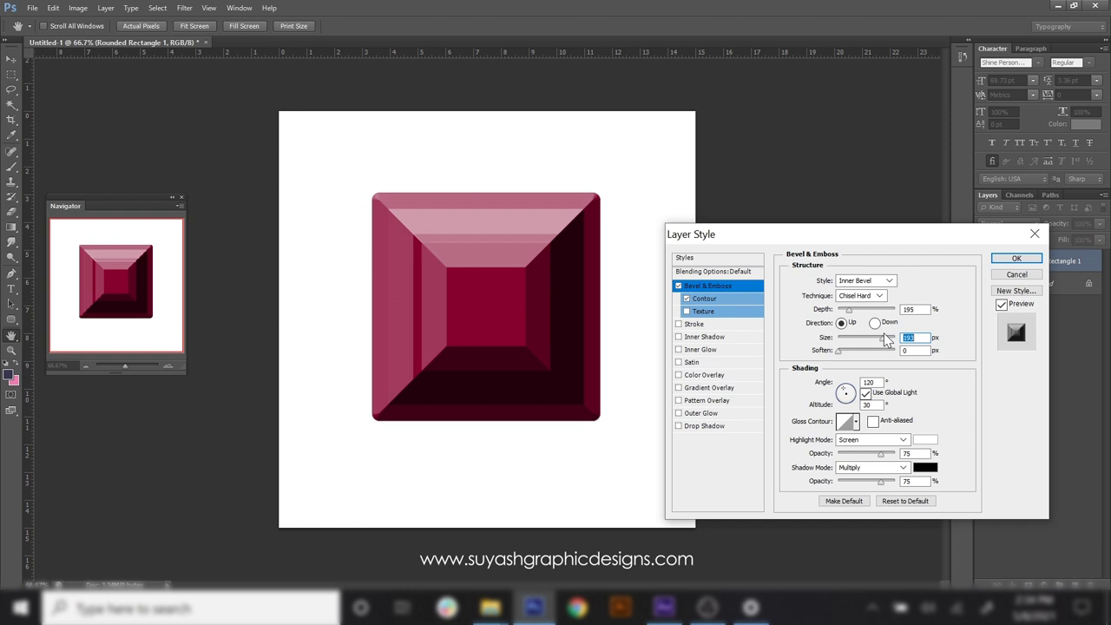
pyautogui.click(744, 308)
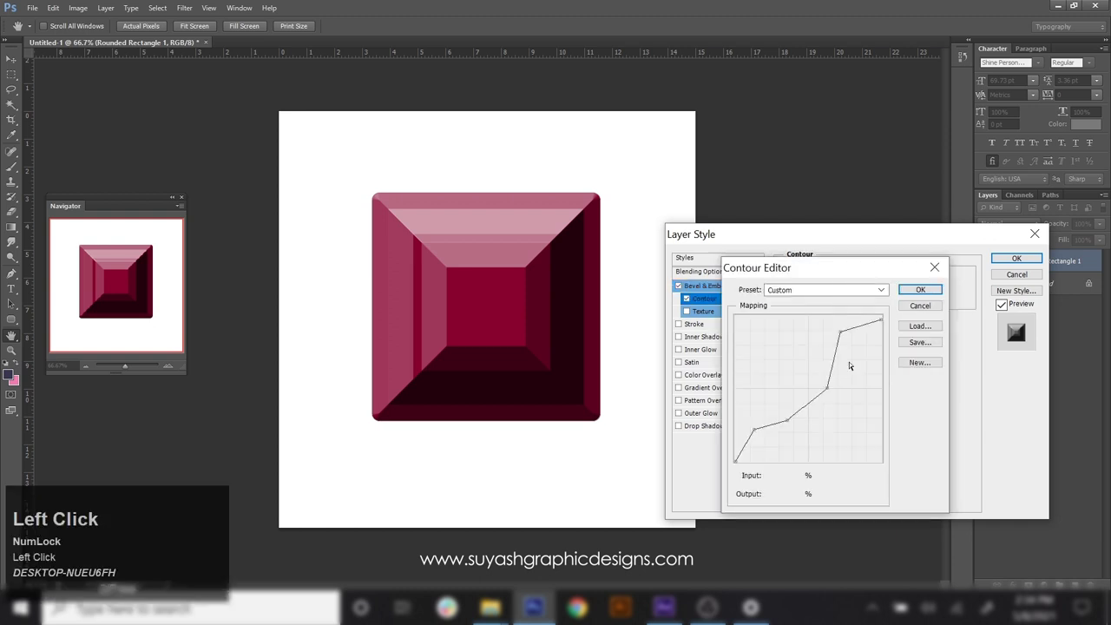
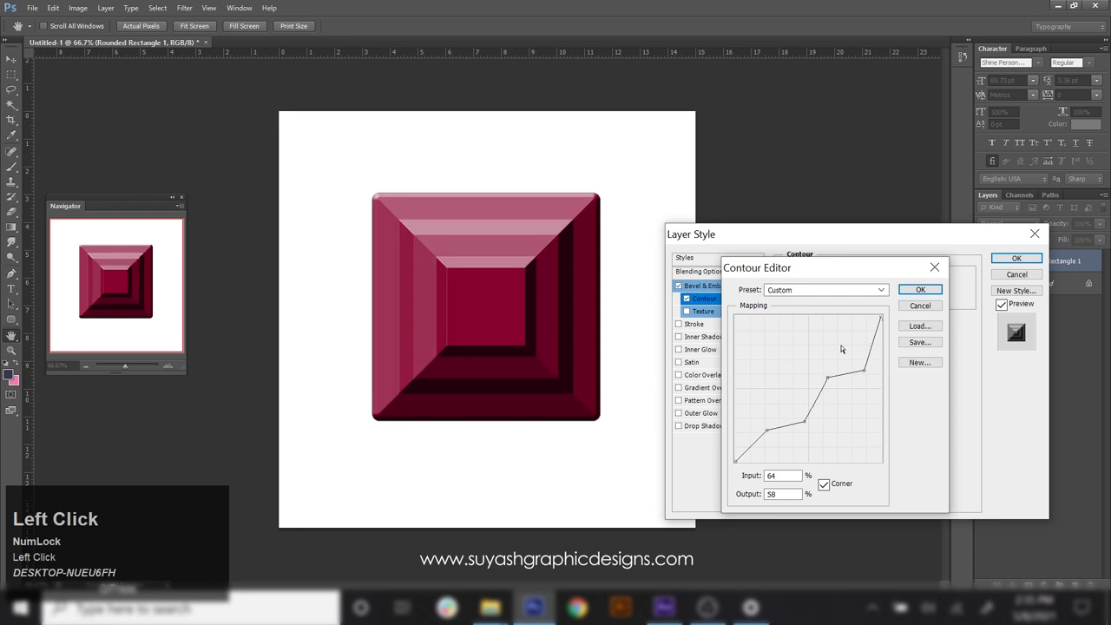
pyautogui.click(936, 294)
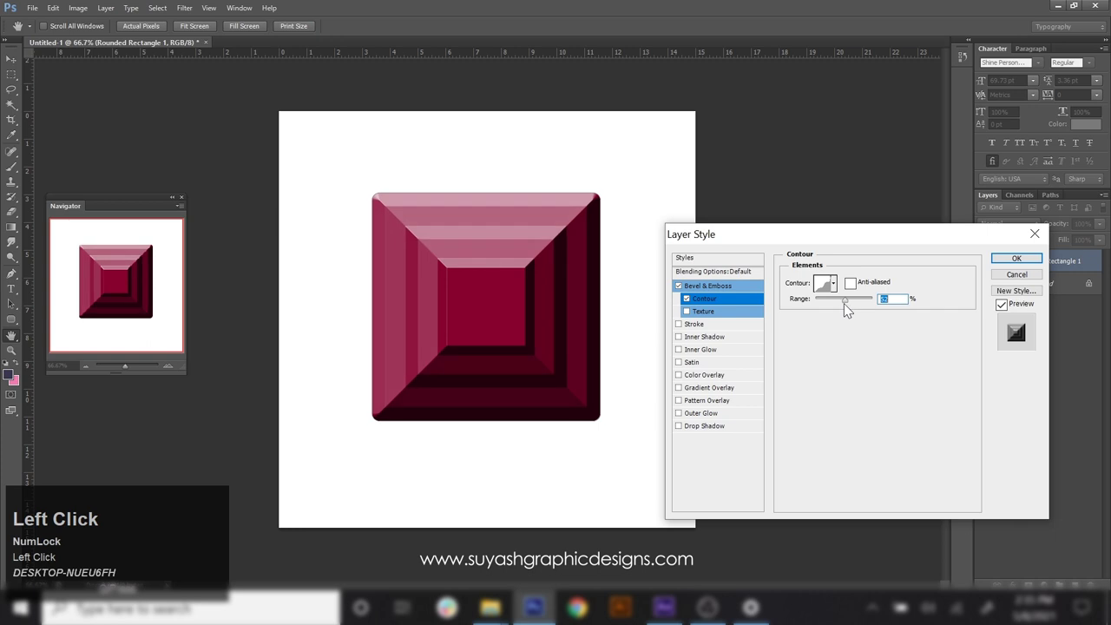
pyautogui.click(751, 295)
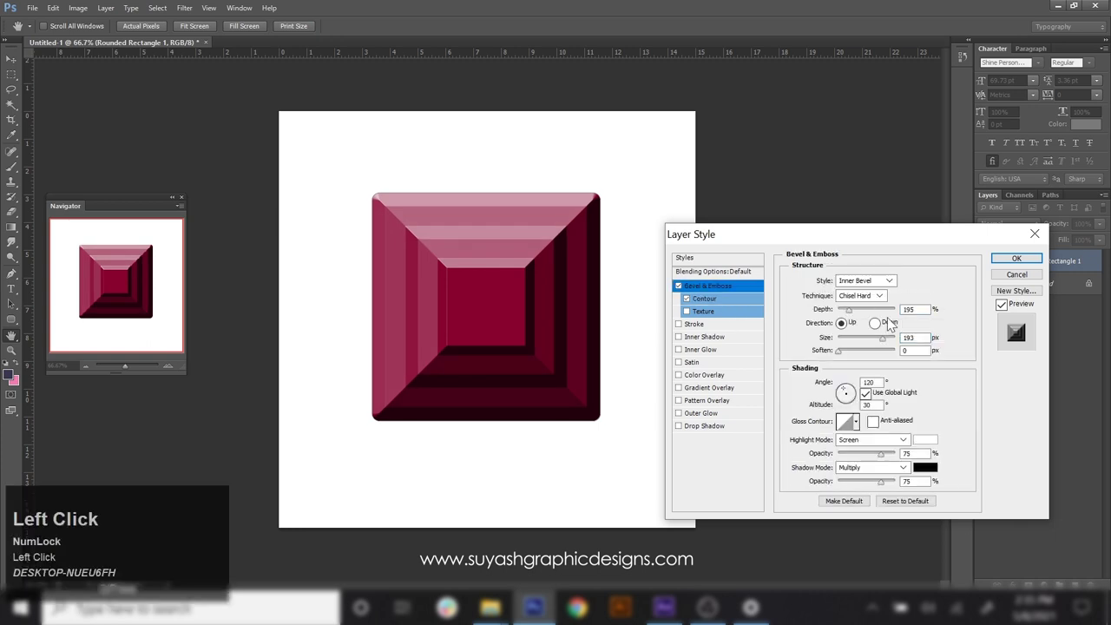
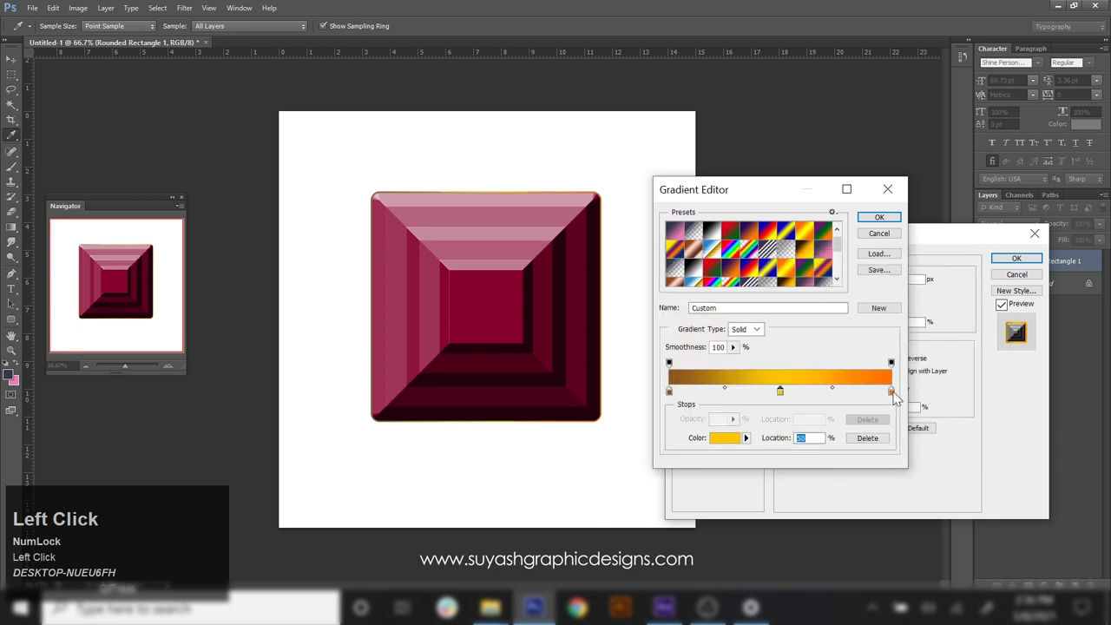
# - Apply a gold gradient stroke around the gem and switch on Inner Shadow
pyautogui.click(820, 432)
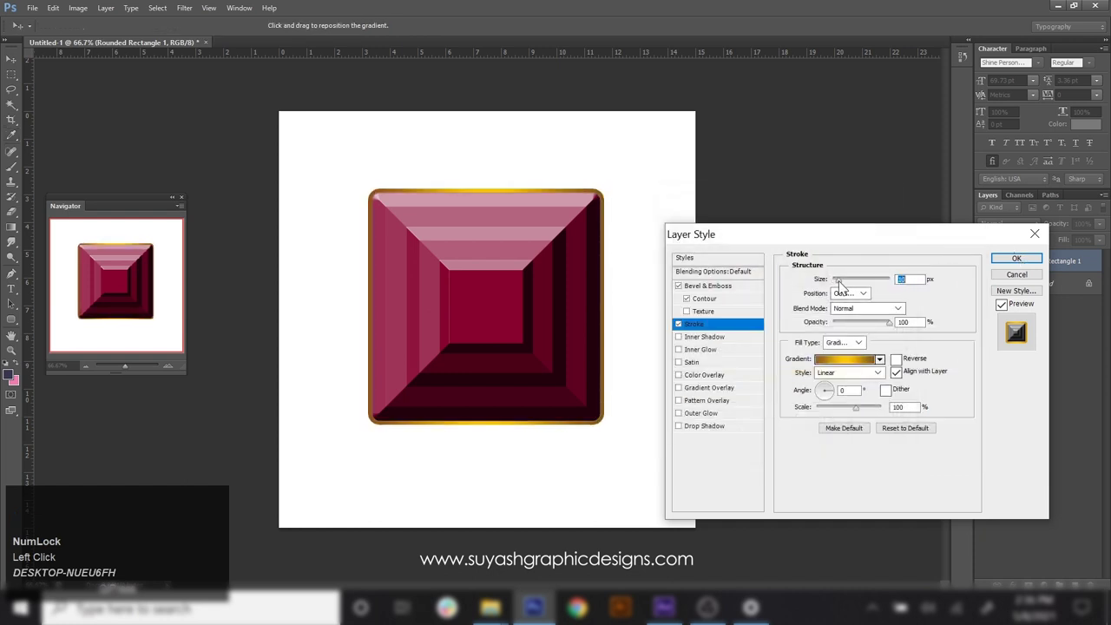
pyautogui.click(845, 286)
# - Enable Inner Glow in Overlay with 7% choke and 16 px size, turning Inner Shadow off
pyautogui.click(724, 339)
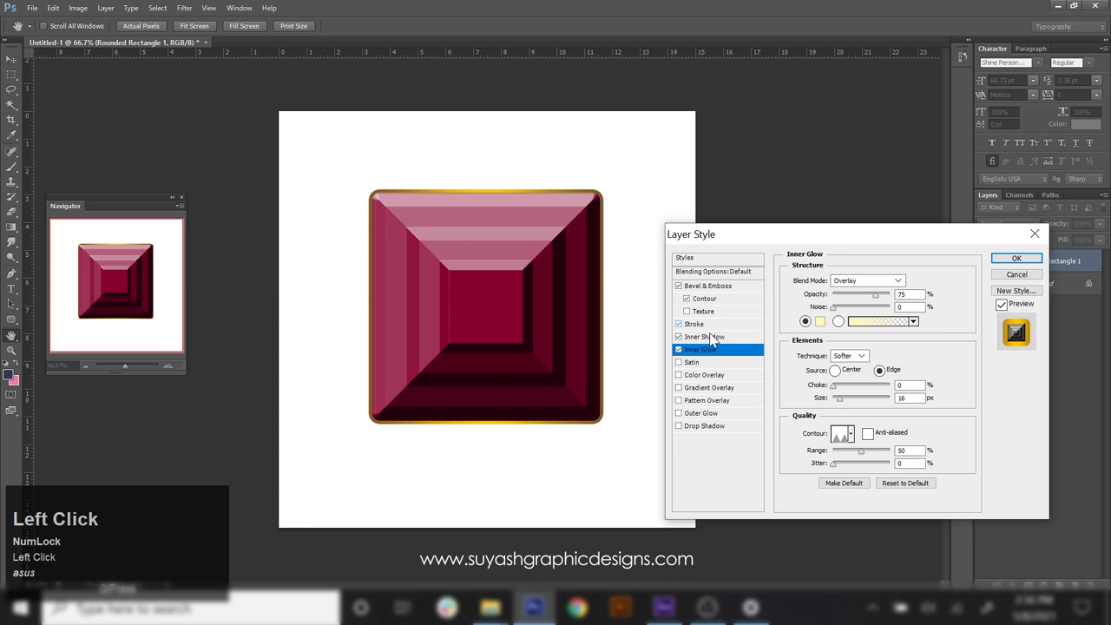
pyautogui.click(845, 403)
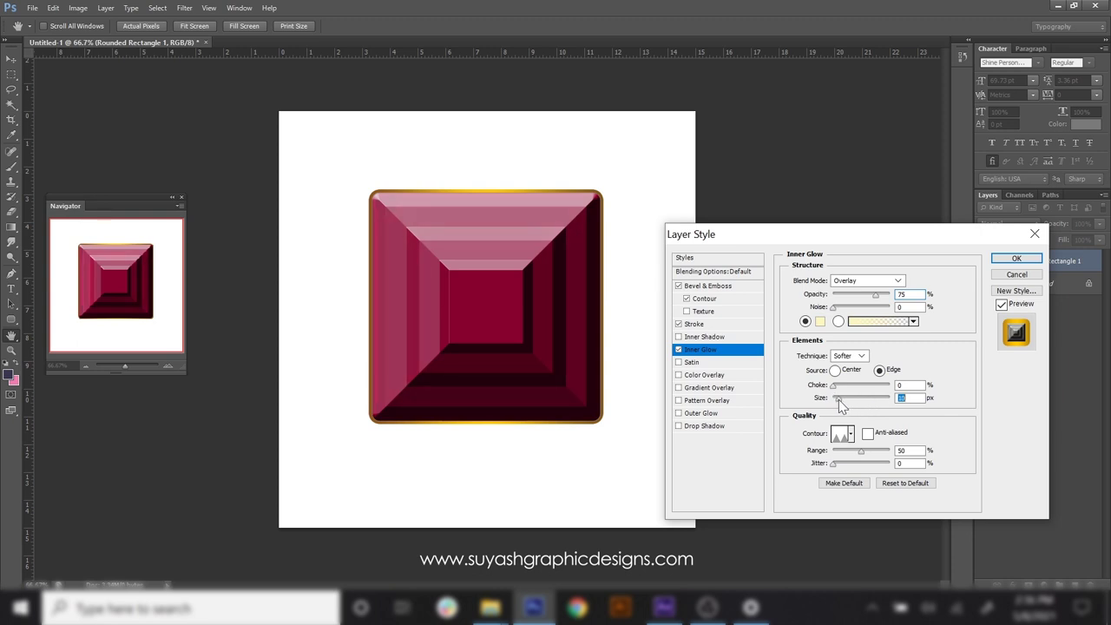
pyautogui.click(839, 392)
pyautogui.click(848, 403)
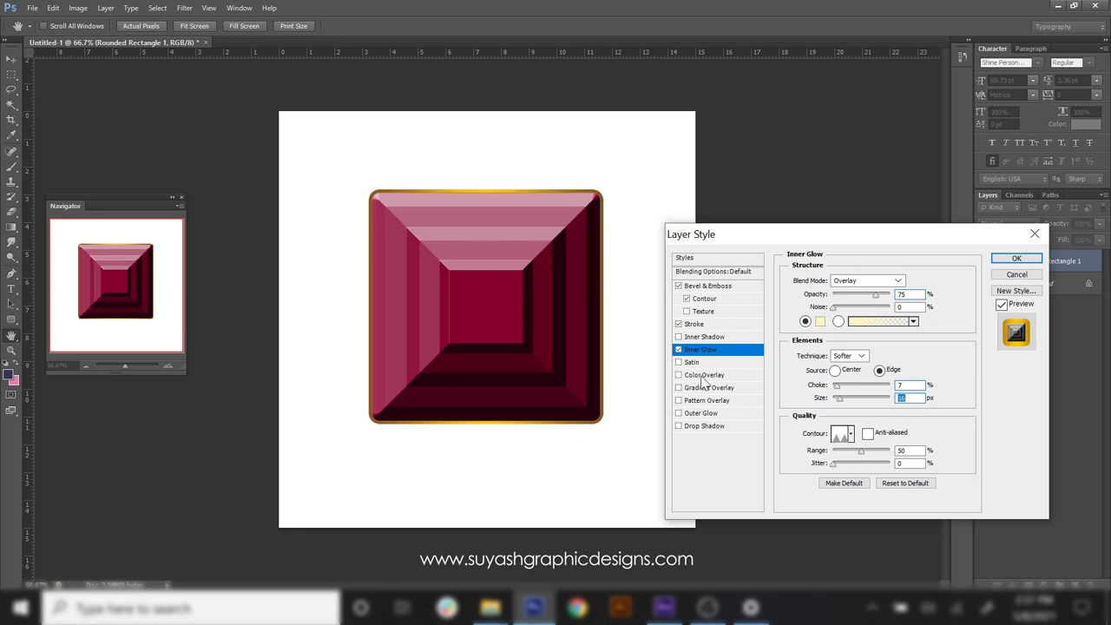
# - Add a Gradient Overlay and set its middle stop to a dark red
pyautogui.click(717, 396)
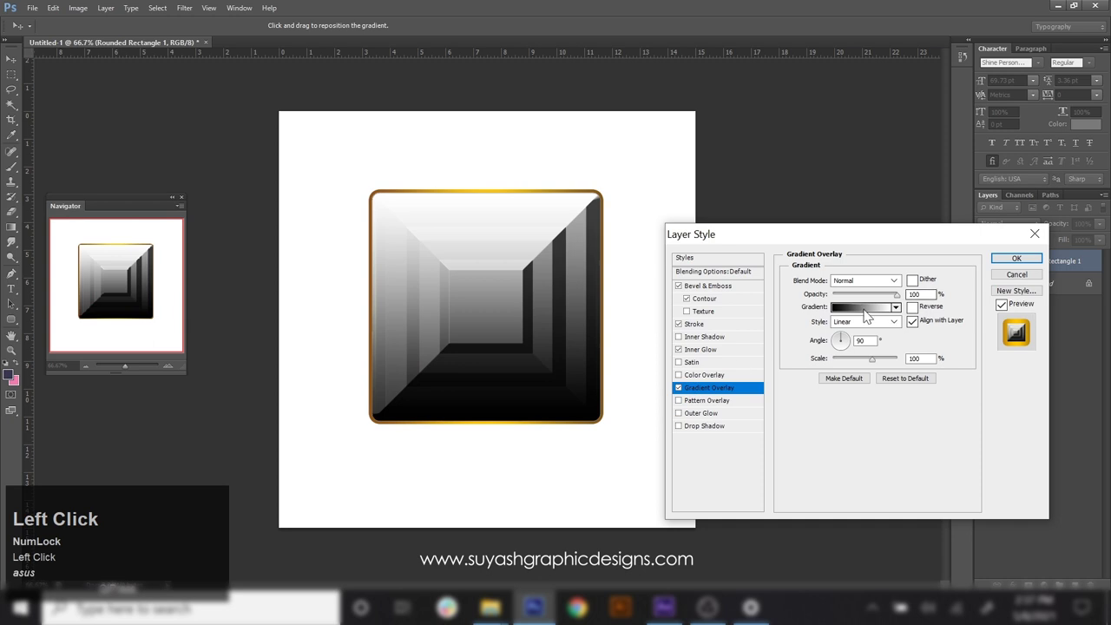
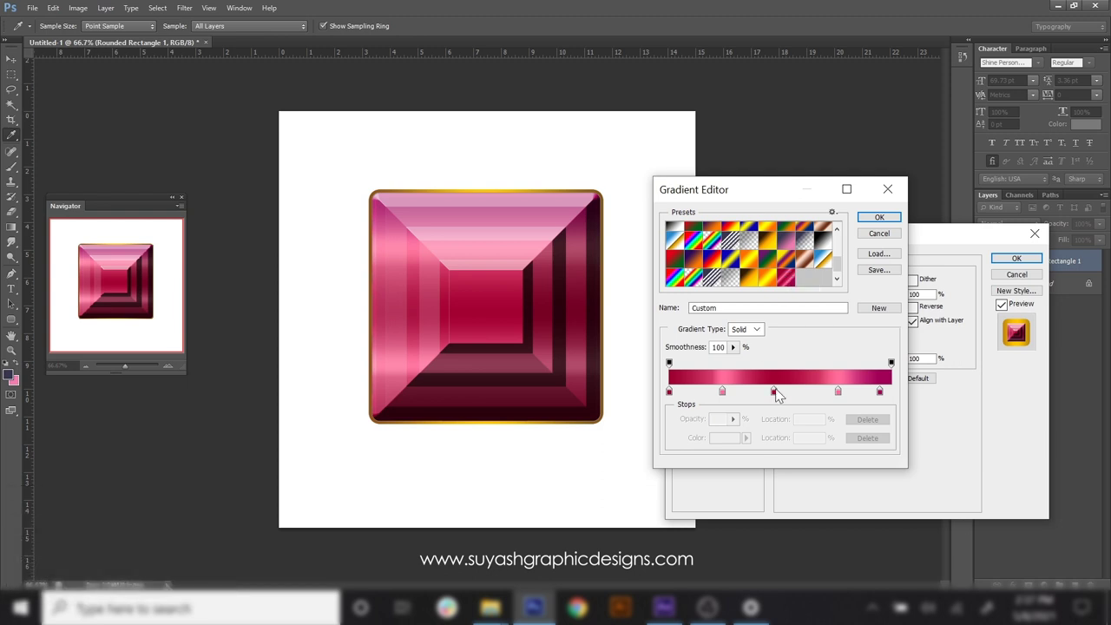
pyautogui.click(779, 393)
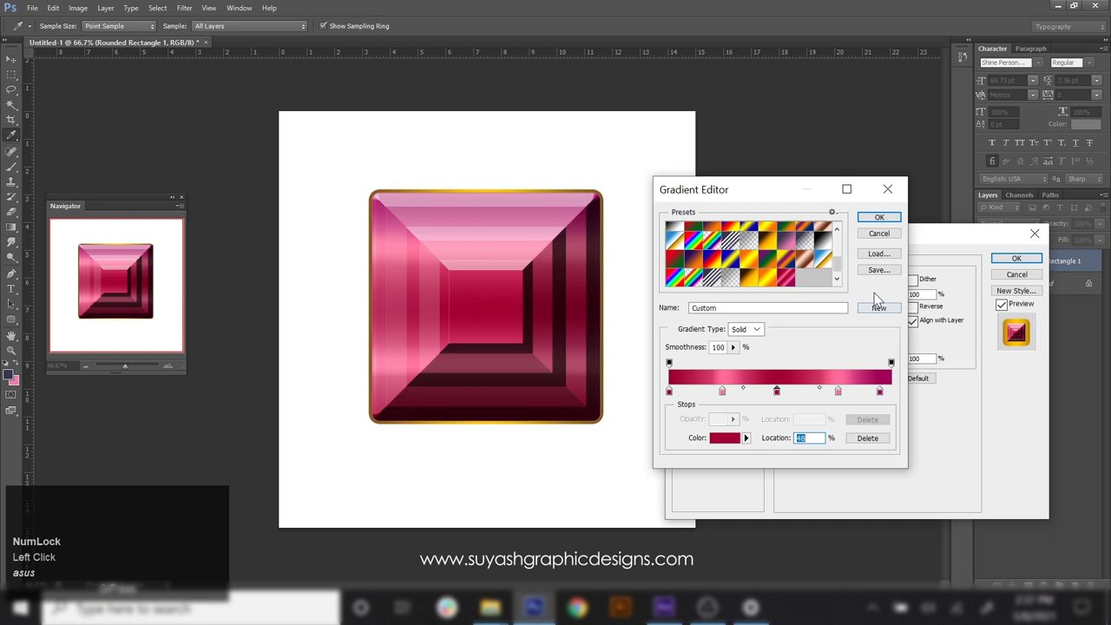
pyautogui.click(673, 394)
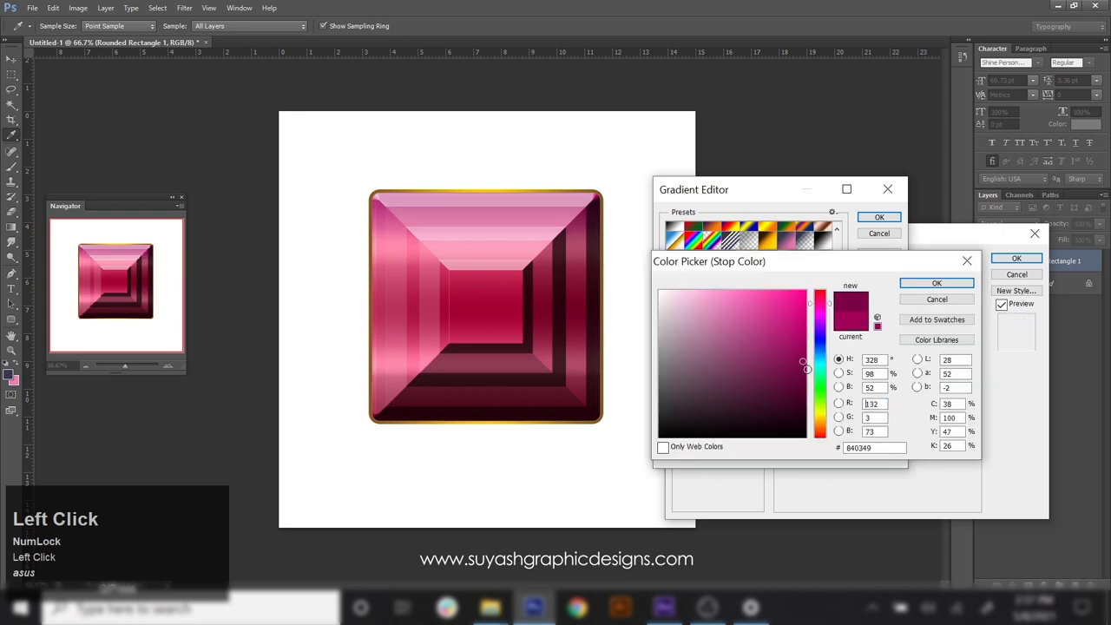
pyautogui.click(817, 307)
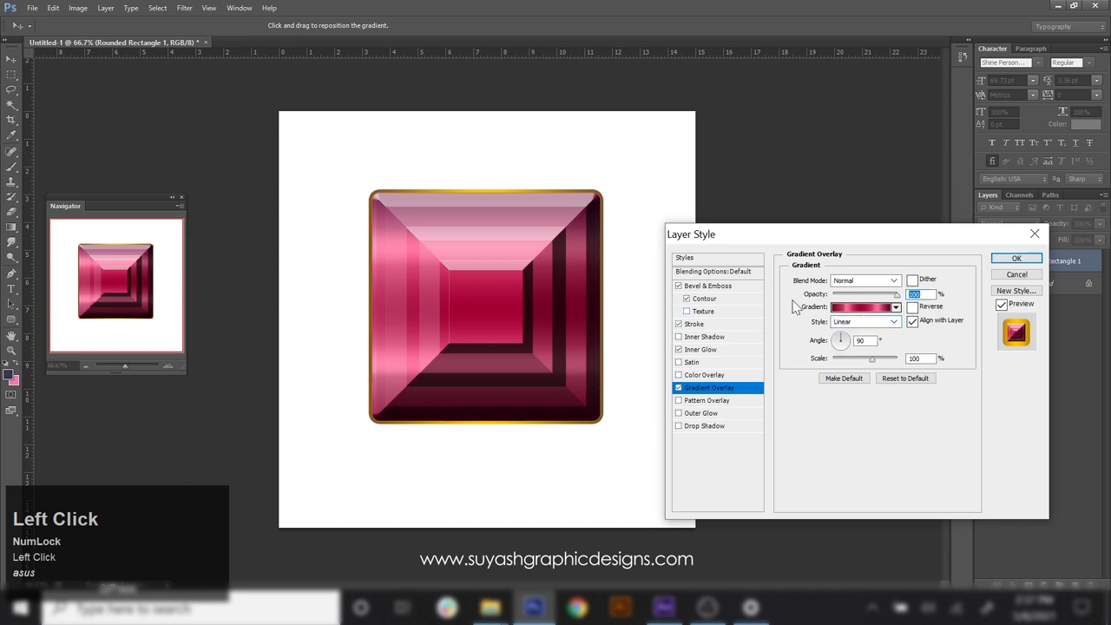
# - Set the stroke gradient to Shape Burst and enable Pattern Overlay and Outer Glow
pyautogui.click(887, 379)
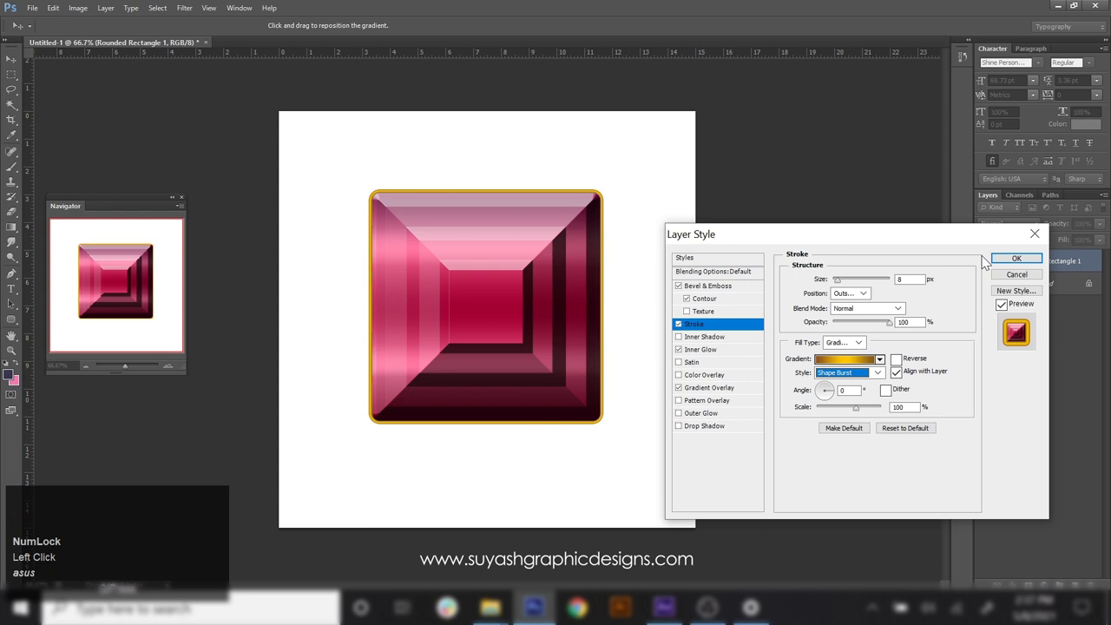
pyautogui.click(738, 404)
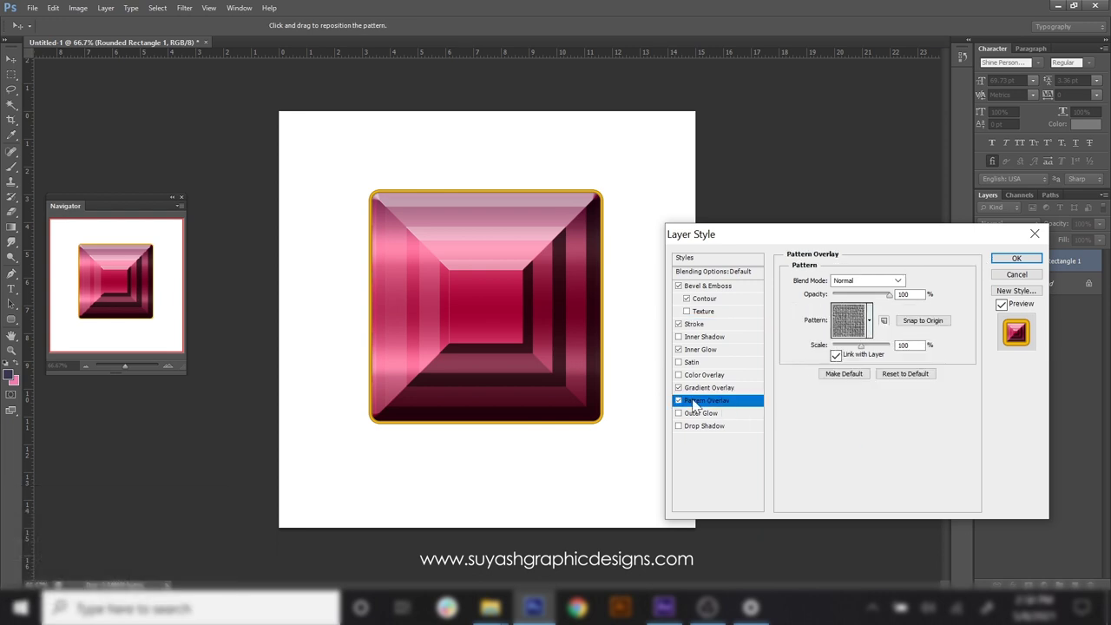
pyautogui.click(721, 421)
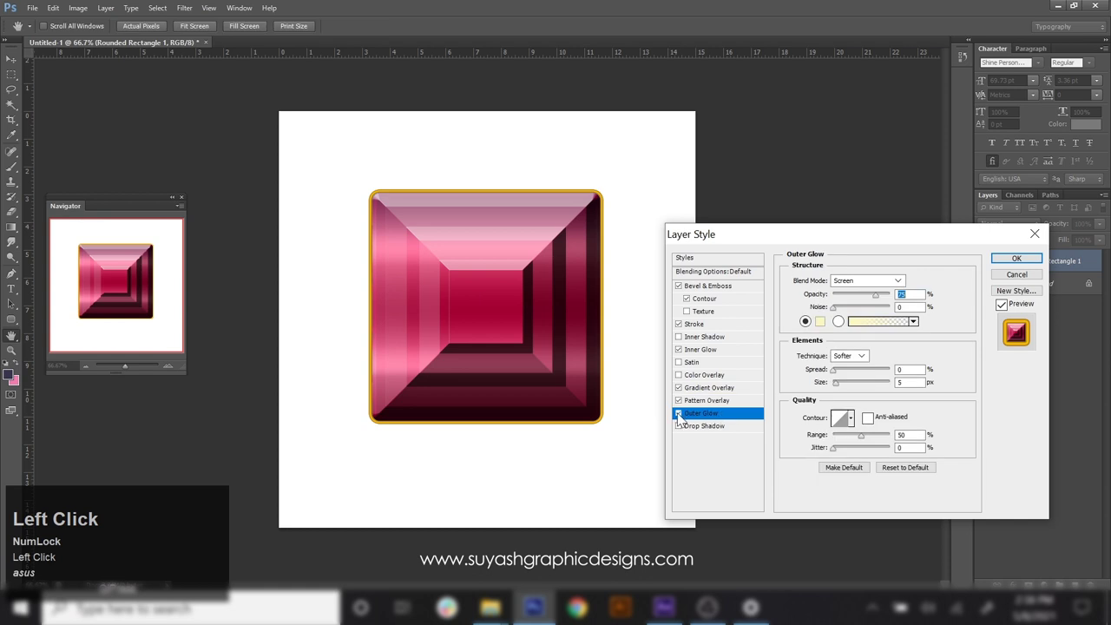
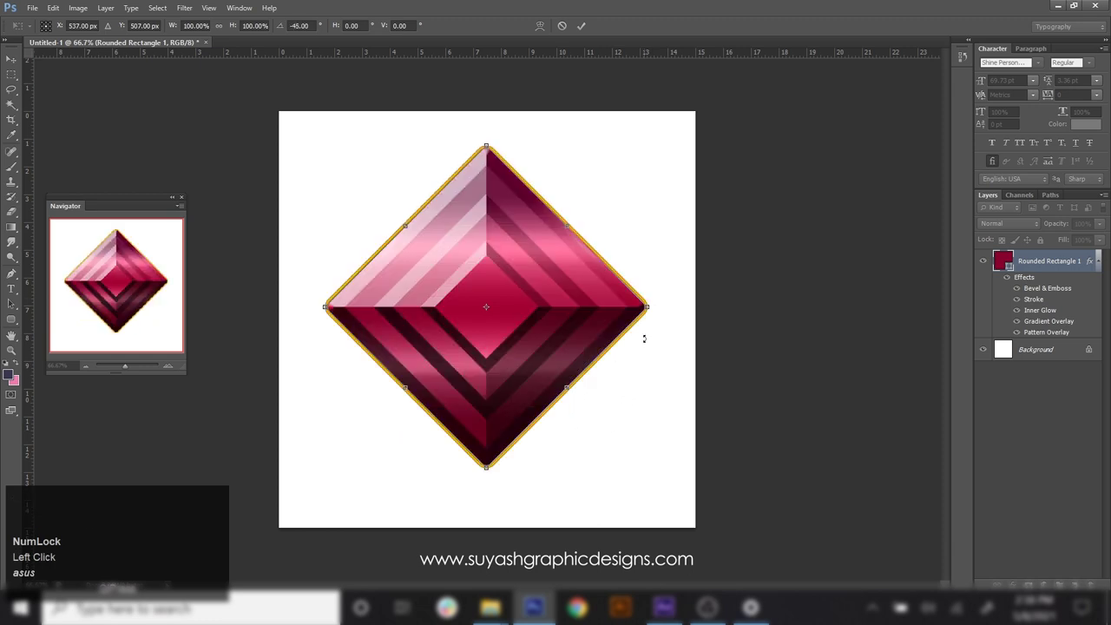
# - Rotate the gem -45° into a diamond and commit a slight enlargement
pyautogui.press('Return')
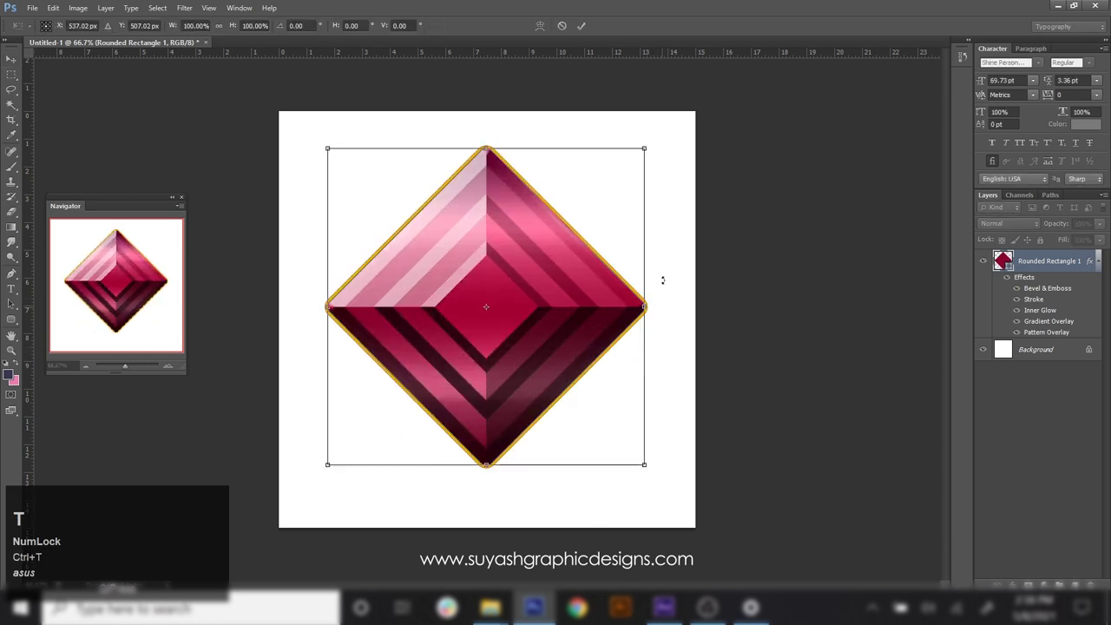
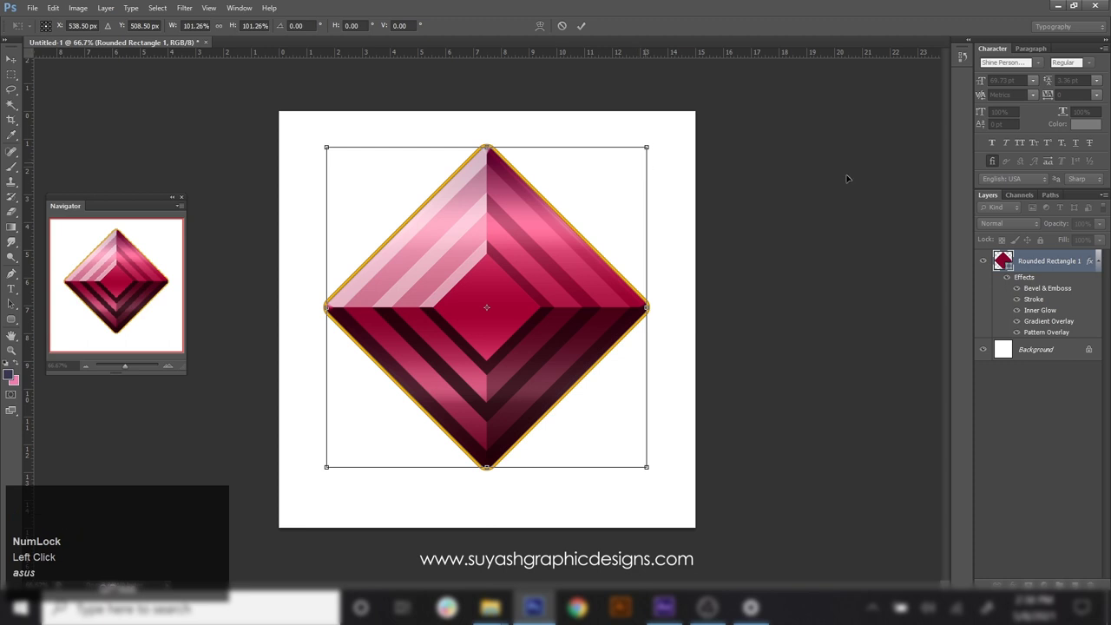
pyautogui.press('Return')
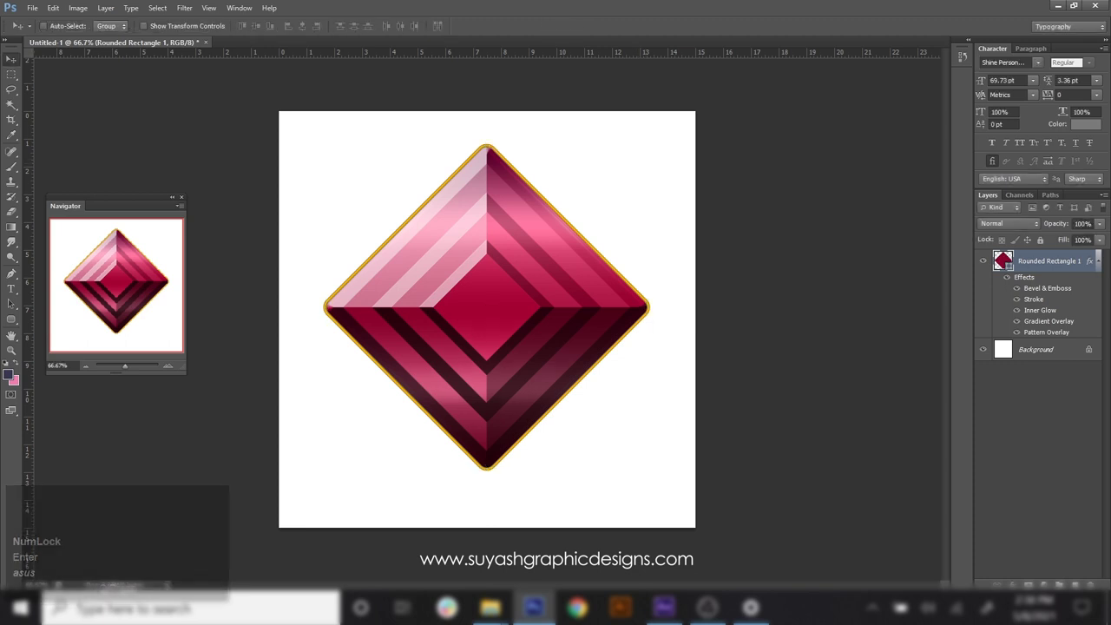
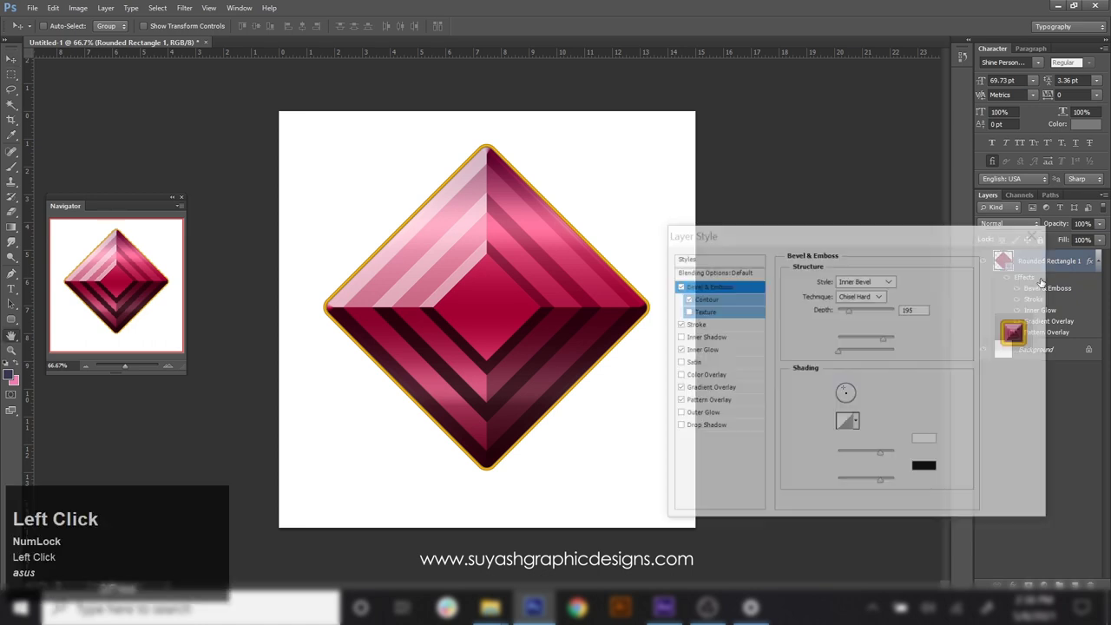
# - Reshape the bevel contour and apply a dark red Color Overlay in Hue mode
pyautogui.click(741, 302)
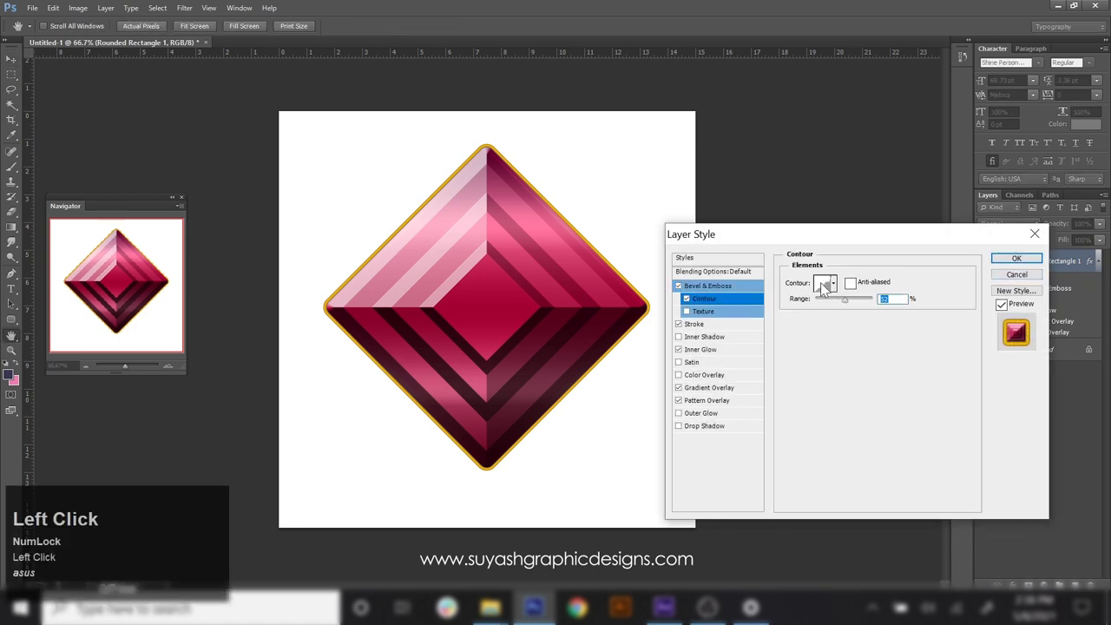
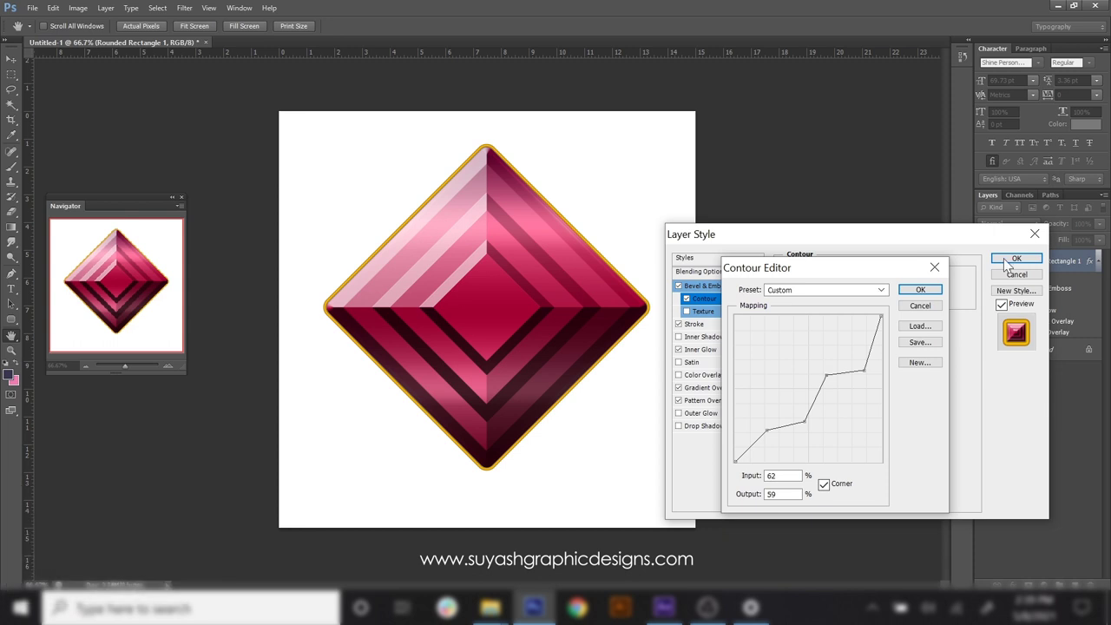
pyautogui.click(938, 296)
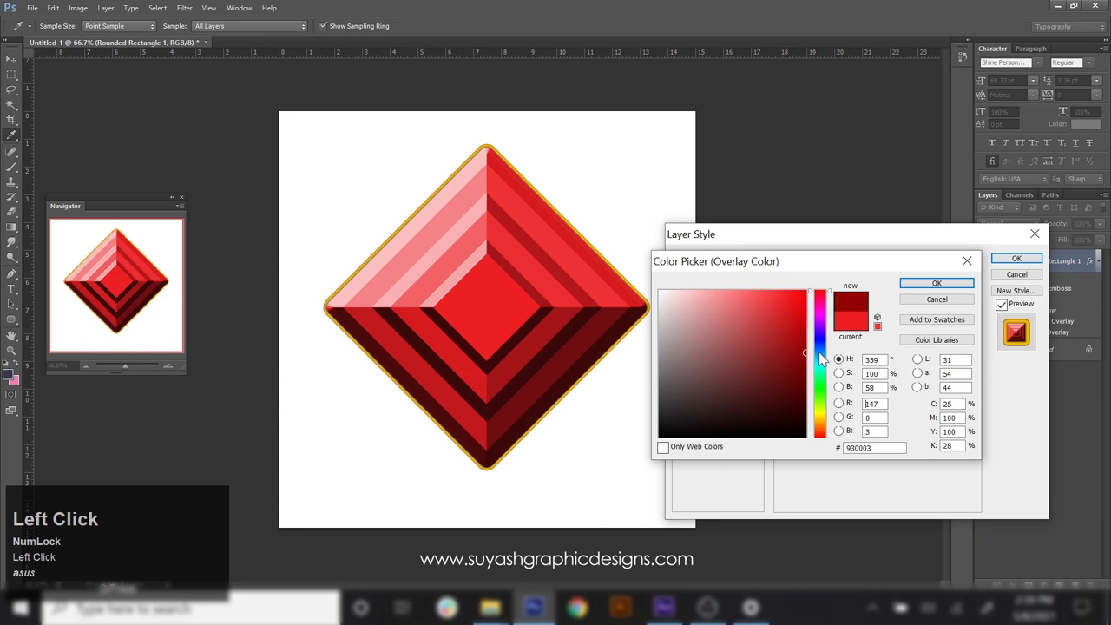
pyautogui.click(812, 357)
pyautogui.click(945, 291)
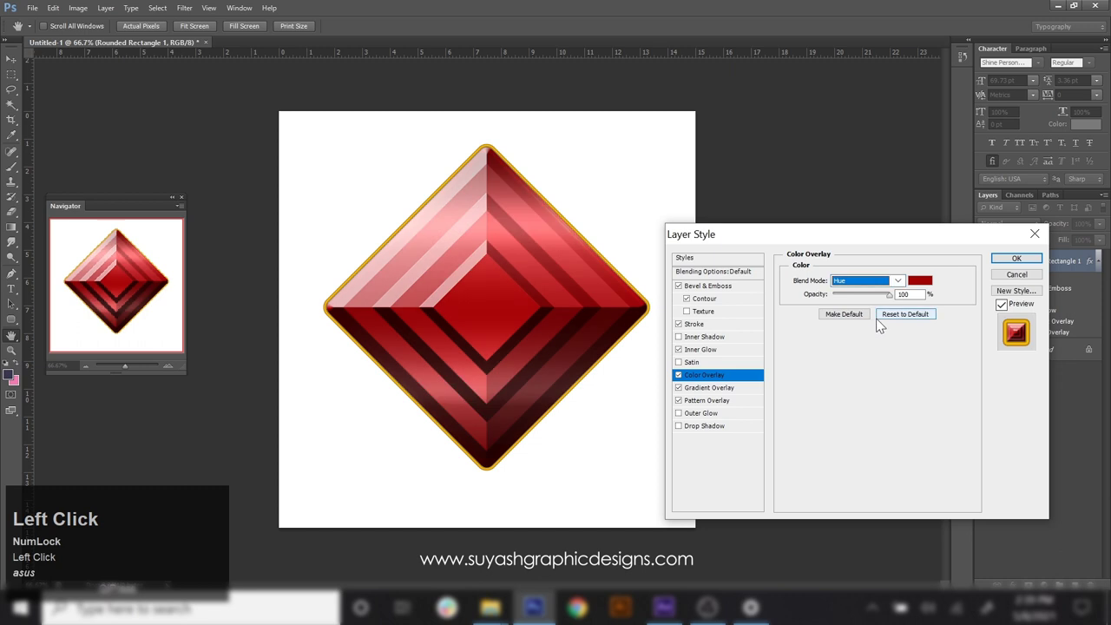
# - Set the Gradient Overlay blend mode to Multiply to deepen the gem
pyautogui.click(734, 394)
pyautogui.click(899, 286)
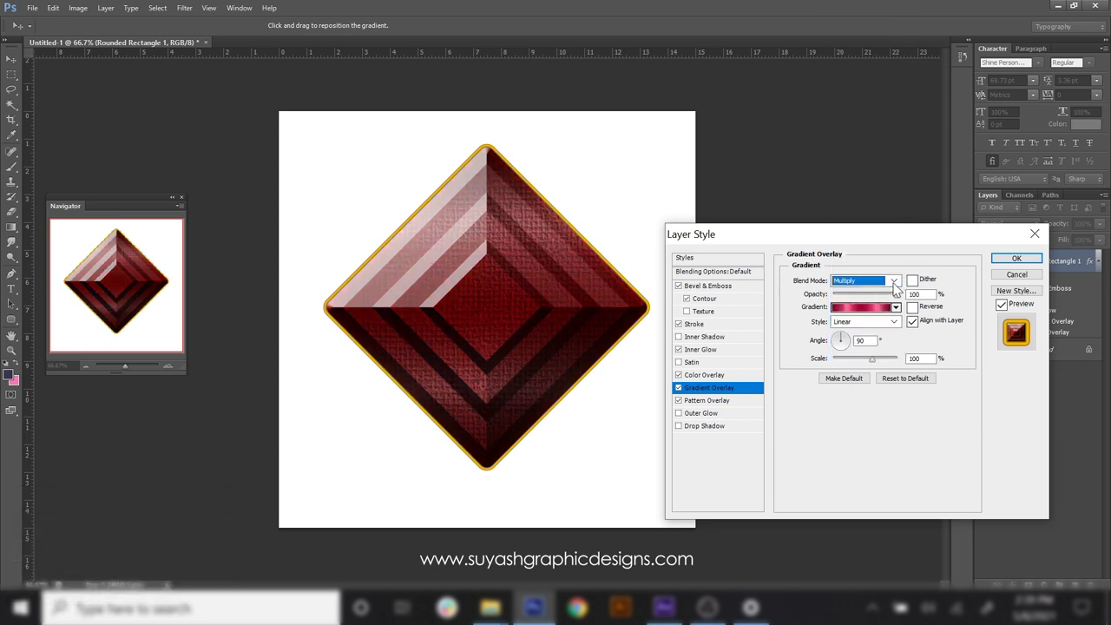
# - Lower the Pattern Overlay opacity and pick a reddish texture pattern at 128% scale
pyautogui.click(721, 403)
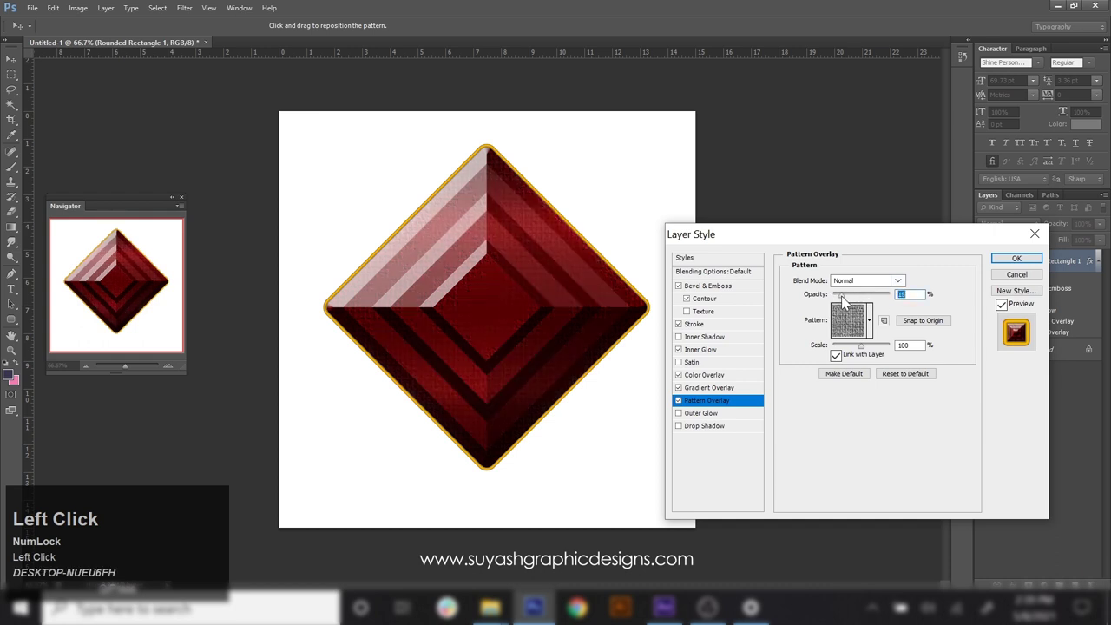
pyautogui.click(868, 352)
pyautogui.click(873, 330)
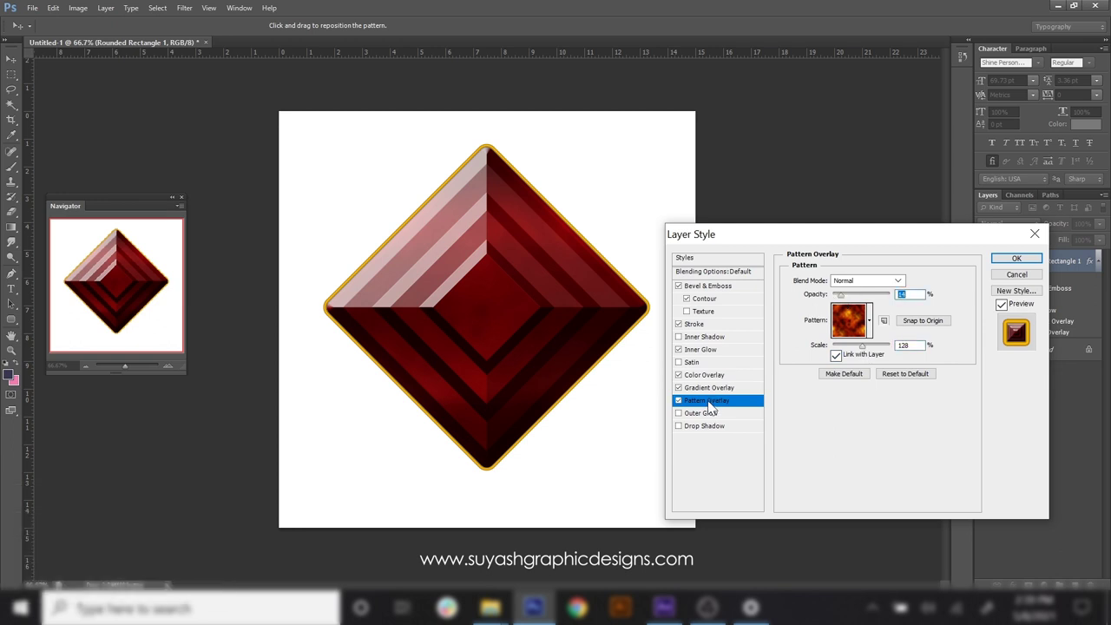
# - Set the Color Overlay to a pink-red in Overlay mode at 40% opacity
pyautogui.click(733, 382)
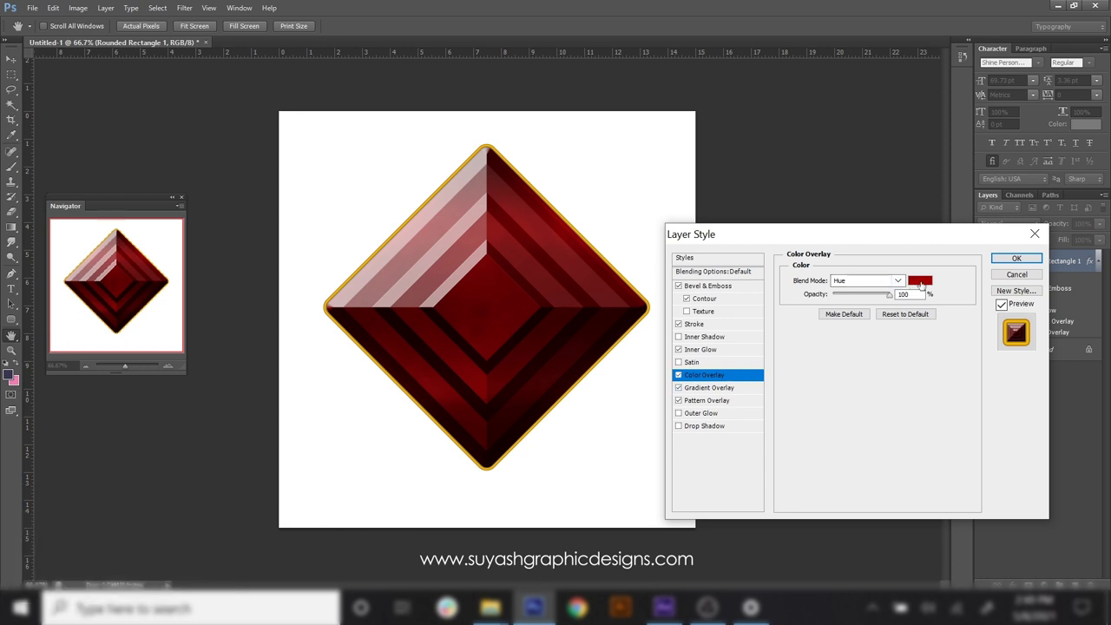
pyautogui.click(884, 300)
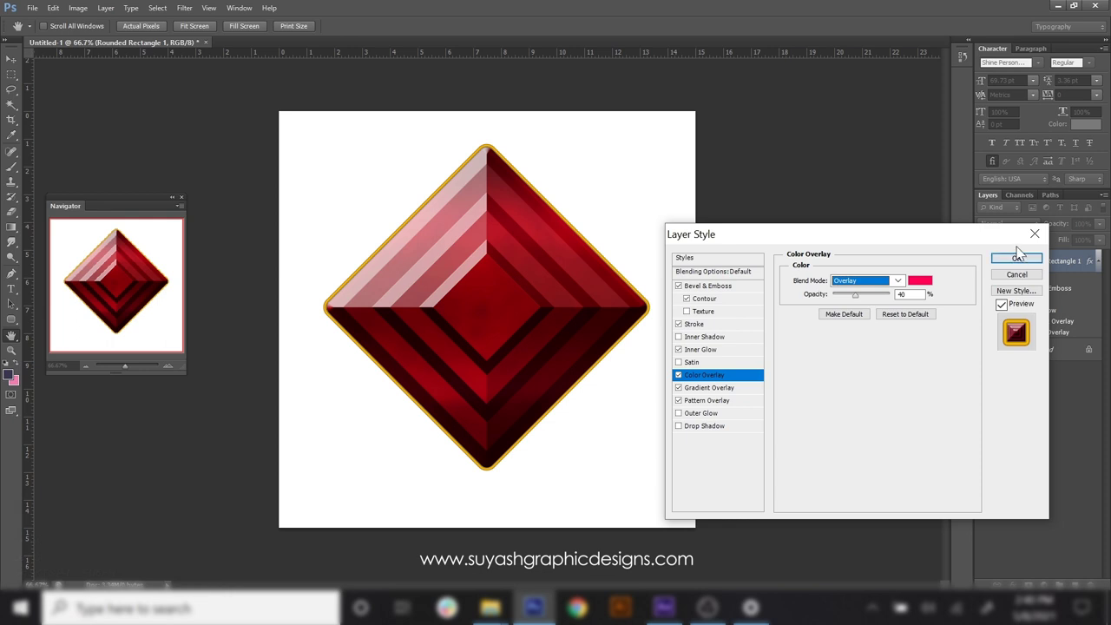
# - Apply the layer effects, leaving the vivid red faceted ruby on the canvas
pyautogui.click(1030, 265)
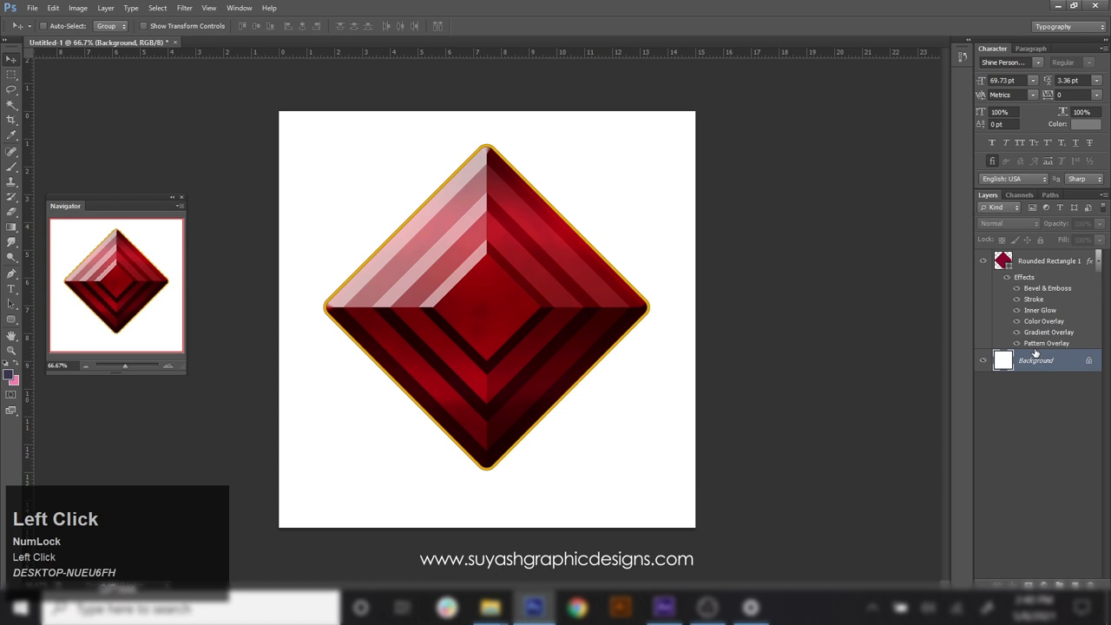
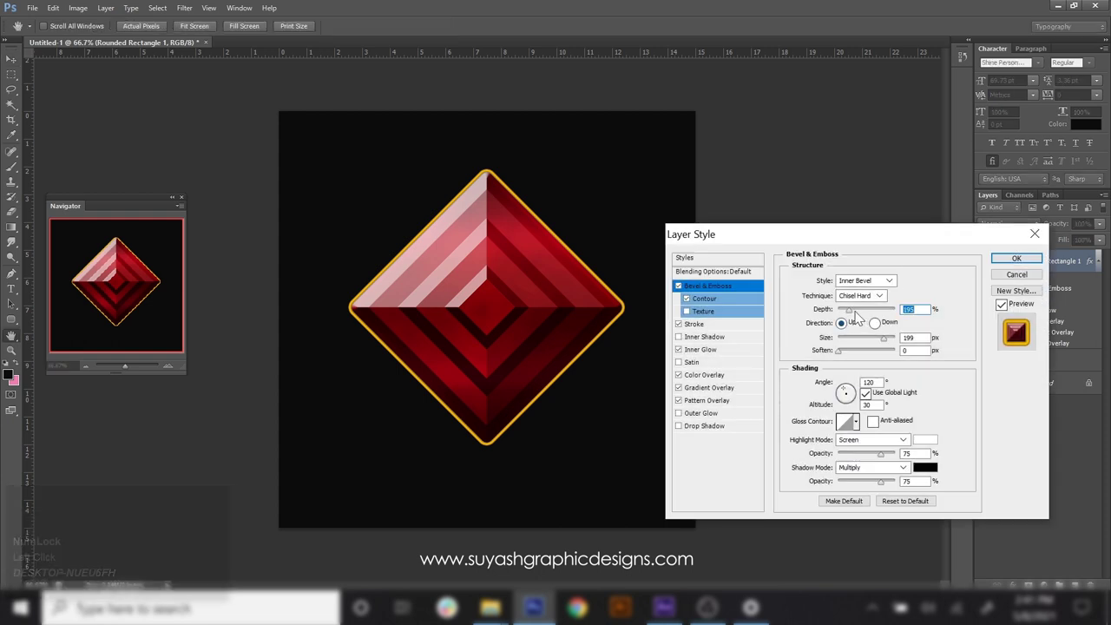
# - Set bevel Depth to 225% and reshape the contour curve in the Contour Editor
pyautogui.click(856, 315)
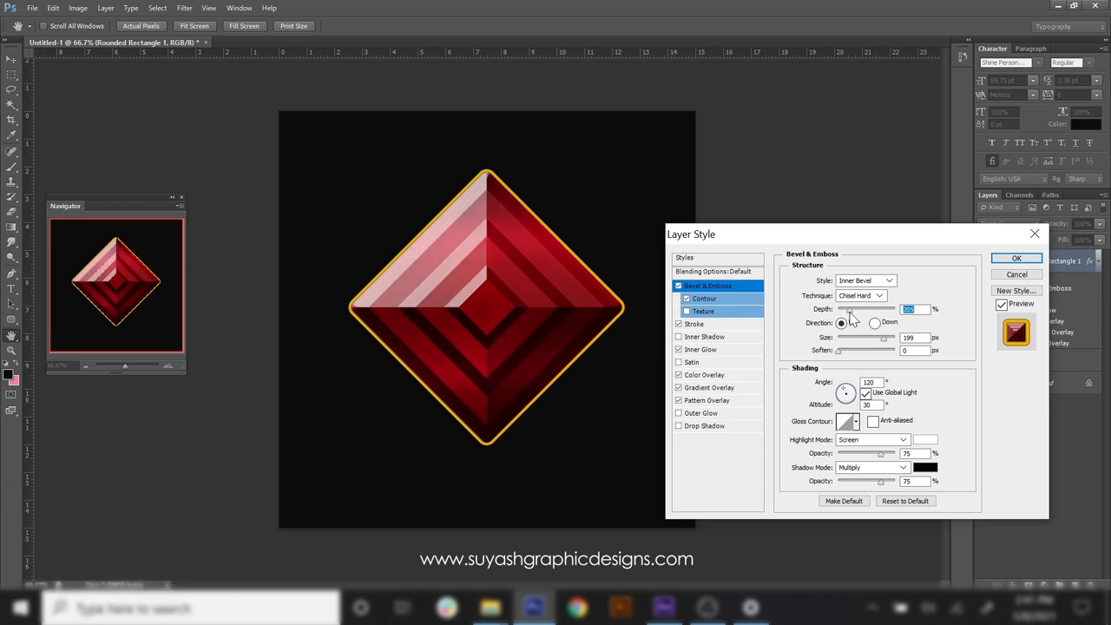
pyautogui.click(756, 306)
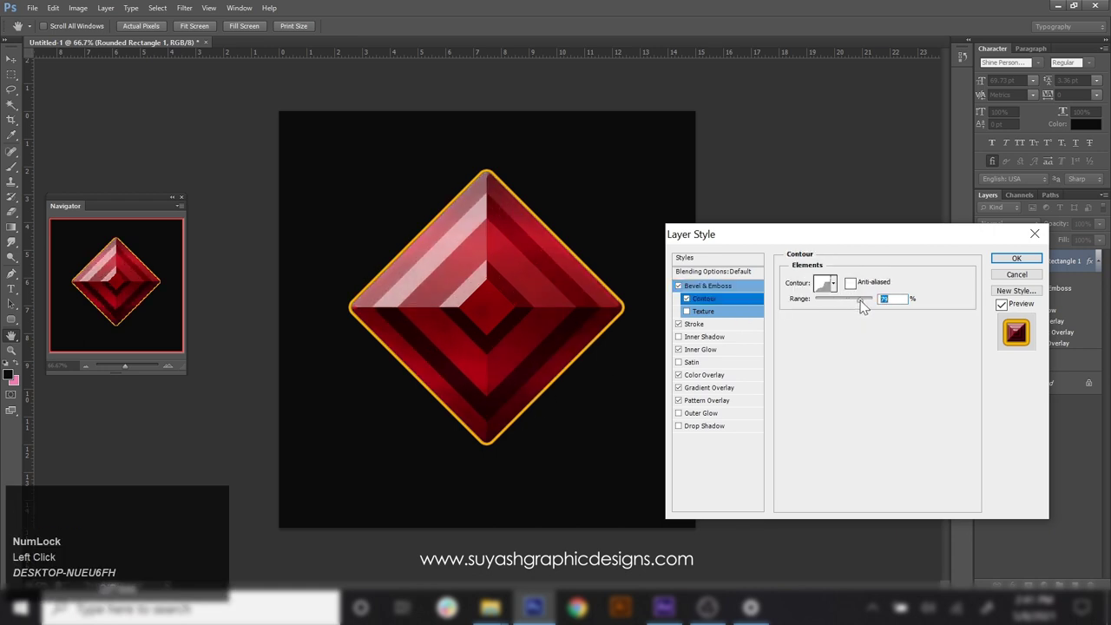
pyautogui.click(831, 293)
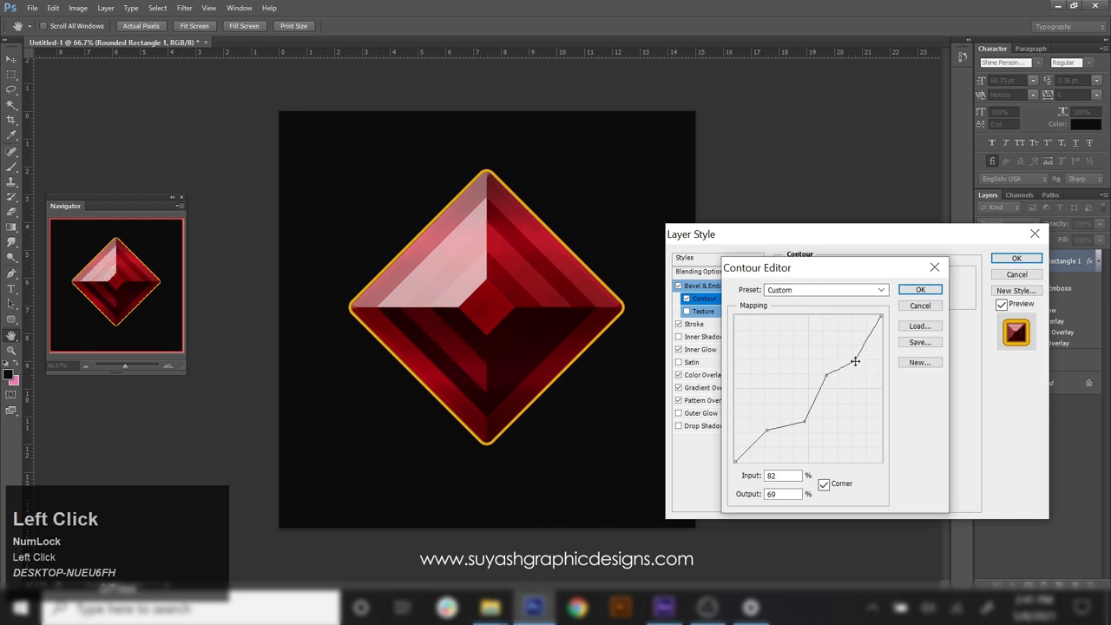
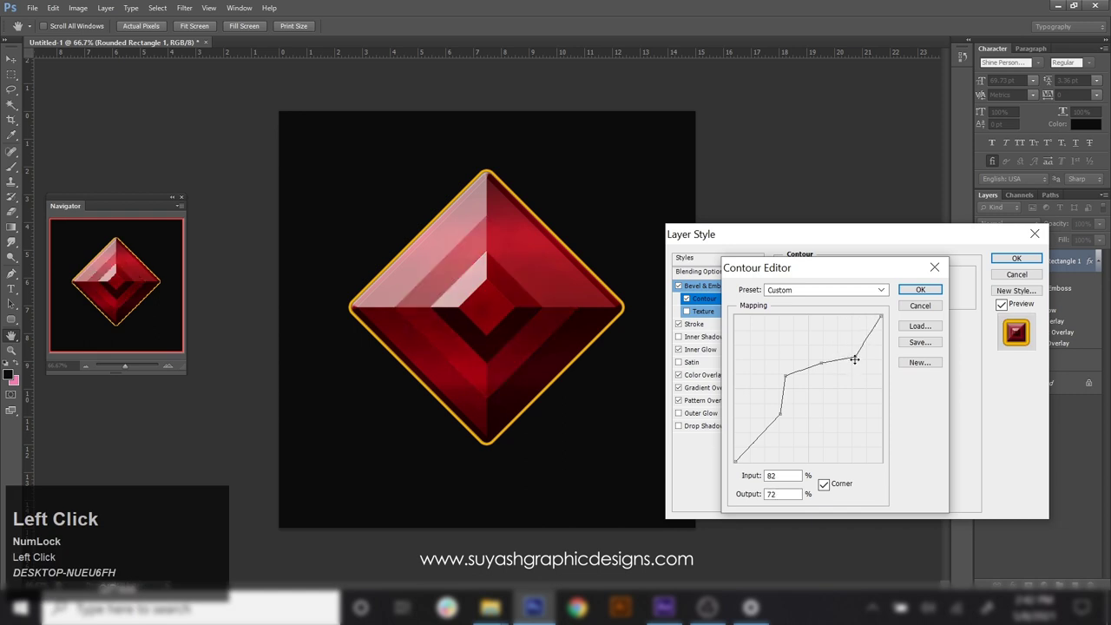
pyautogui.click(934, 312)
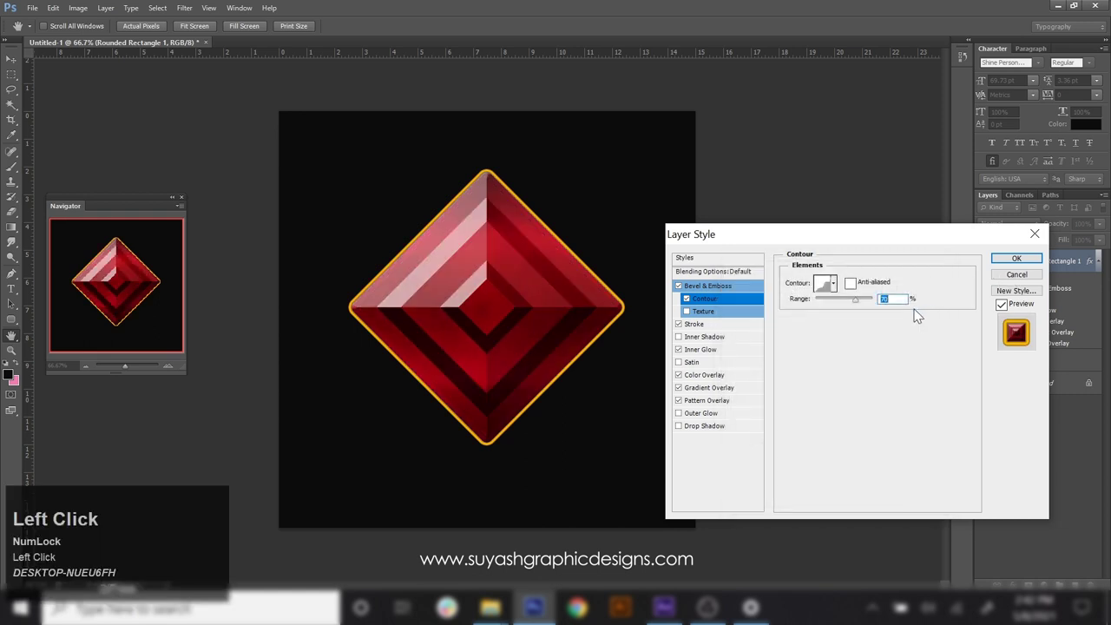
pyautogui.click(865, 305)
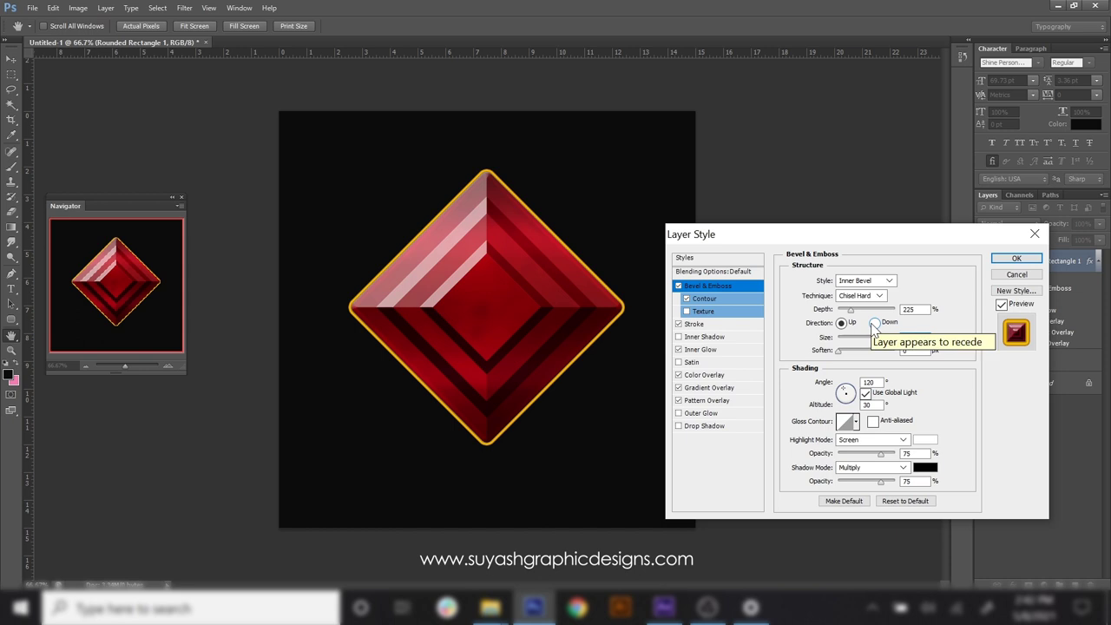
# - Try the Gradient Overlay in Overlay mode and keep it aligned with the layer
pyautogui.click(735, 395)
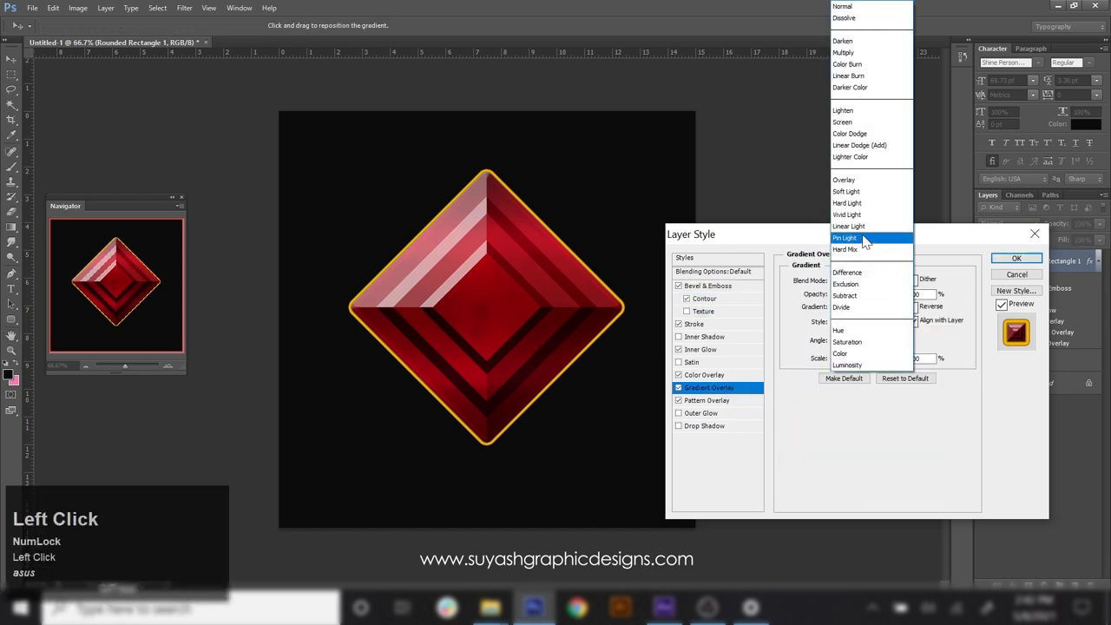
pyautogui.click(874, 125)
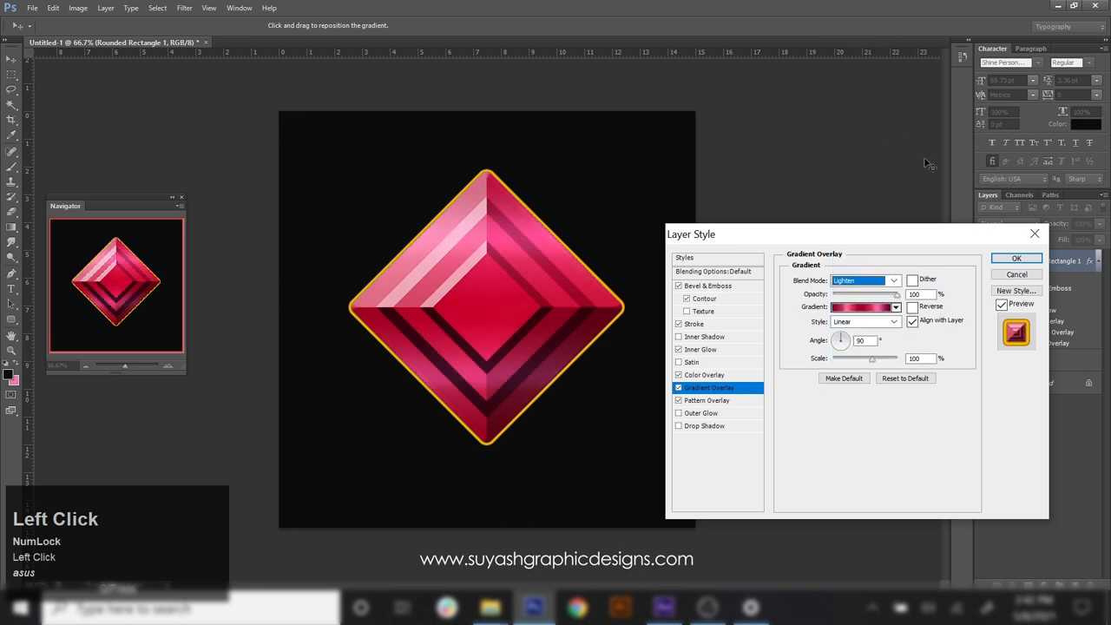
pyautogui.click(897, 283)
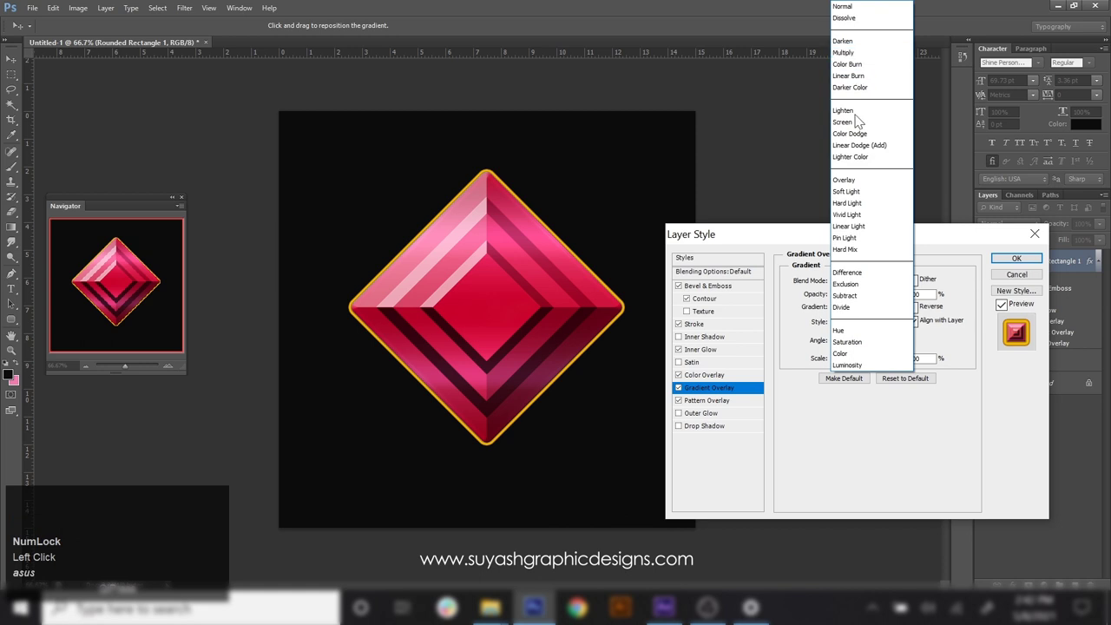
pyautogui.click(885, 188)
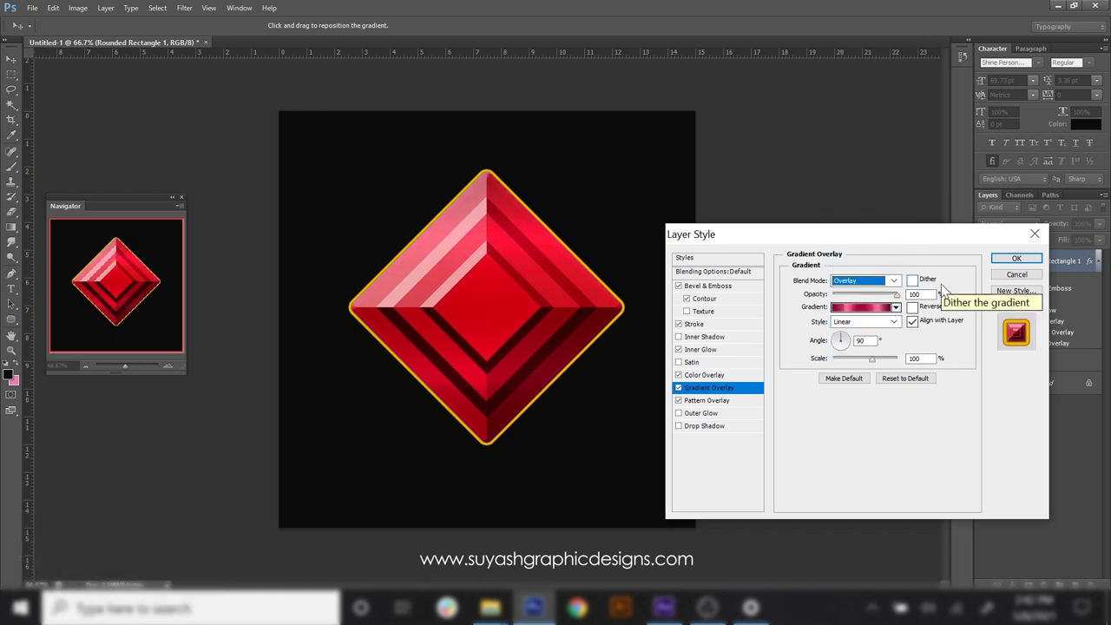
pyautogui.click(919, 326)
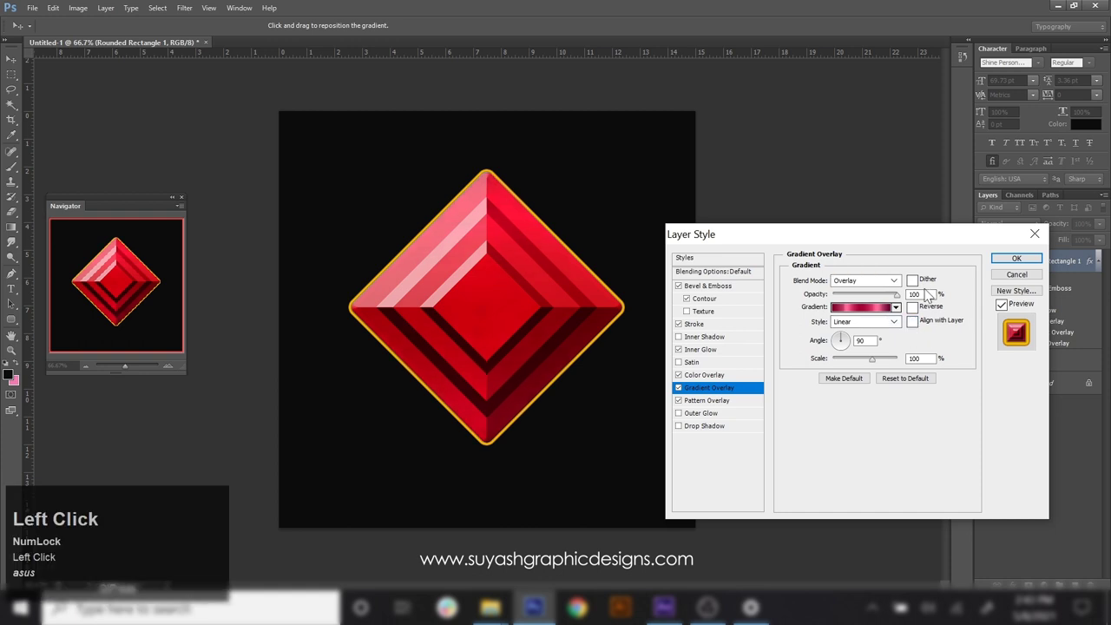
pyautogui.click(921, 325)
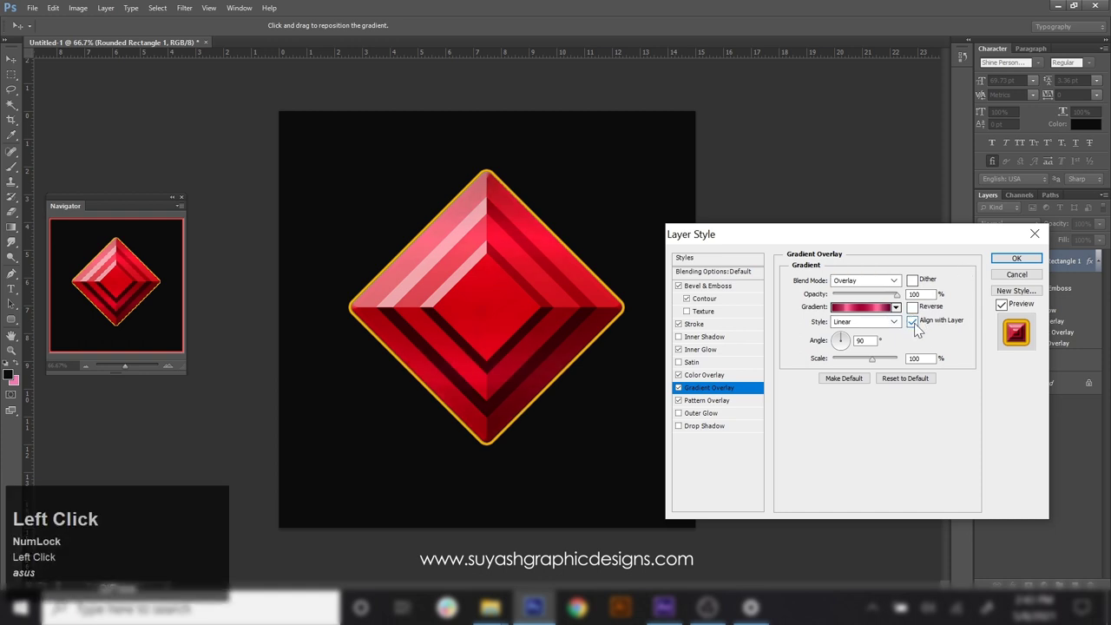
# - Blend the Gradient Overlay in Multiply for a deeper, darker red
pyautogui.click(891, 286)
pyautogui.click(878, 138)
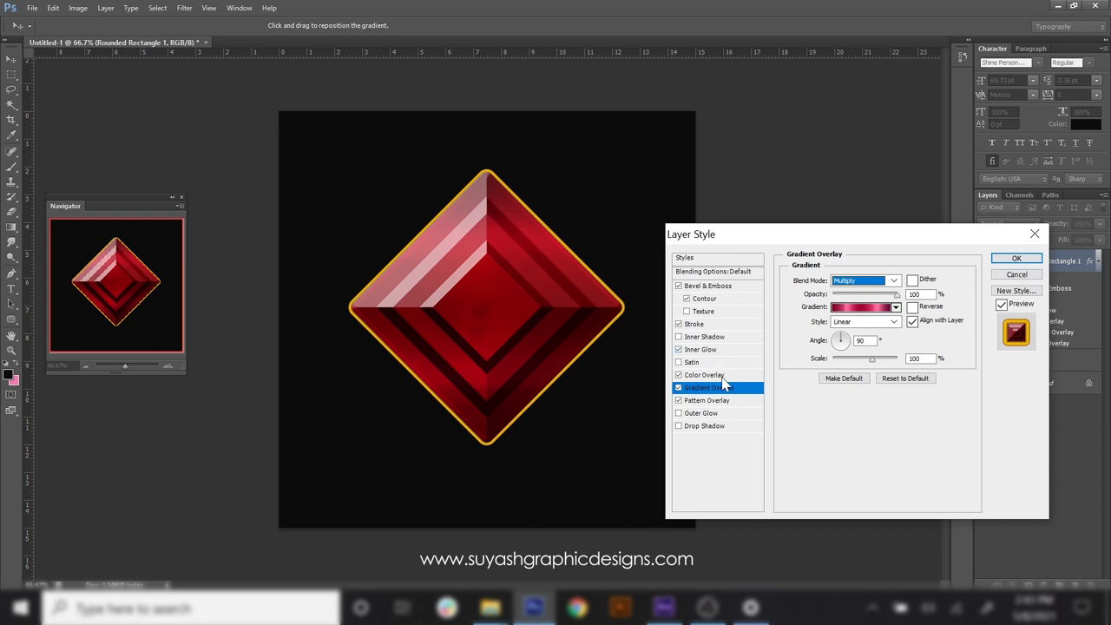
# - Change the Inner Glow contour shape and review its opacity and size
pyautogui.click(724, 355)
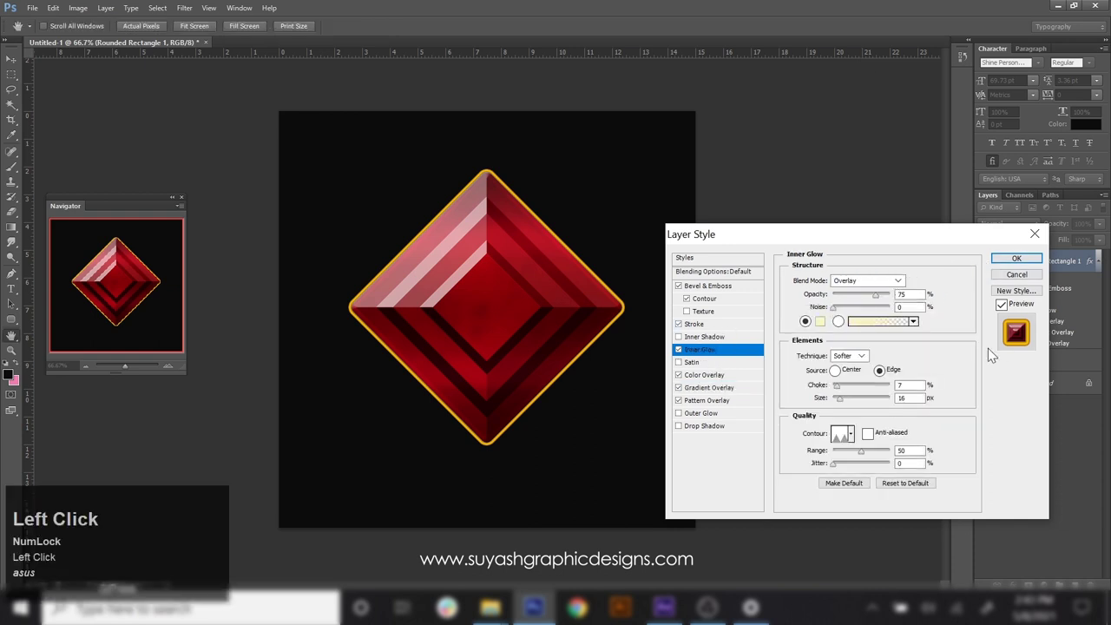
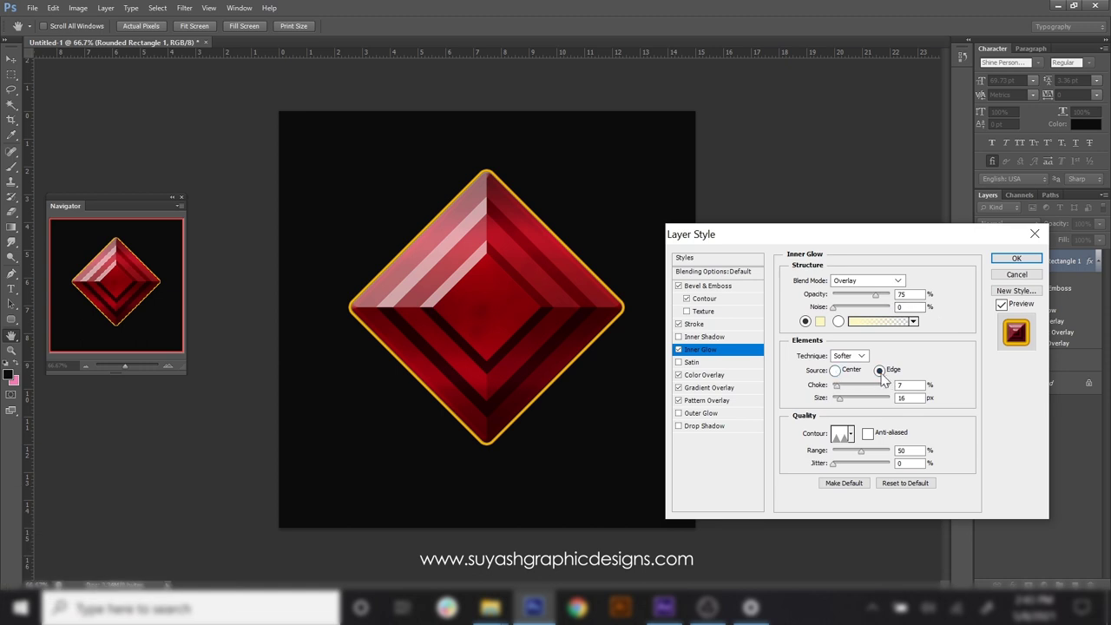
pyautogui.click(858, 441)
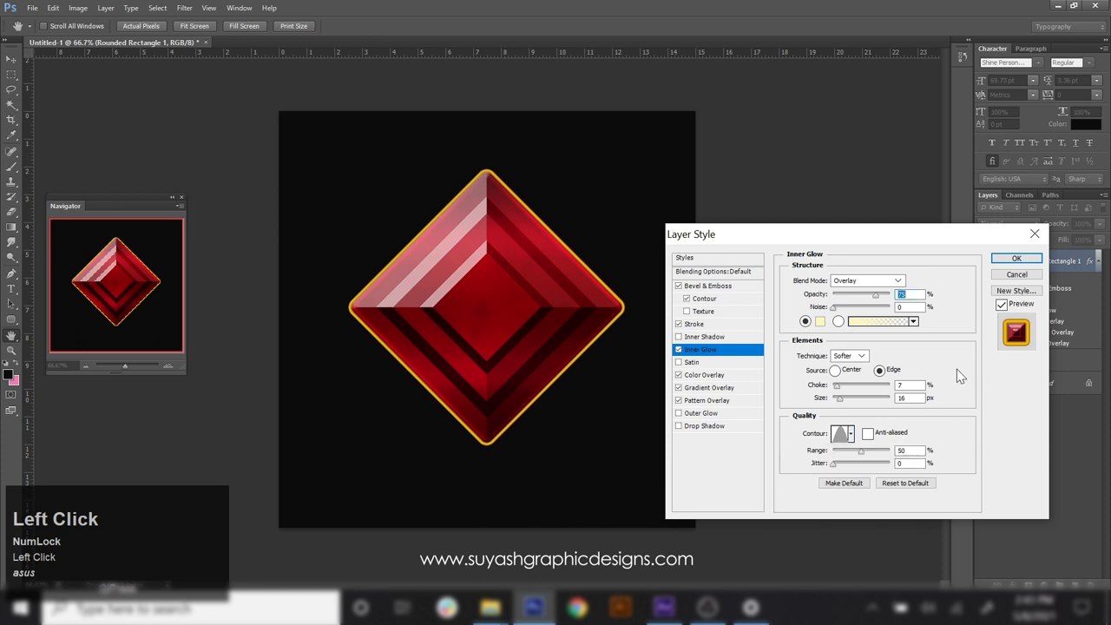
pyautogui.click(846, 401)
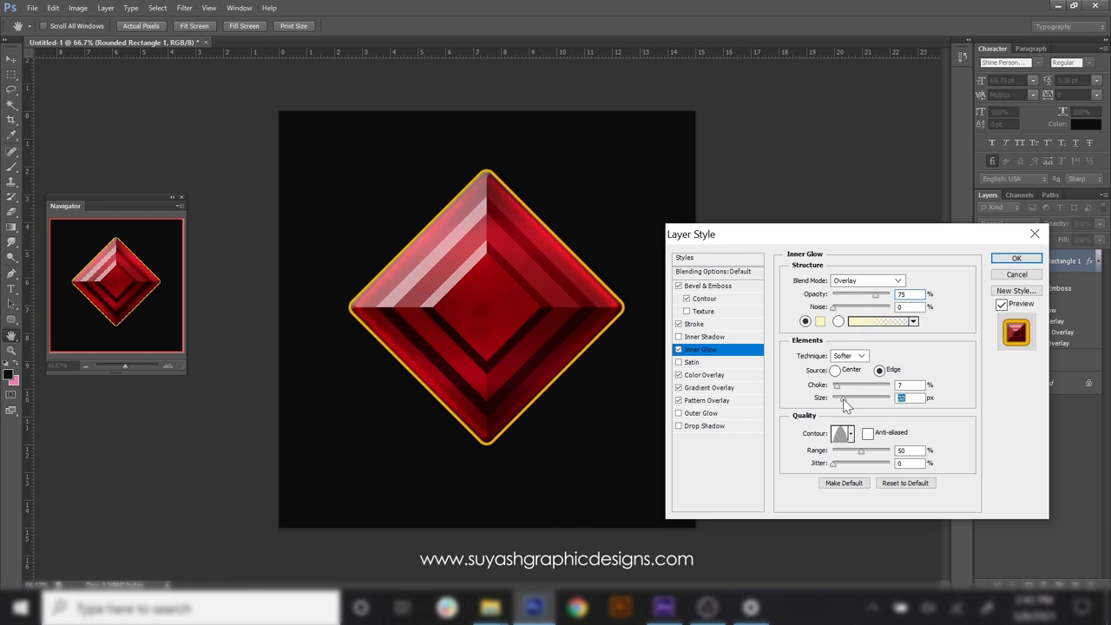
# - Commit the finished layer style to the gold-rimmed ruby
pyautogui.click(849, 403)
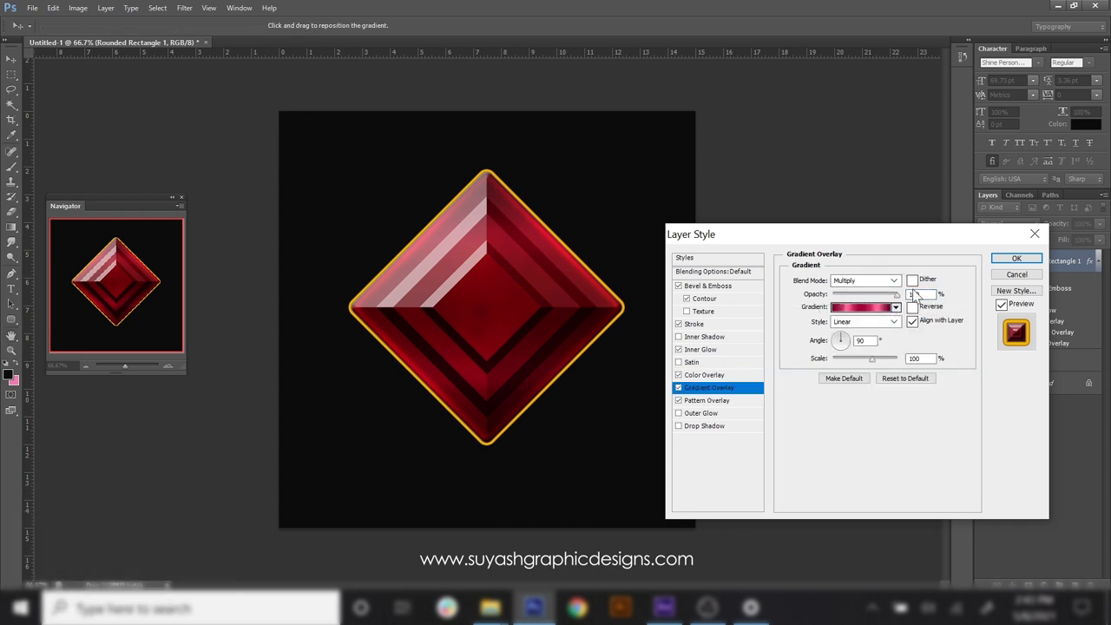
pyautogui.click(1035, 262)
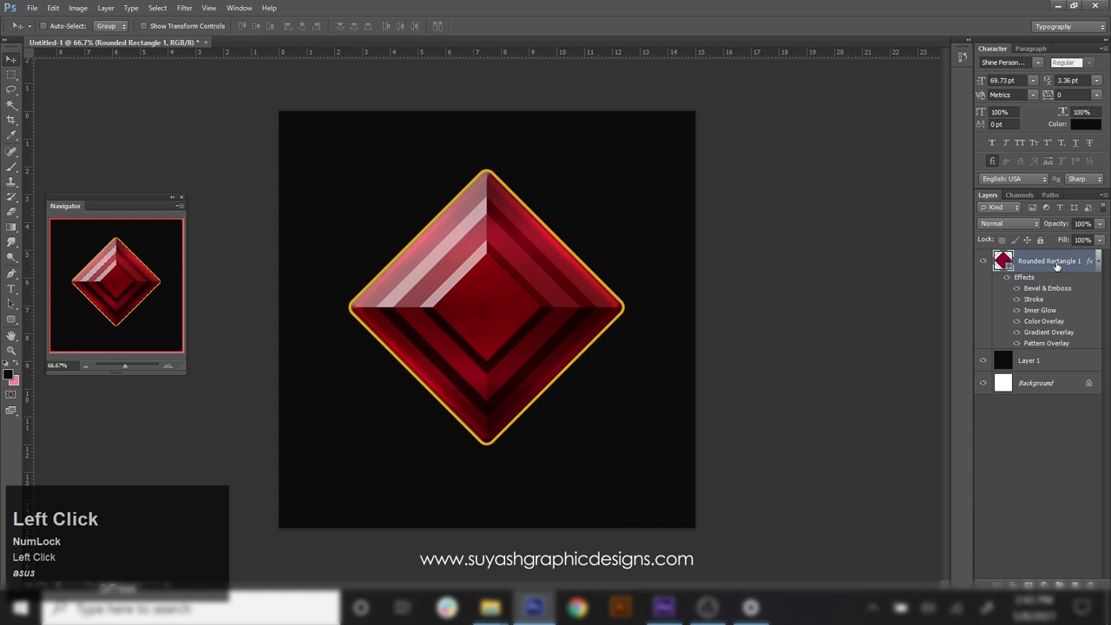
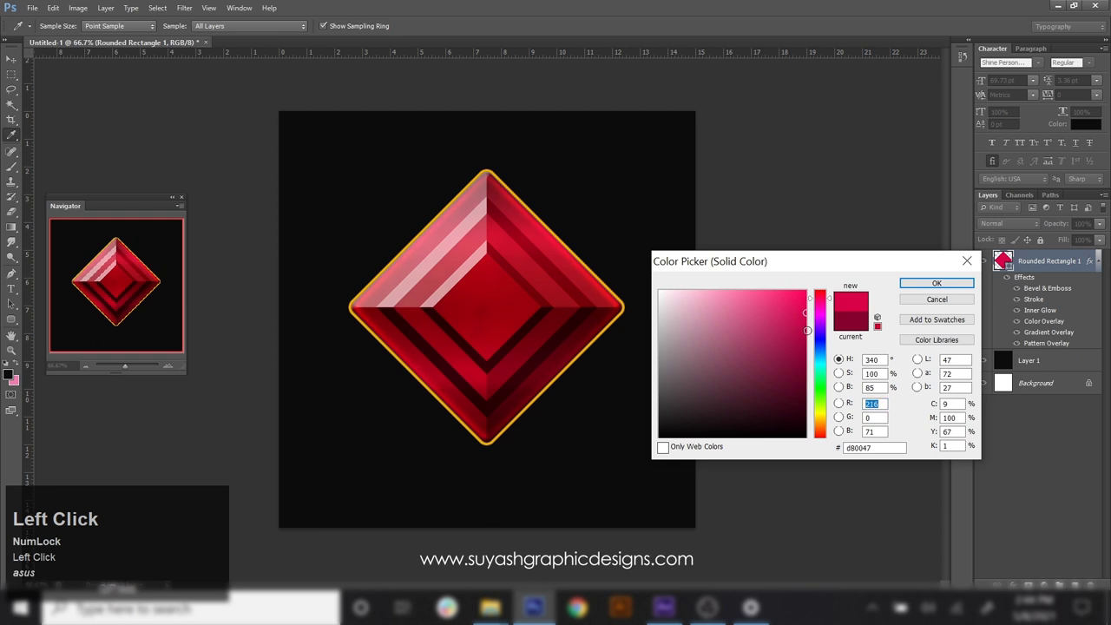
# - Accept crimson fill d80047 and start duplicating the Rounded Rectangle 1 layer
pyautogui.click(955, 291)
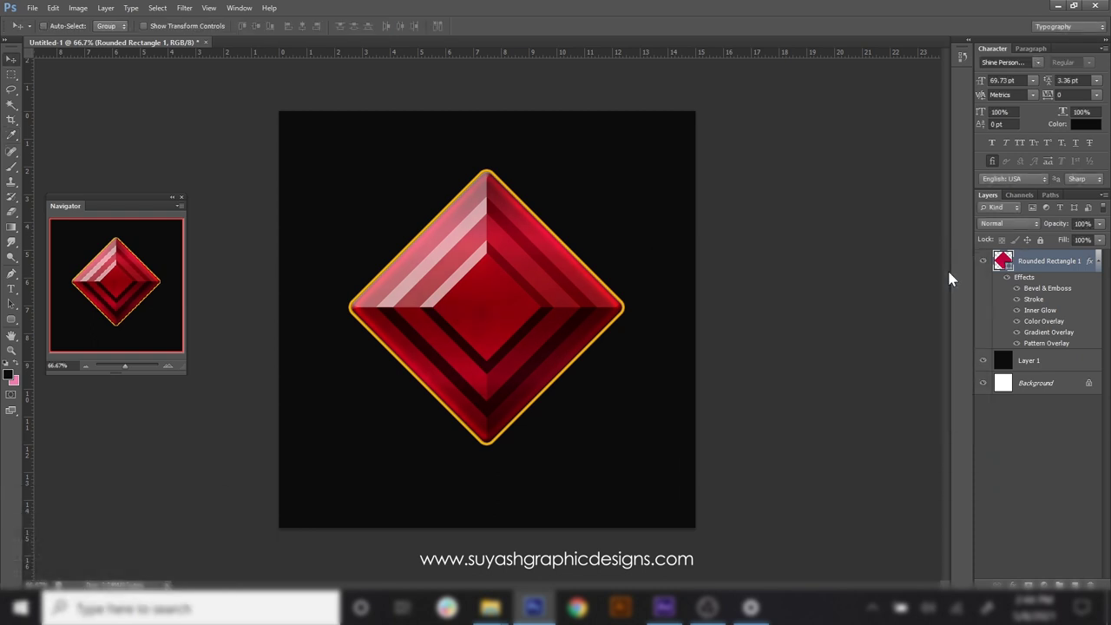
pyautogui.rightClick(1052, 262)
# - Create the copy with 0% fill and a Stroke Emboss, Chisel Hard bevel on its gold stroke
pyautogui.click(933, 117)
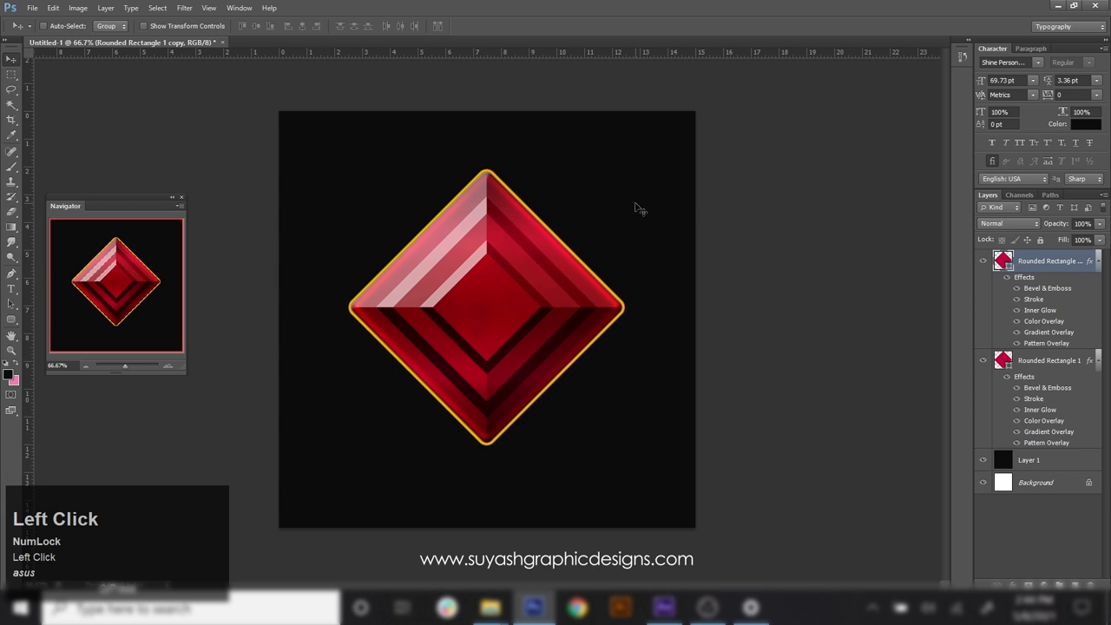
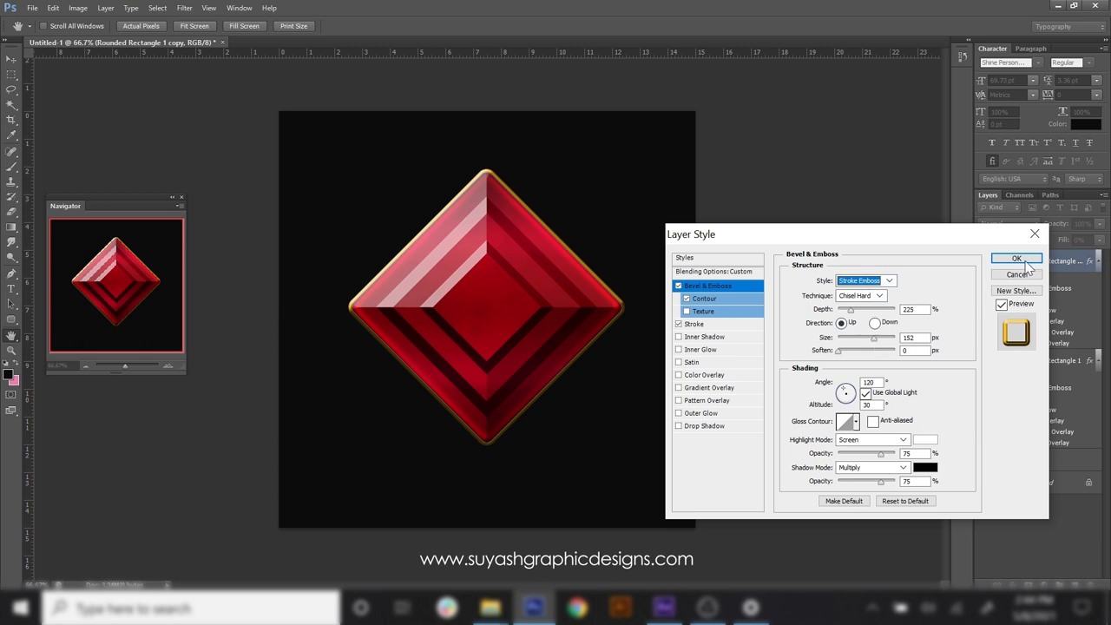
pyautogui.click(1030, 263)
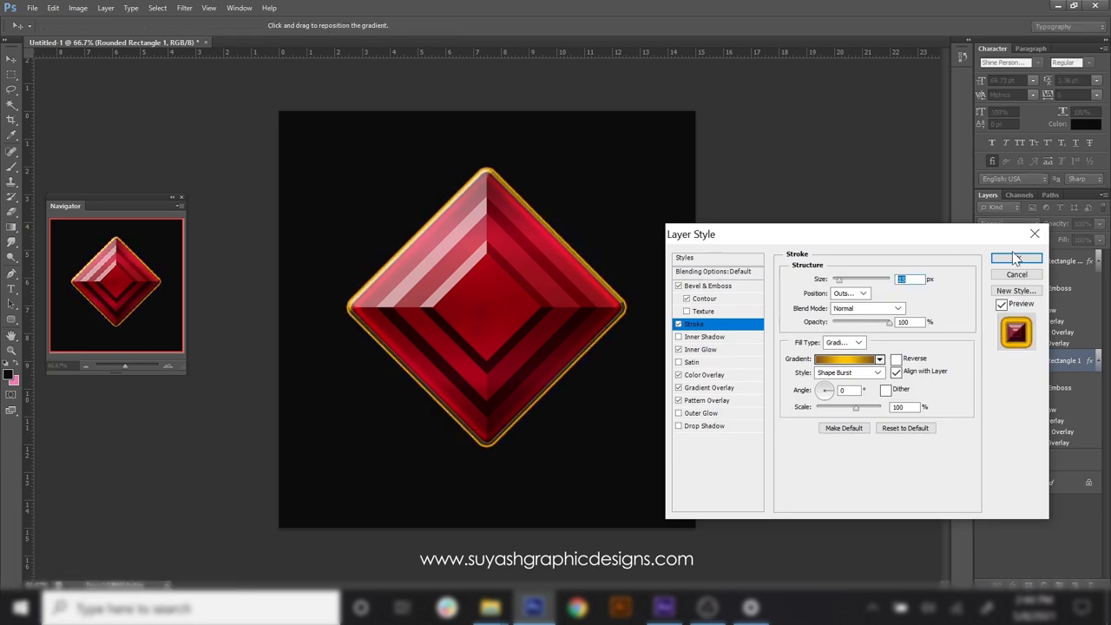
pyautogui.click(1021, 262)
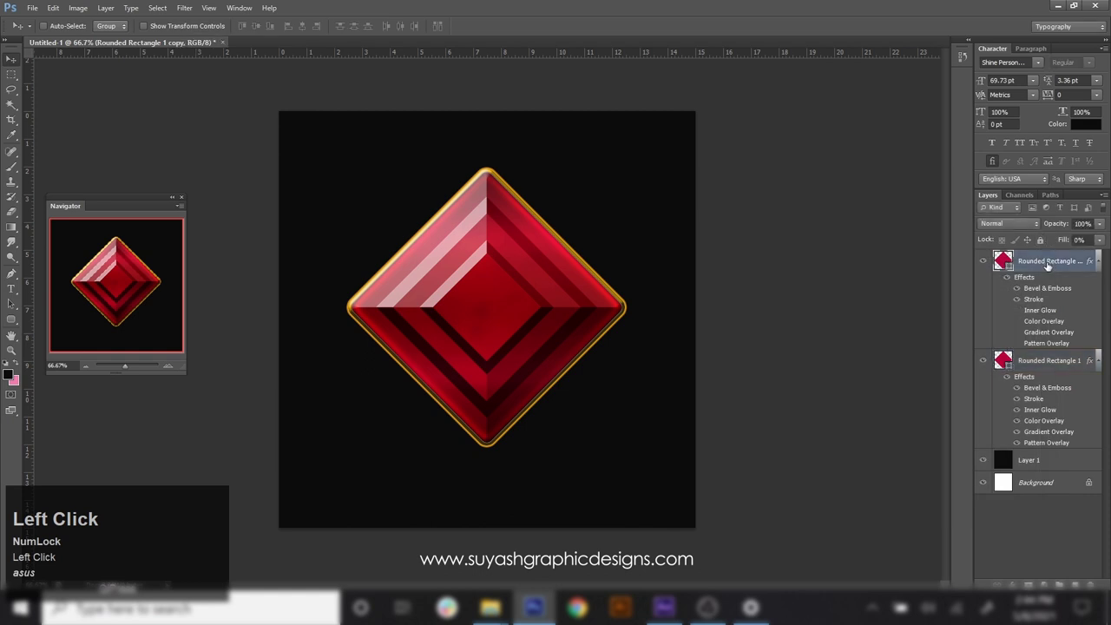
# - Reduce the shape's stroke width in the options bar
pyautogui.click(18, 322)
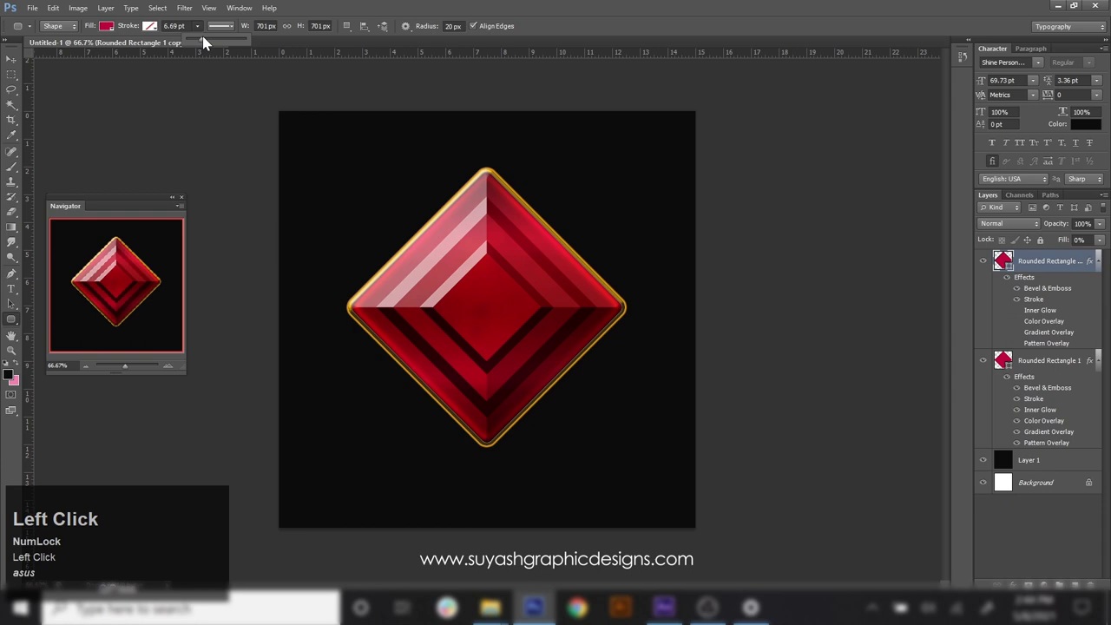
pyautogui.click(204, 42)
pyautogui.click(206, 43)
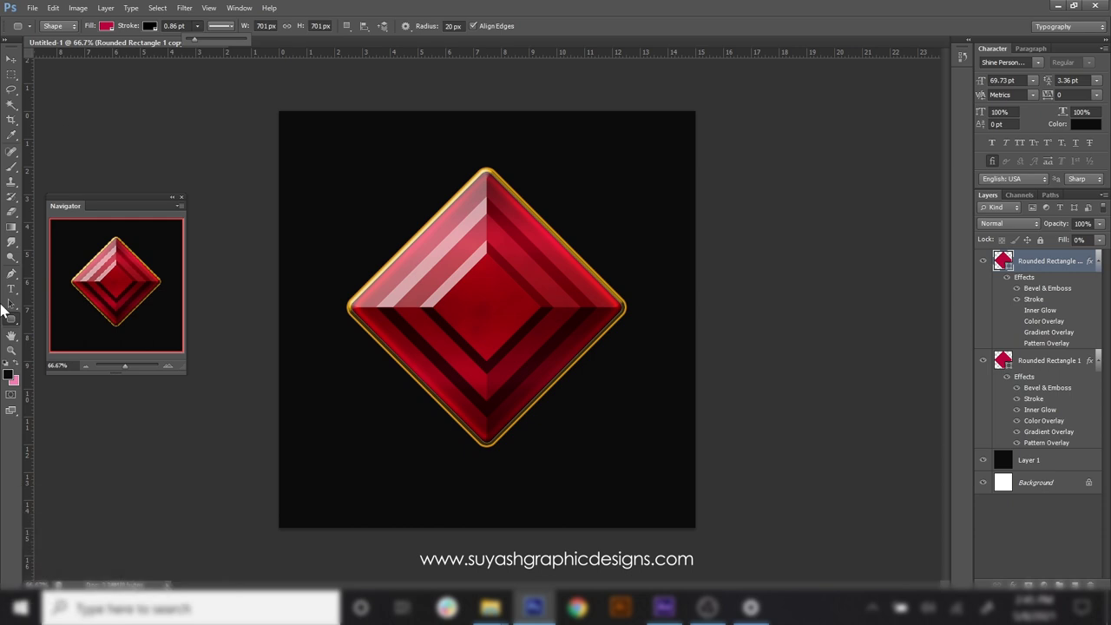
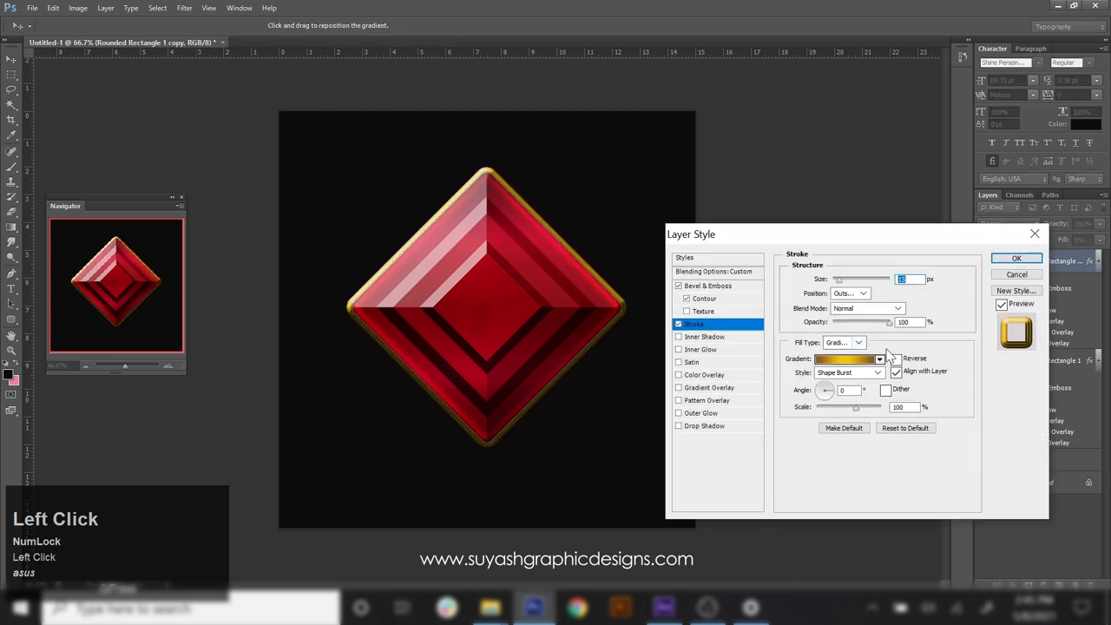
# - Switch the copy's gold stroke gradient to Linear style and apply it
pyautogui.click(884, 376)
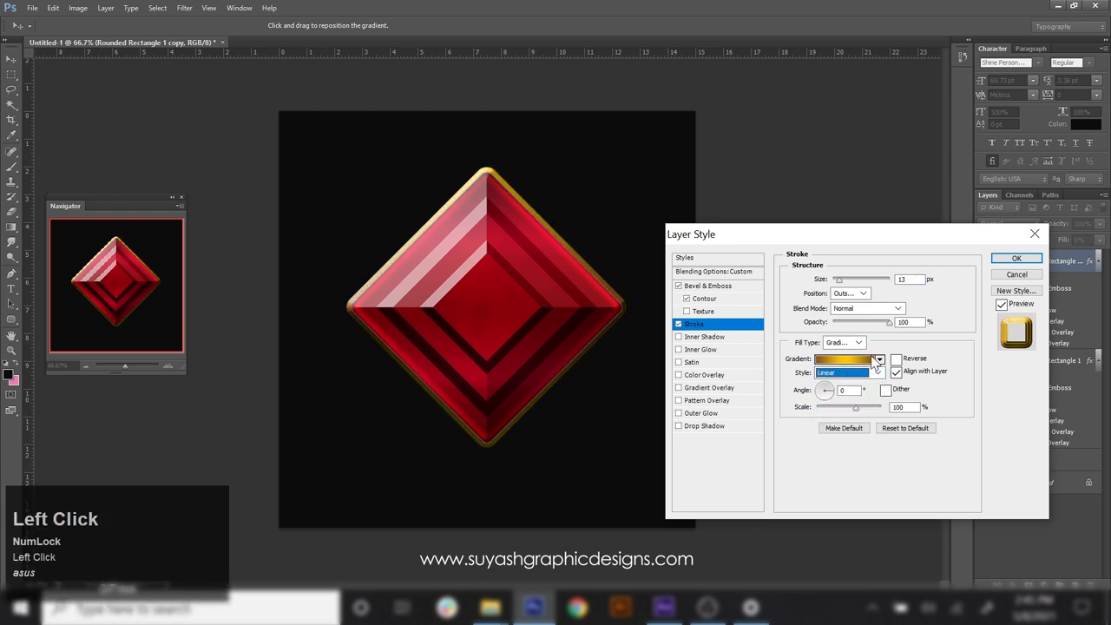
pyautogui.click(868, 299)
pyautogui.click(1025, 263)
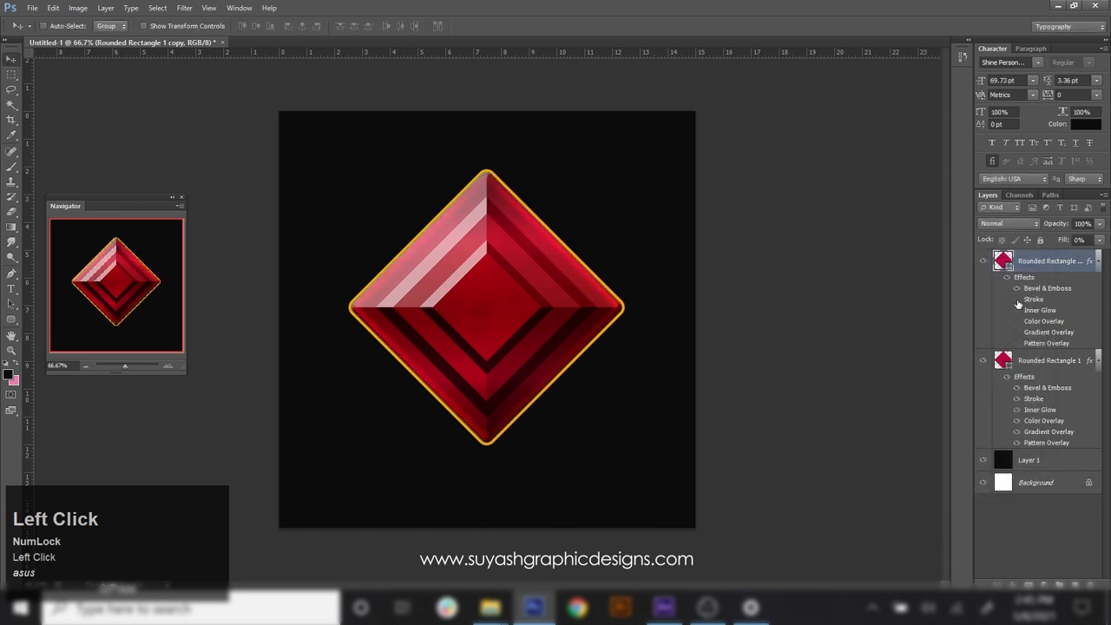
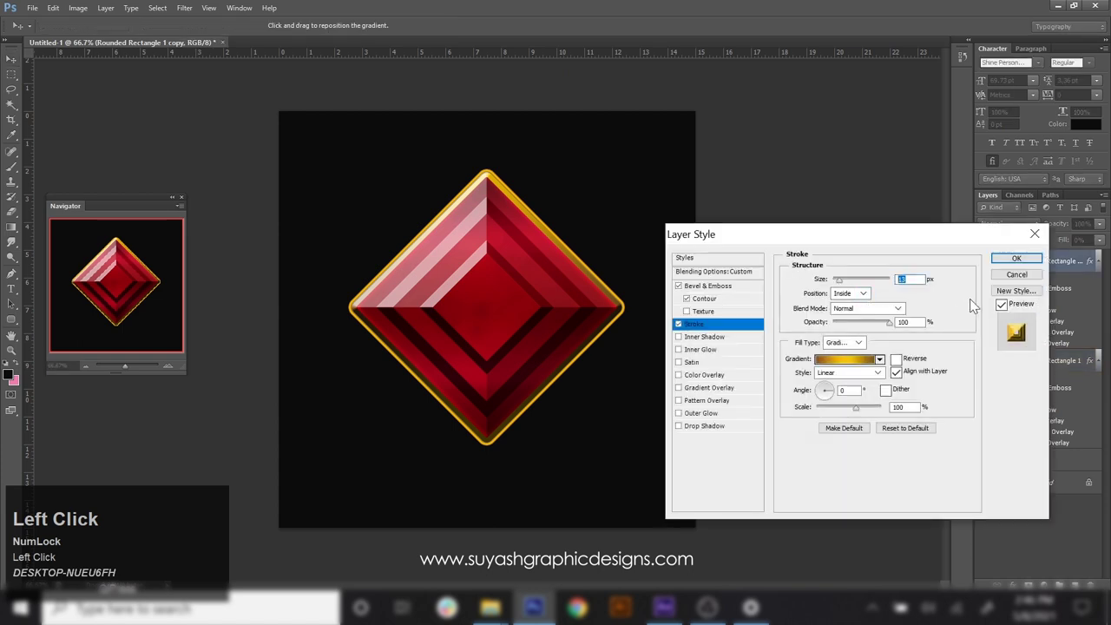
# - Apply the Inside stroke position and check the shape's fill colour swatches
pyautogui.click(947, 306)
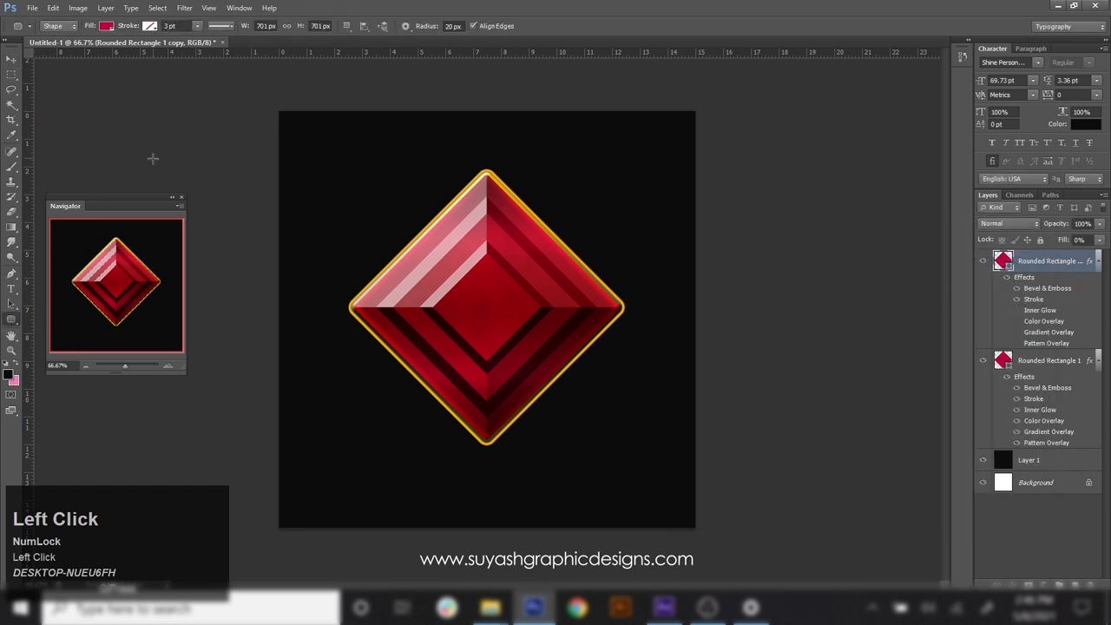
pyautogui.click(154, 33)
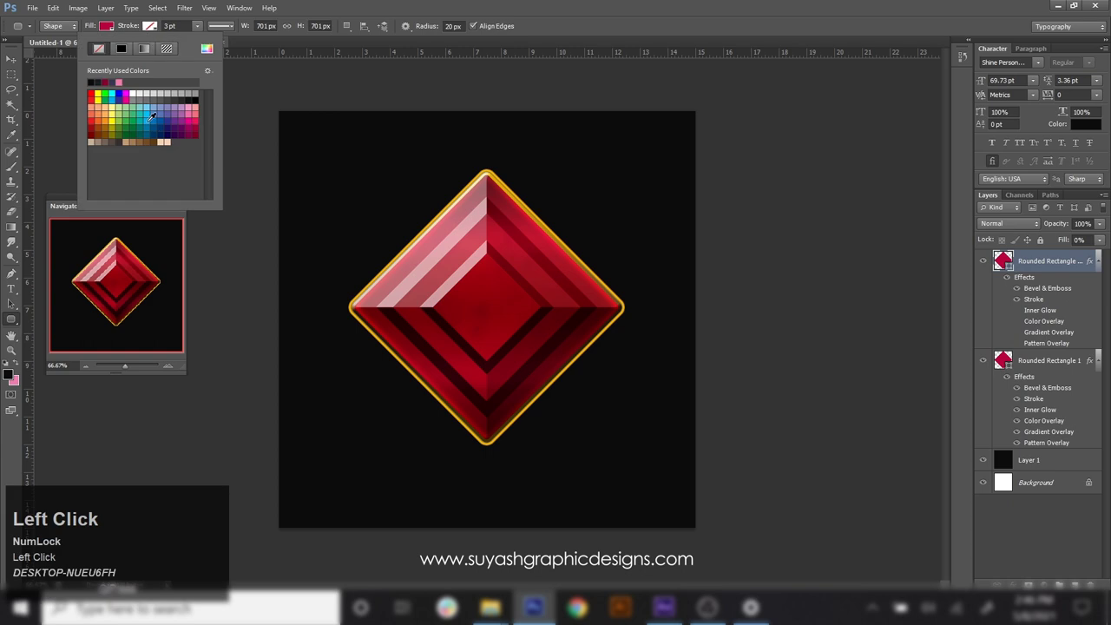
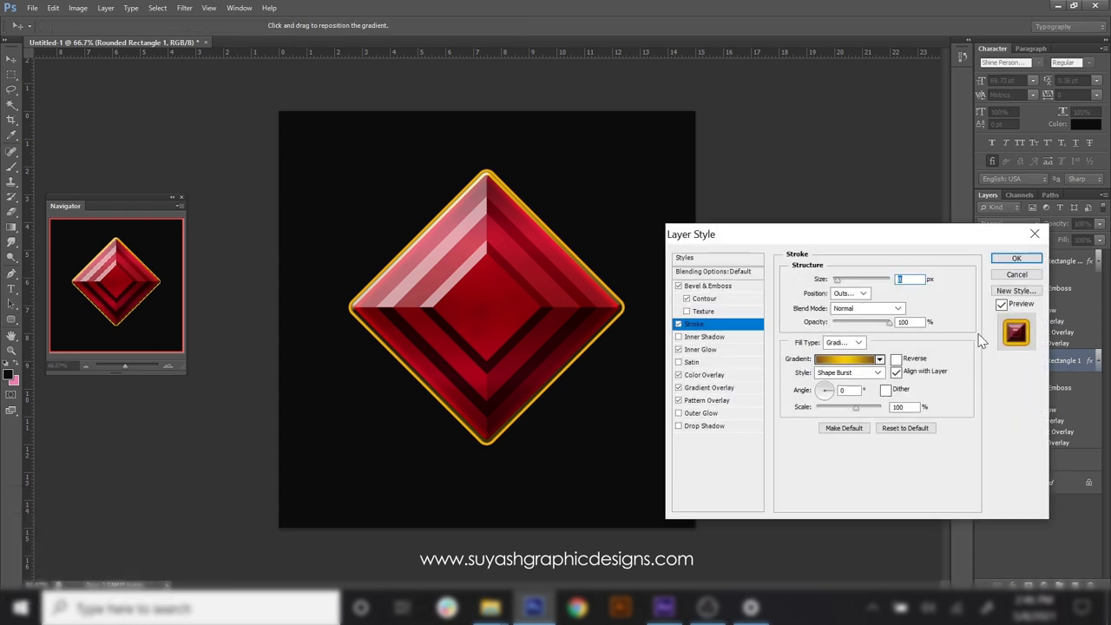
# - Give the copy a 13 px Outside linear gold gradient stroke and apply it
pyautogui.click(843, 286)
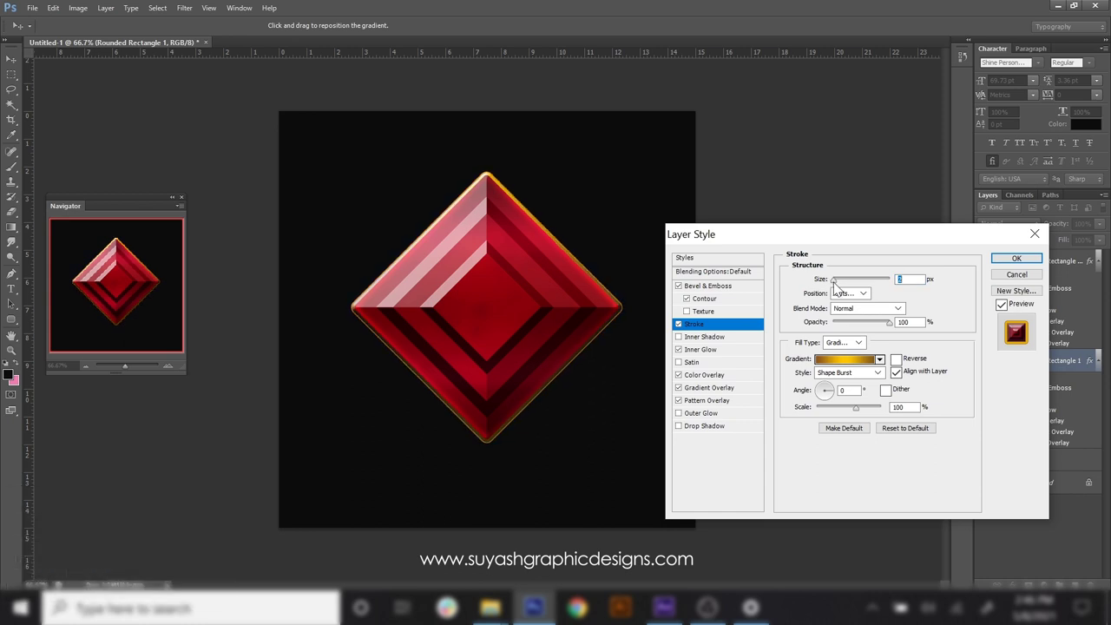
pyautogui.click(1021, 264)
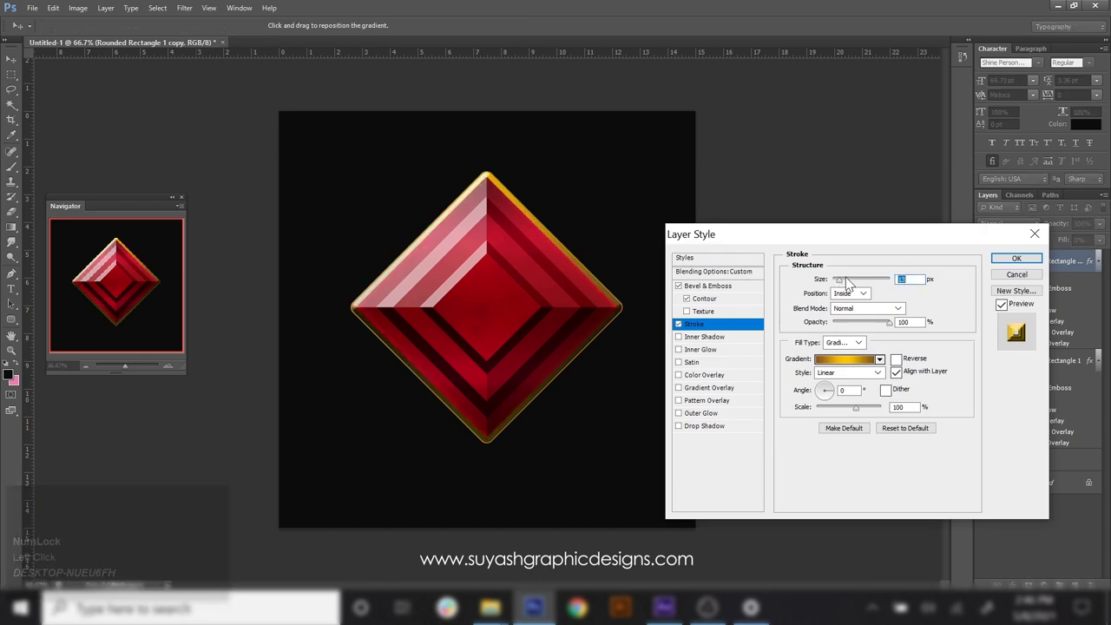
pyautogui.click(862, 297)
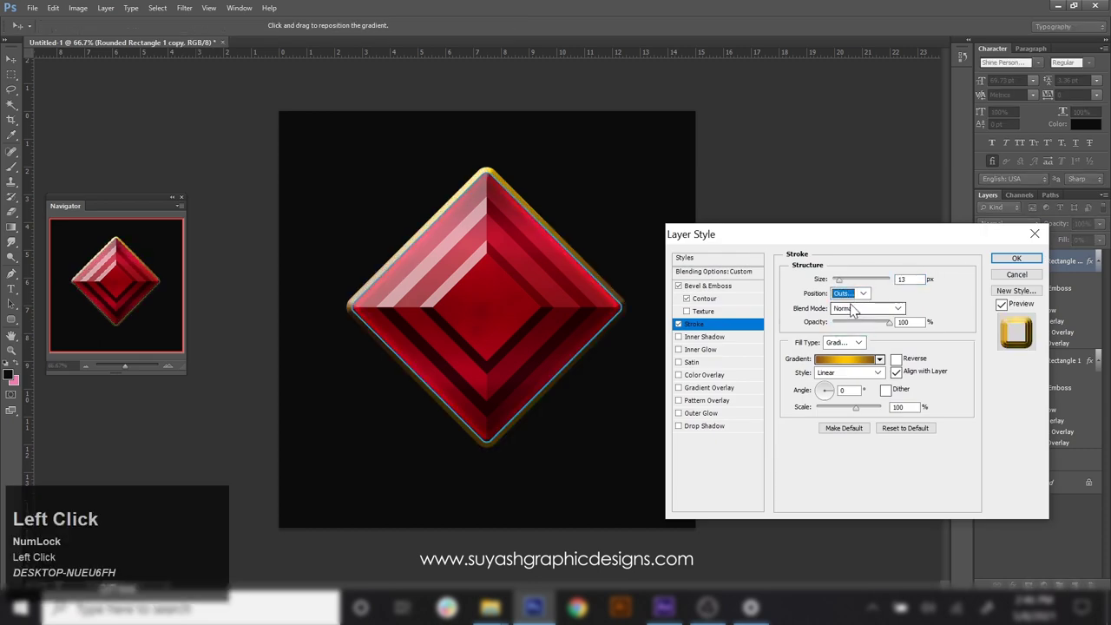
pyautogui.click(842, 285)
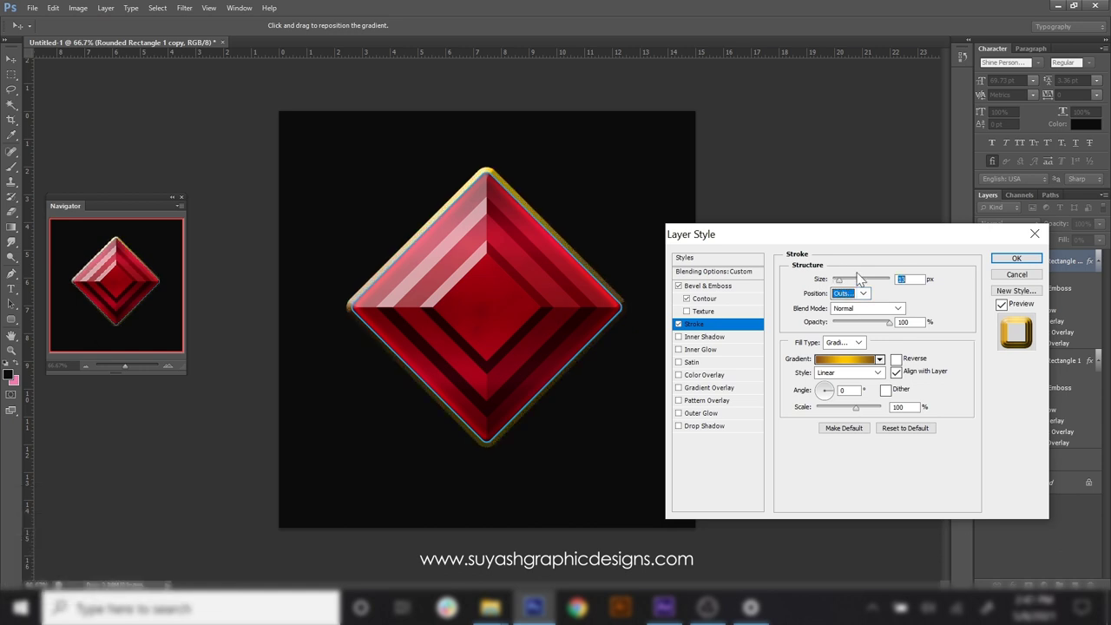
pyautogui.click(1015, 267)
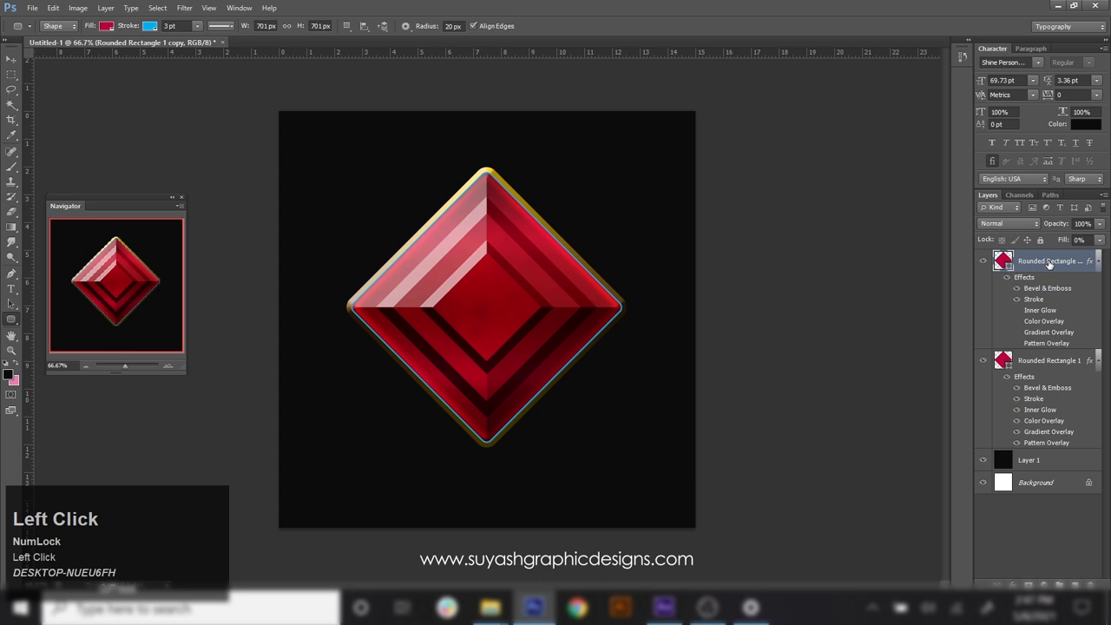
pyautogui.click(158, 32)
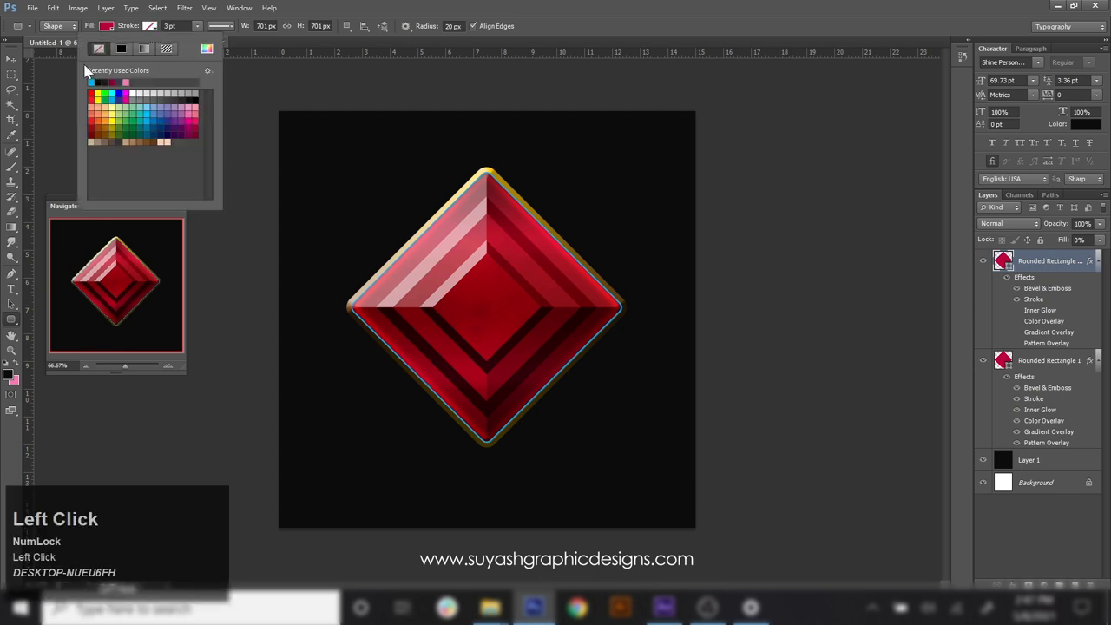
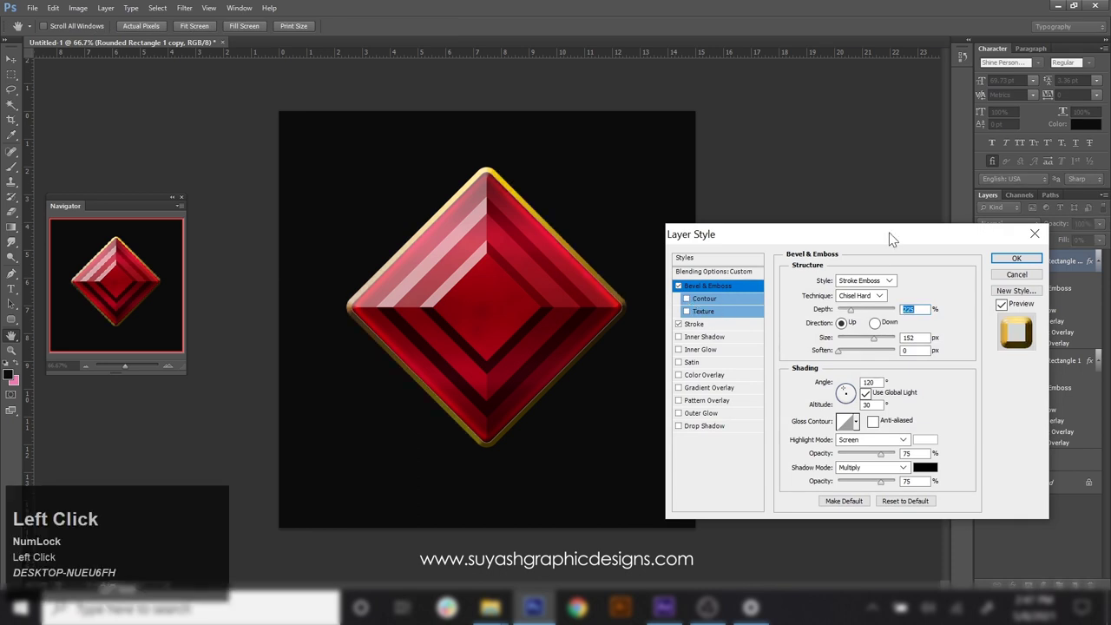
# - Set the Stroke Emboss bevel to Chisel Hard, depth 225%, with a new gloss contour, and apply it
pyautogui.click(880, 329)
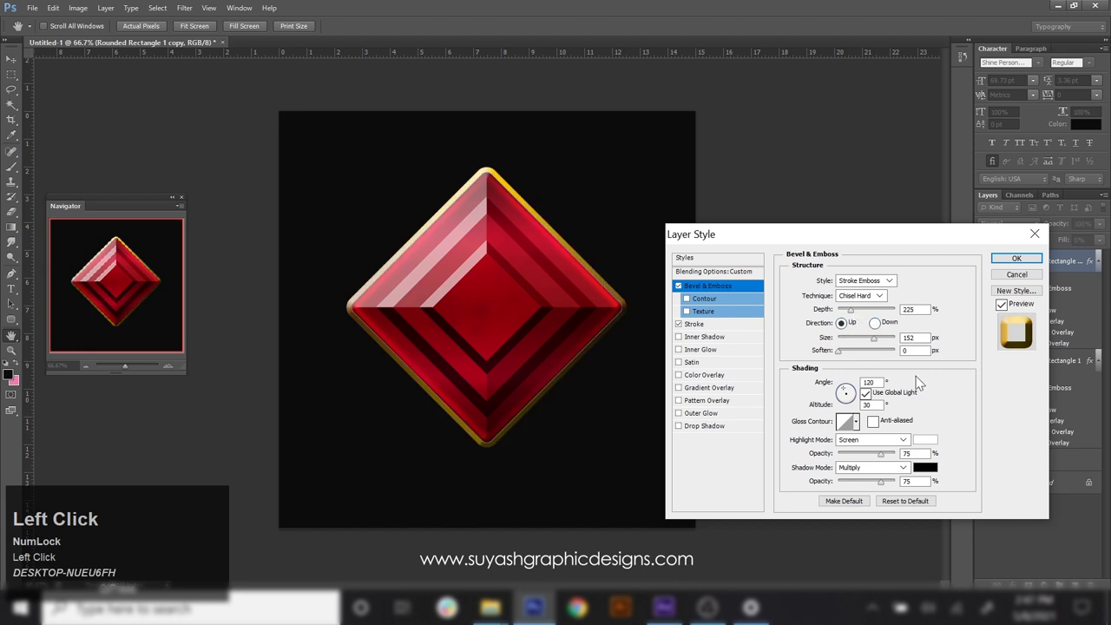
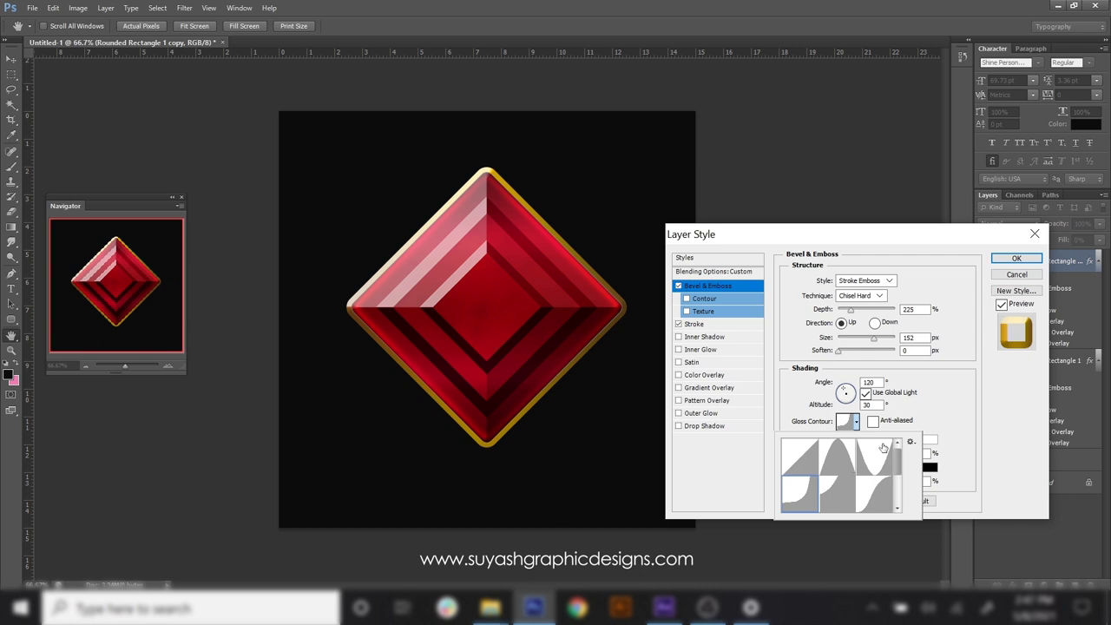
pyautogui.click(902, 462)
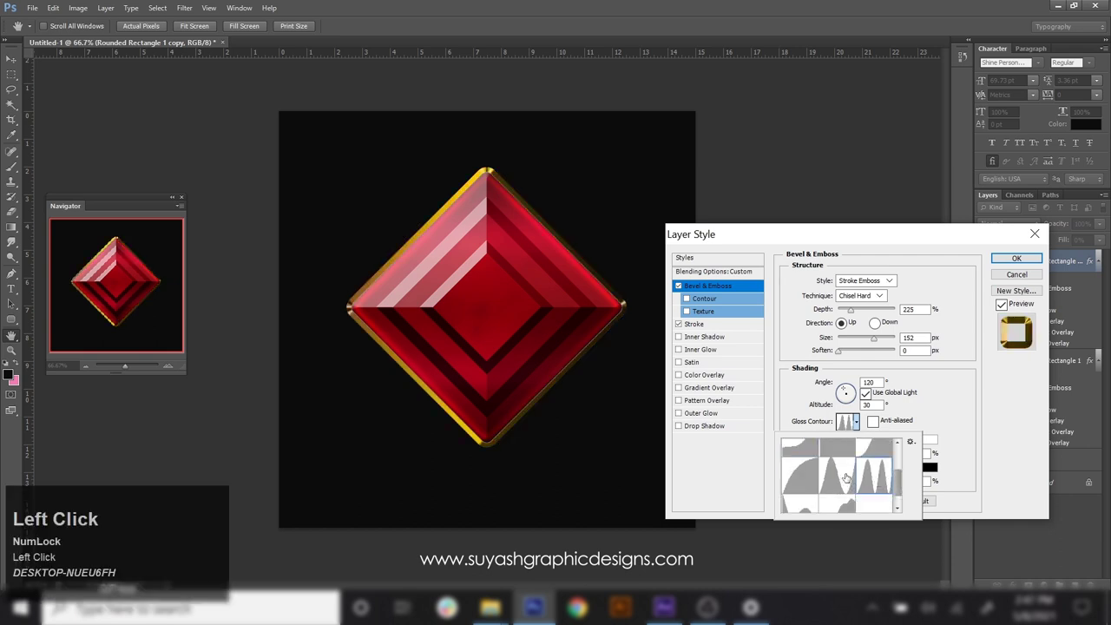
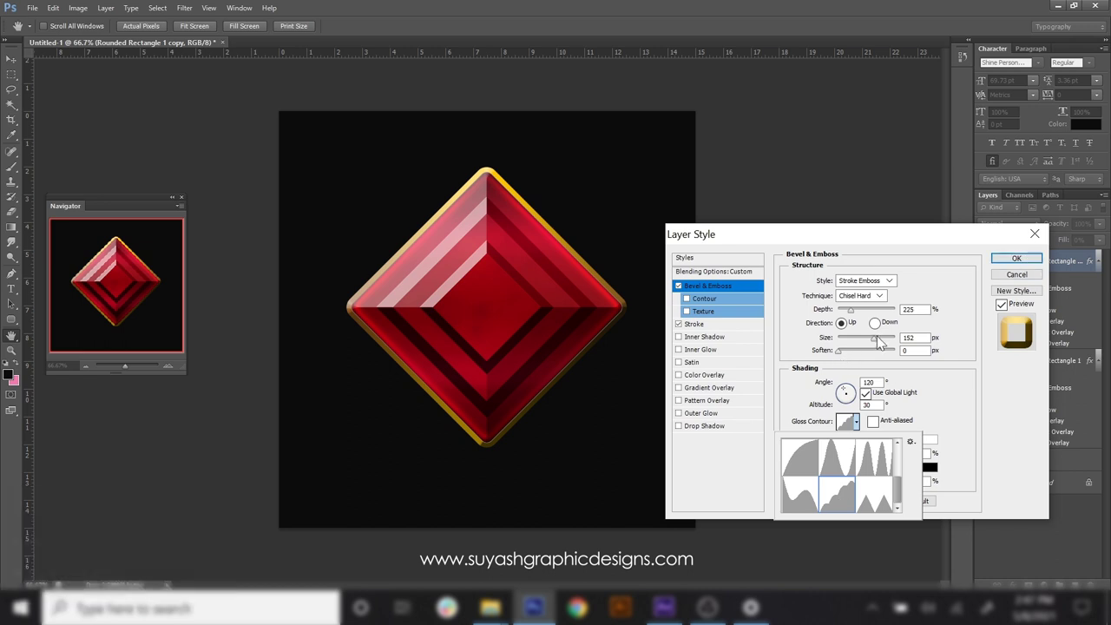
pyautogui.click(887, 301)
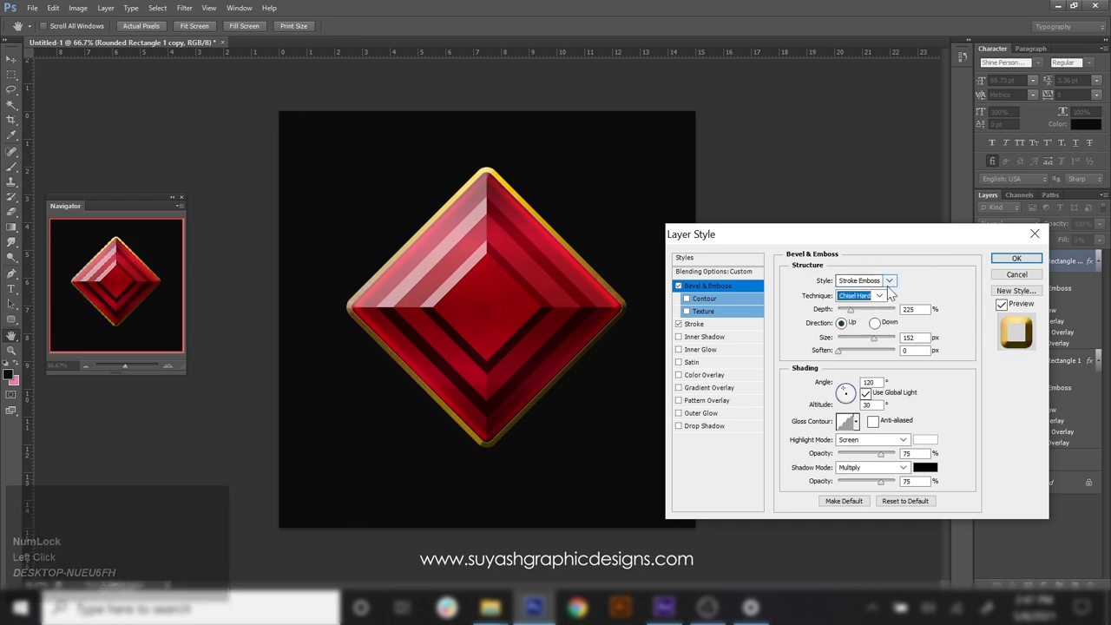
pyautogui.click(741, 292)
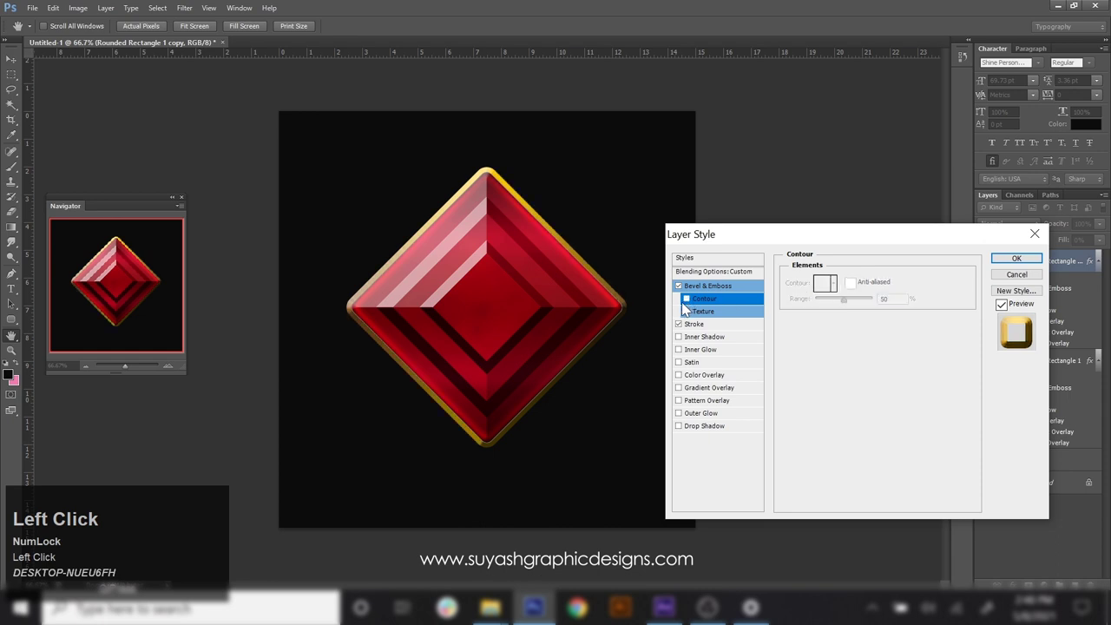
pyautogui.click(1021, 263)
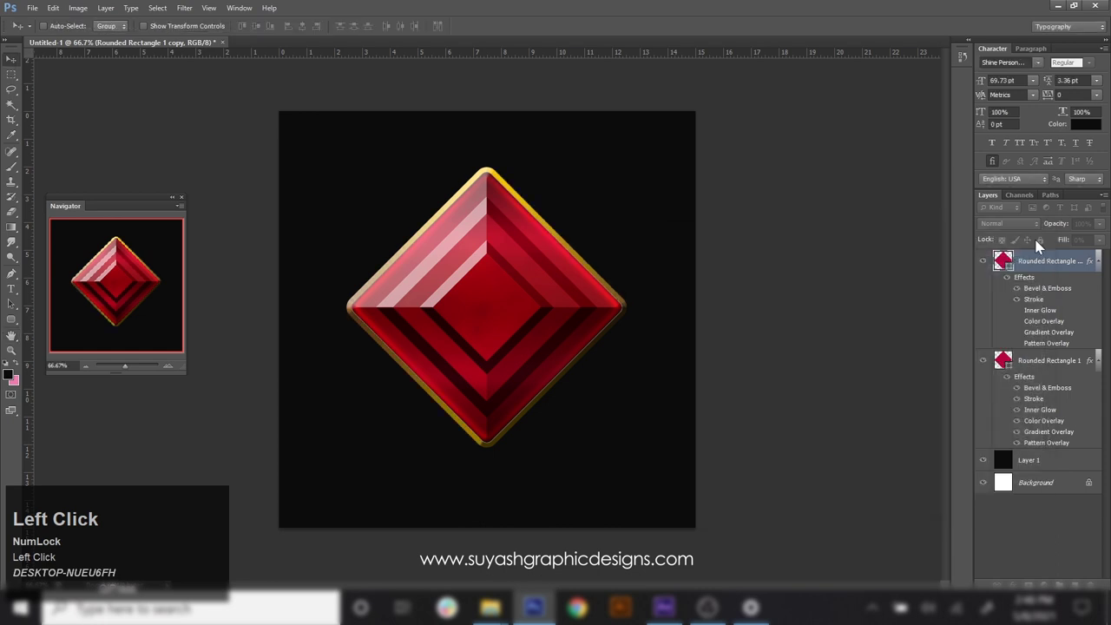
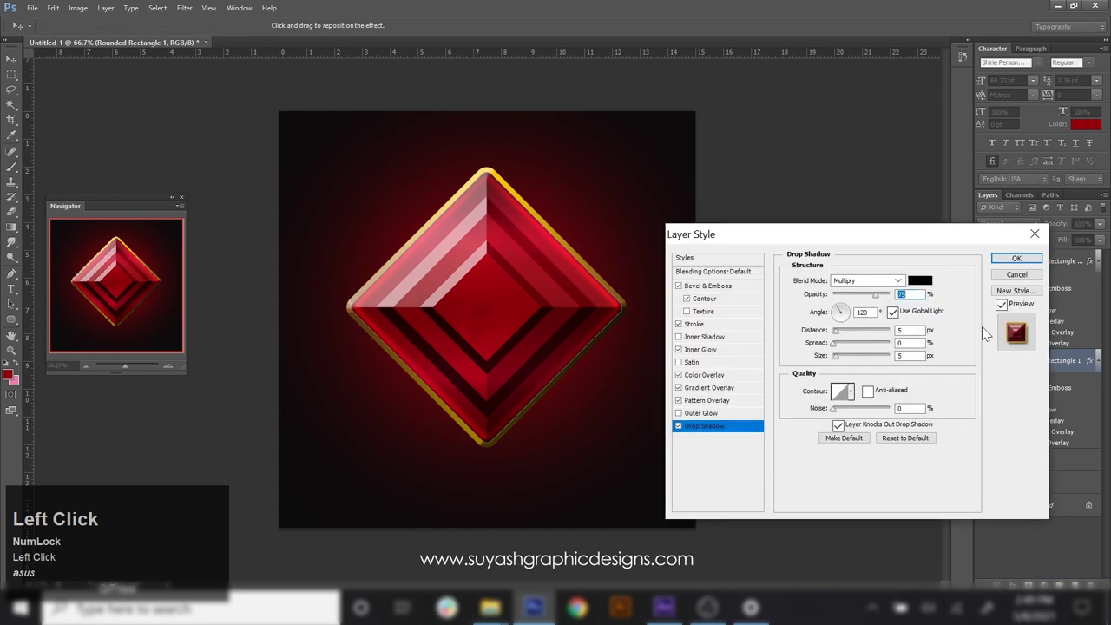
# - Tune the drop shadow to 88% opacity, 28 px distance, 12% spread, 136 px size and adjusted noise
pyautogui.click(853, 362)
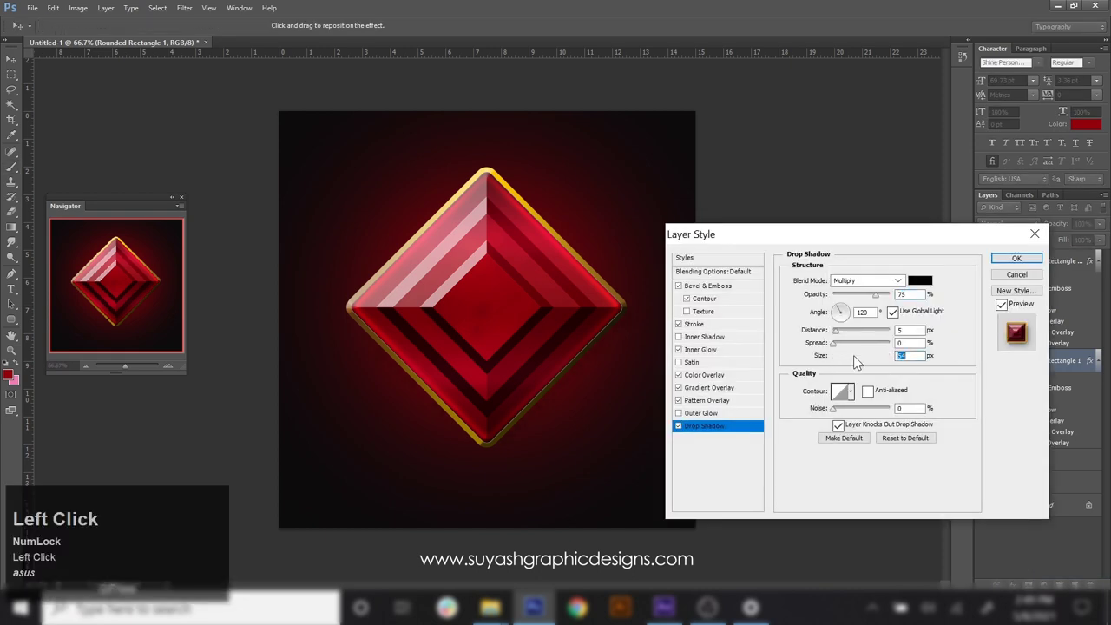
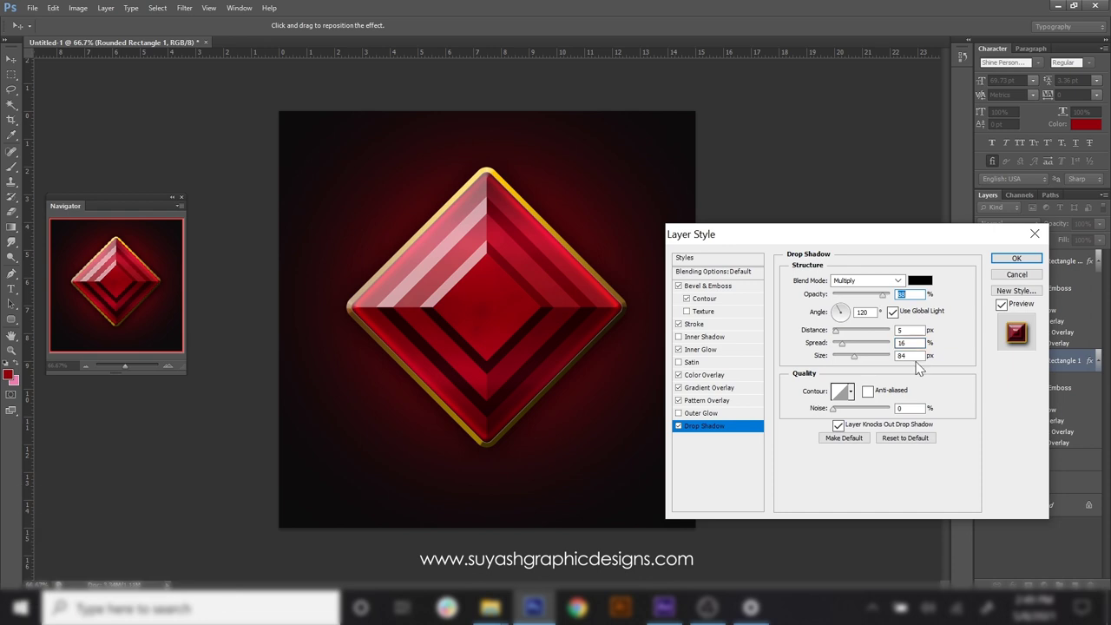
pyautogui.click(842, 338)
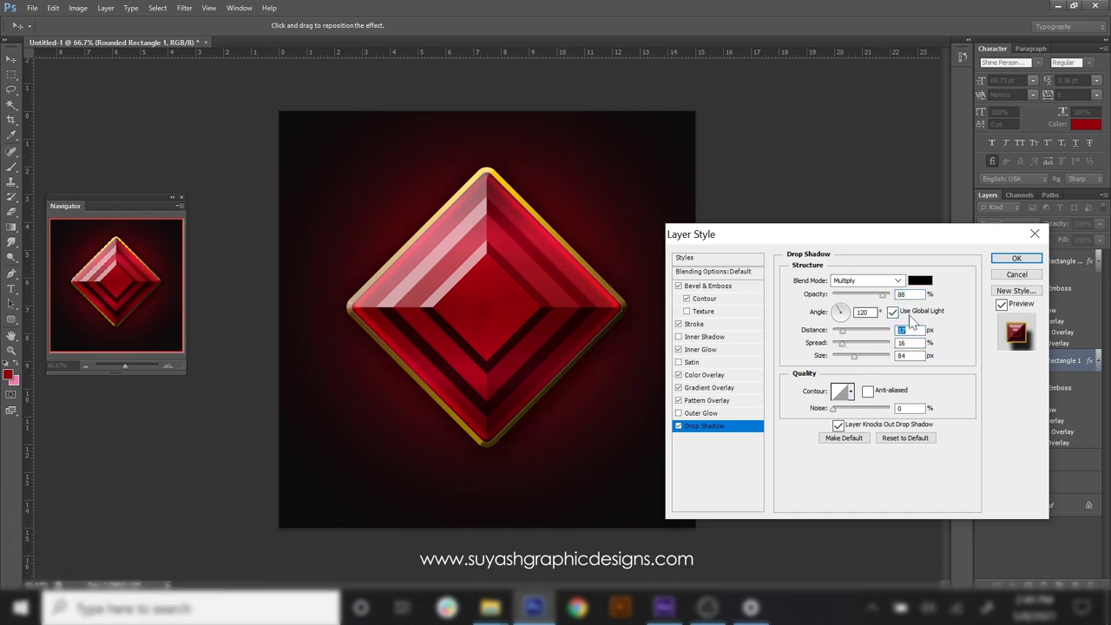
pyautogui.click(871, 361)
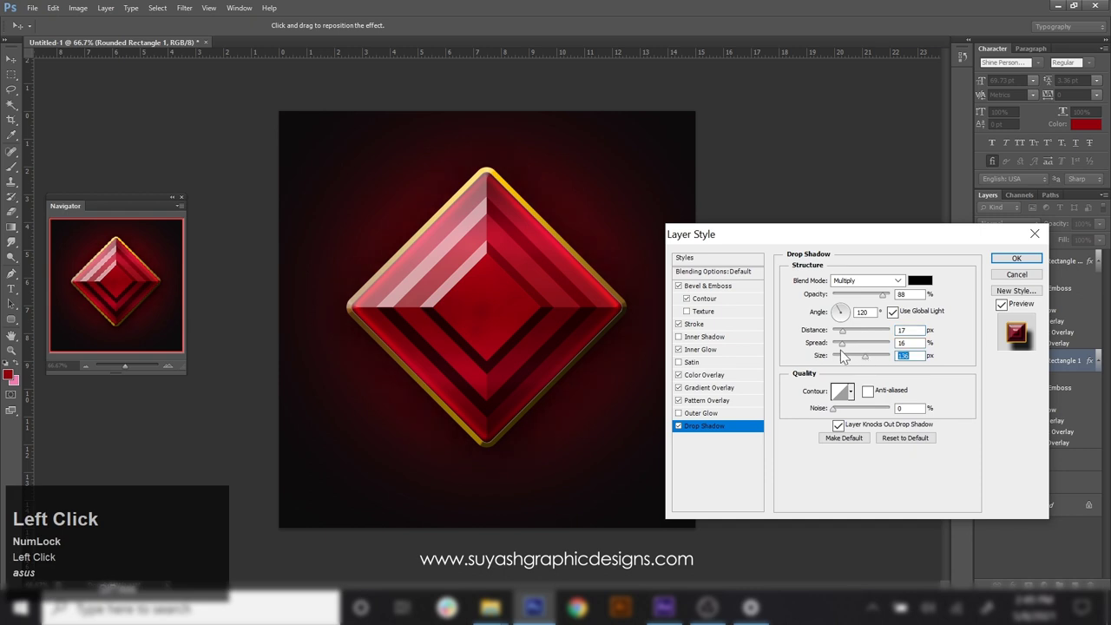
pyautogui.click(866, 350)
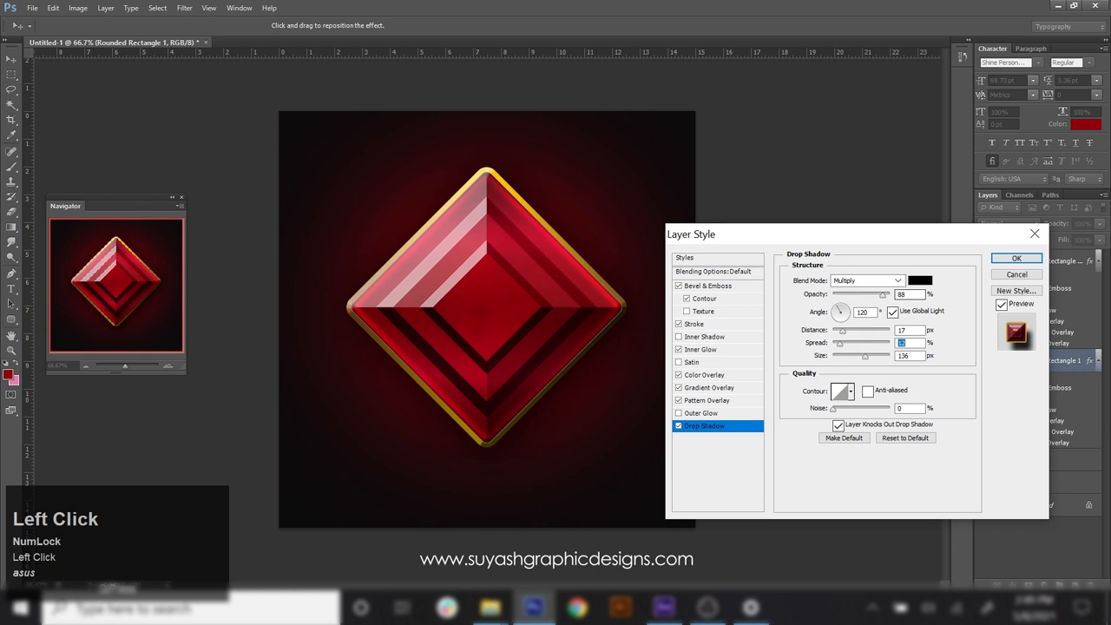
pyautogui.click(851, 333)
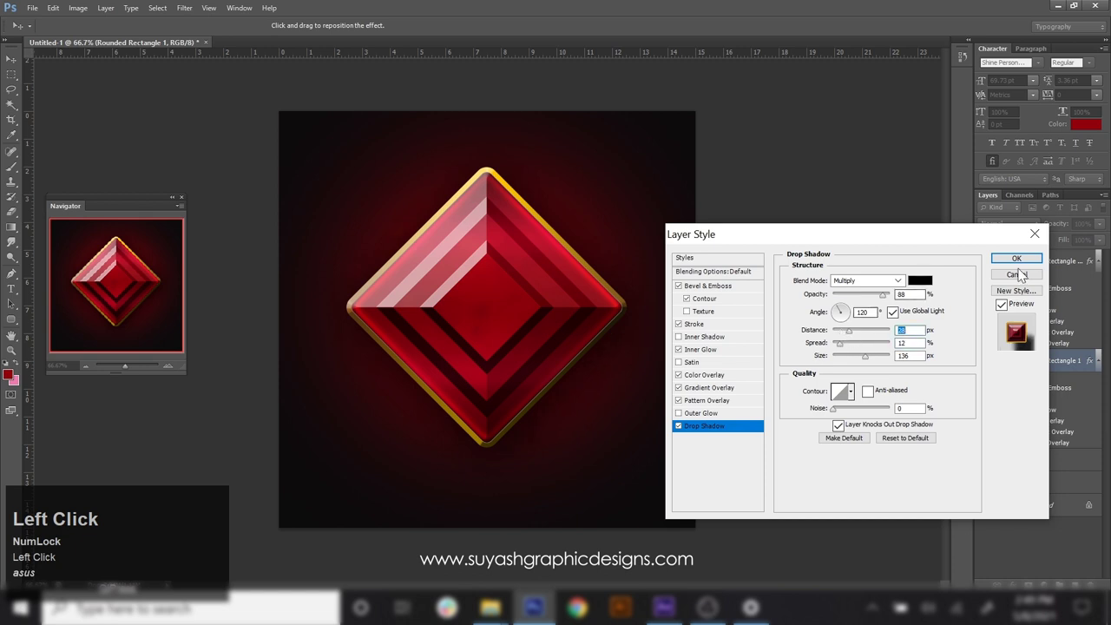
pyautogui.click(858, 413)
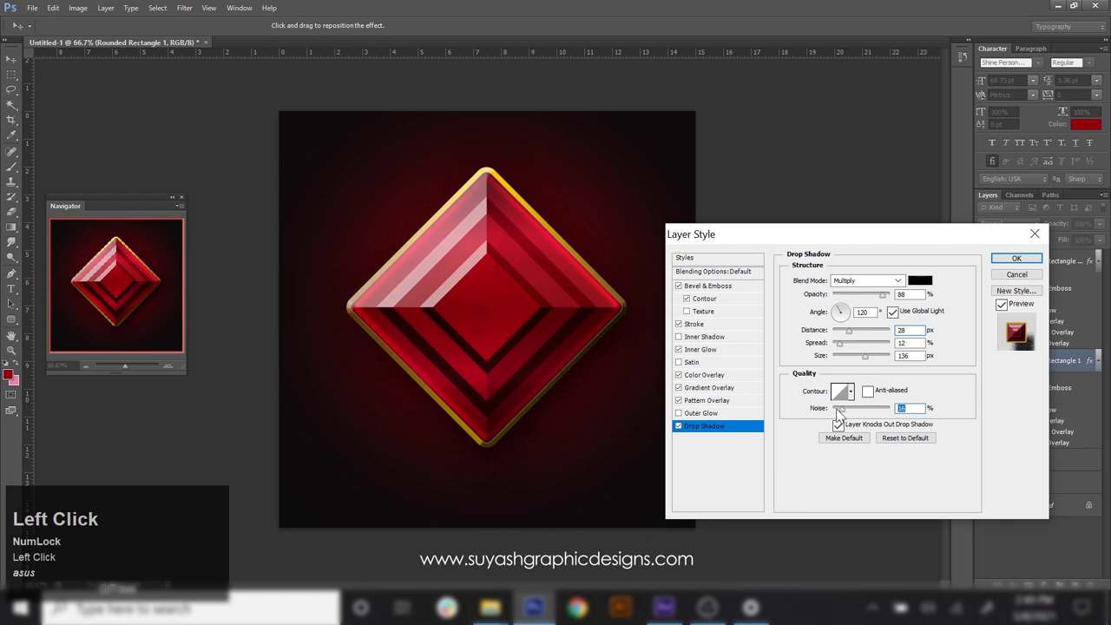
pyautogui.click(844, 413)
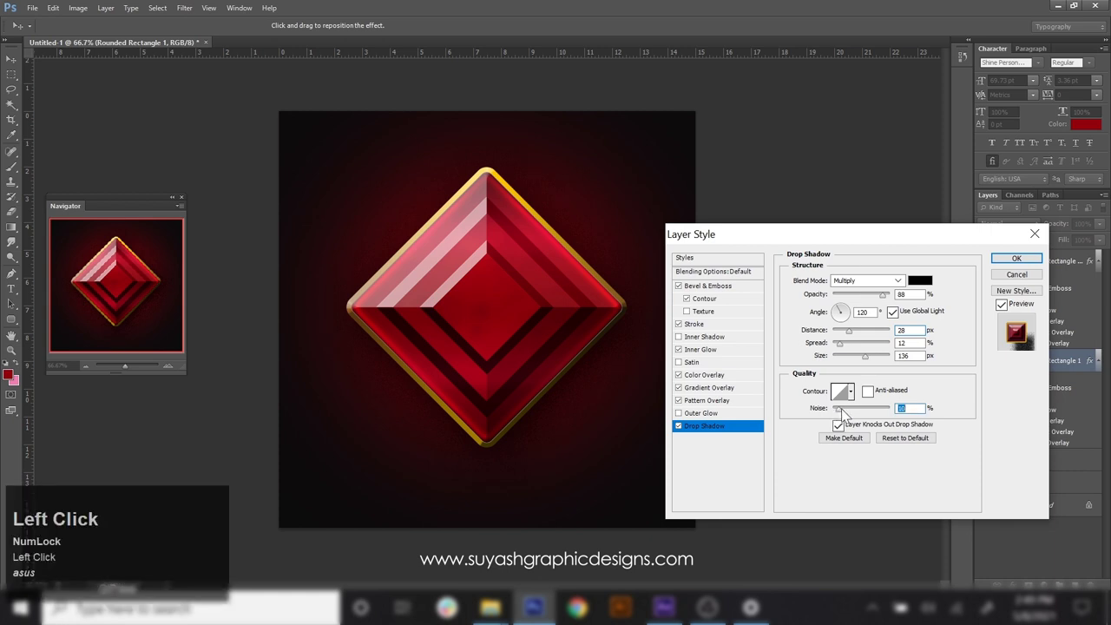
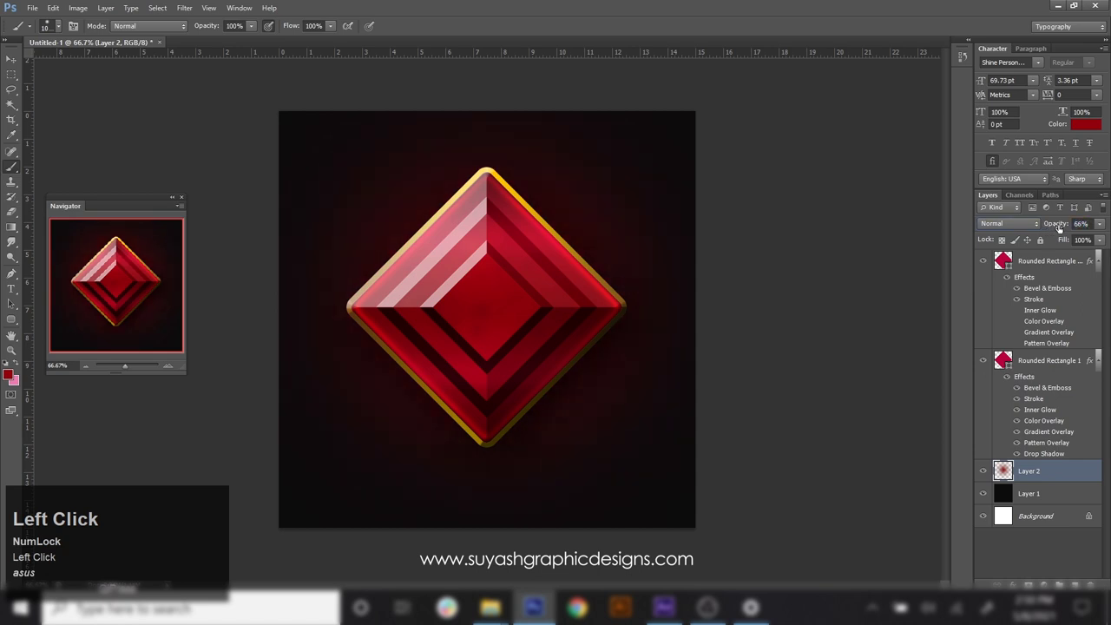
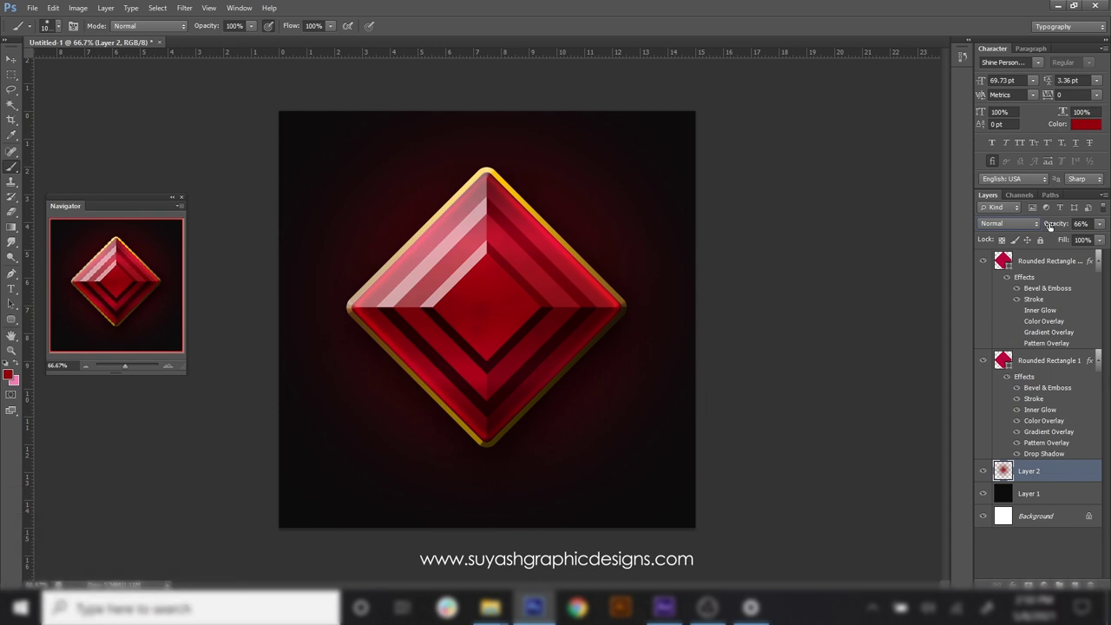